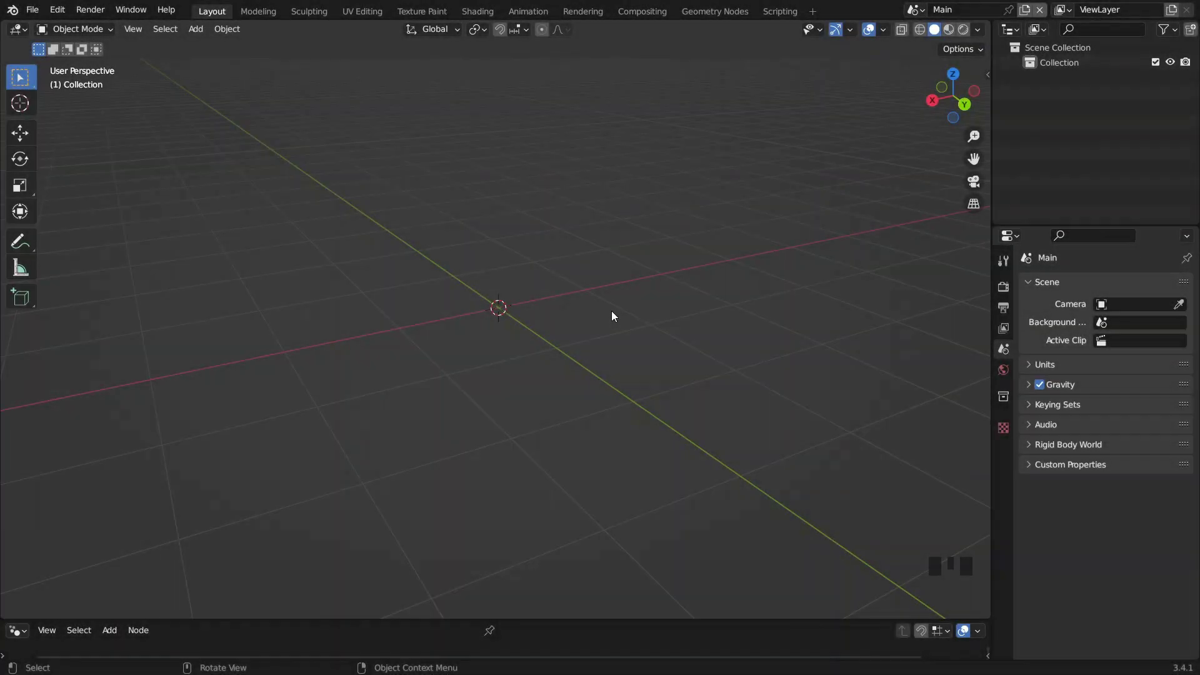
- Add a cube, spherify it, give it a level-3 Subdivision Surface and begin rescaling into an egg
{"action": "key", "text": "shift+a"}
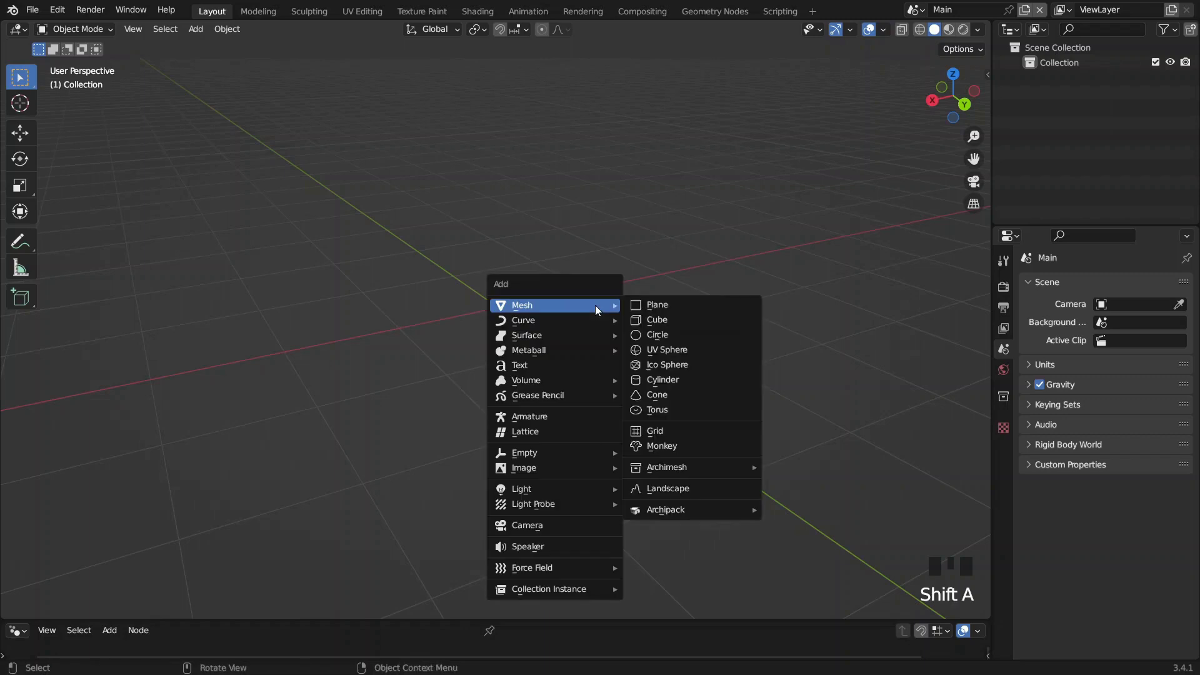
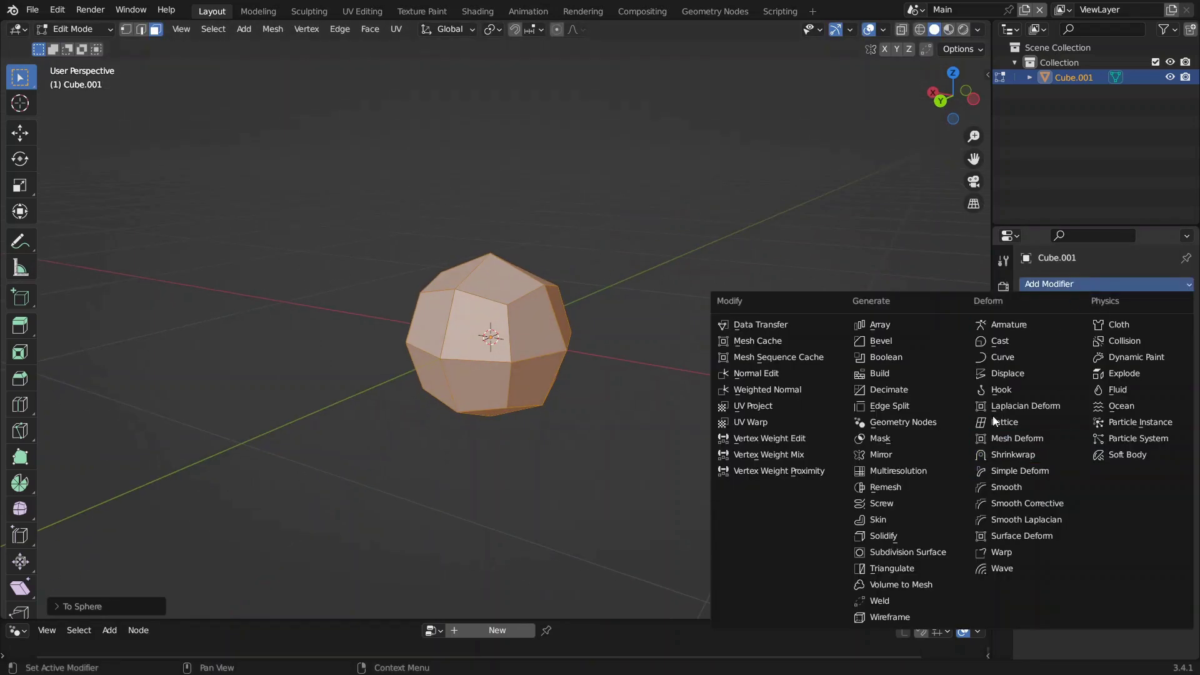
{"action": "left_click_drag", "start_coordinate": [897, 556], "coordinate": [535, 305]}
{"action": "scroll", "scroll_direction": "up", "scroll_amount": 3}
{"action": "key", "text": "Tab"}
{"action": "scroll", "scroll_direction": "up", "scroll_amount": 3}
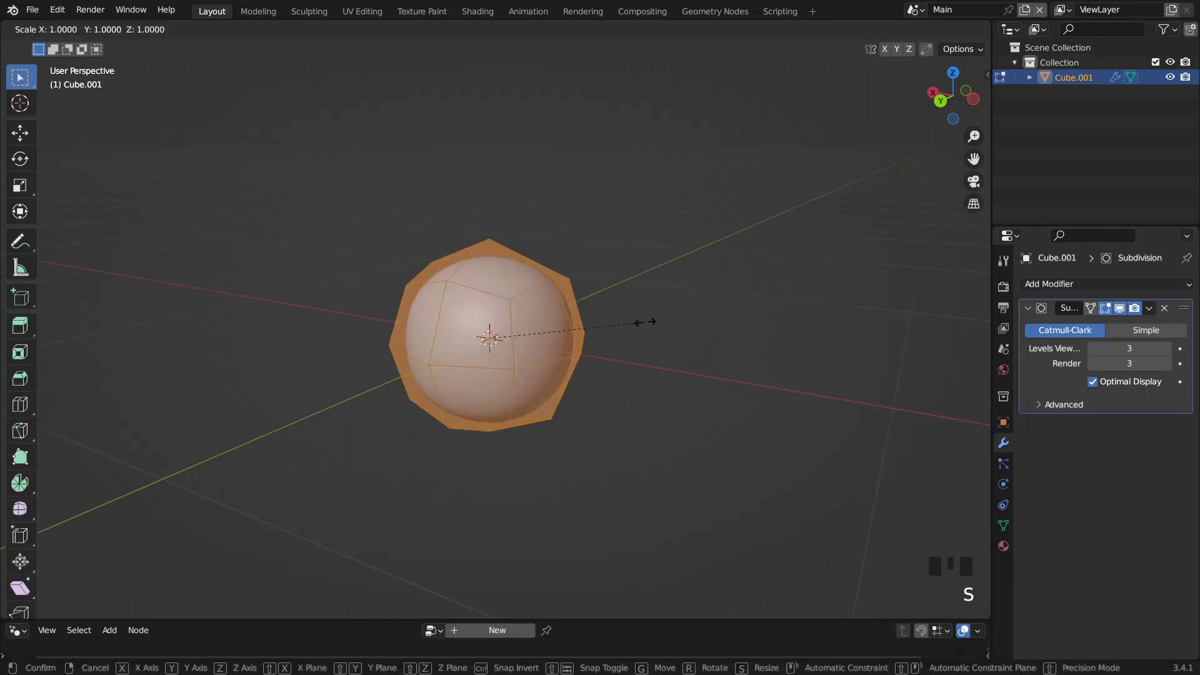
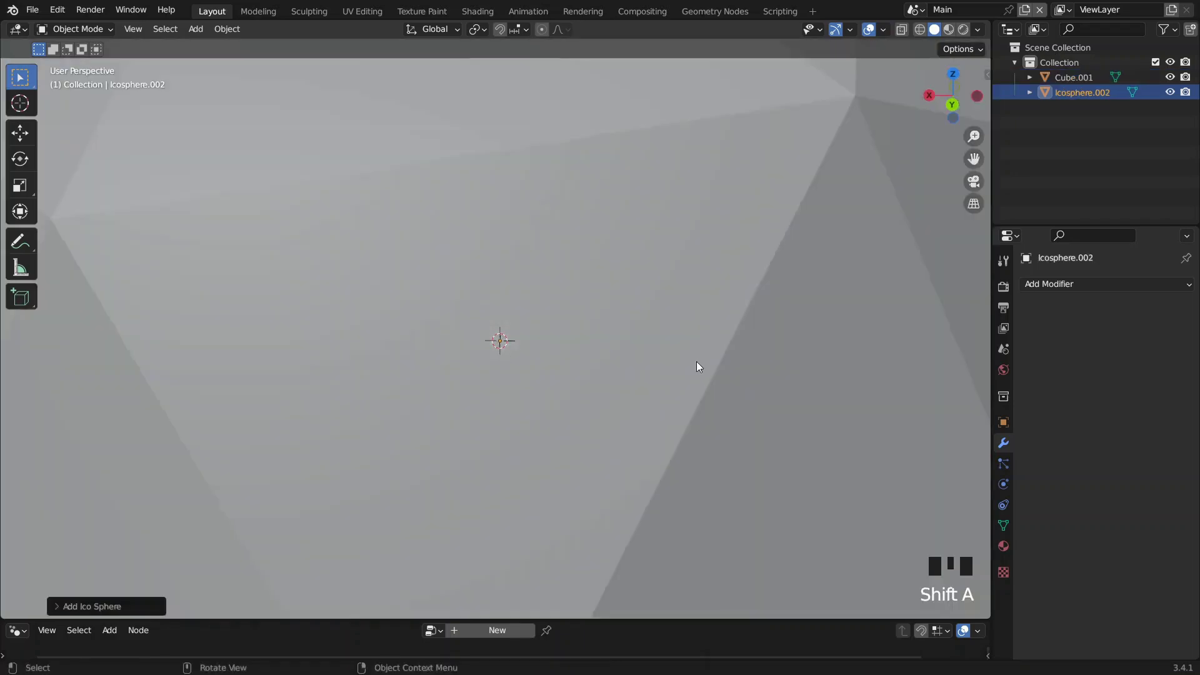
- Add an Ico Sphere, shrink it small and move it along X beside the egg
{"action": "scroll", "scroll_direction": "down", "scroll_amount": 3}
{"action": "left_click_drag", "start_coordinate": [92, 609], "coordinate": [495, 321]}
{"action": "scroll", "scroll_direction": "up", "scroll_amount": 3}
{"action": "key", "text": "g"}
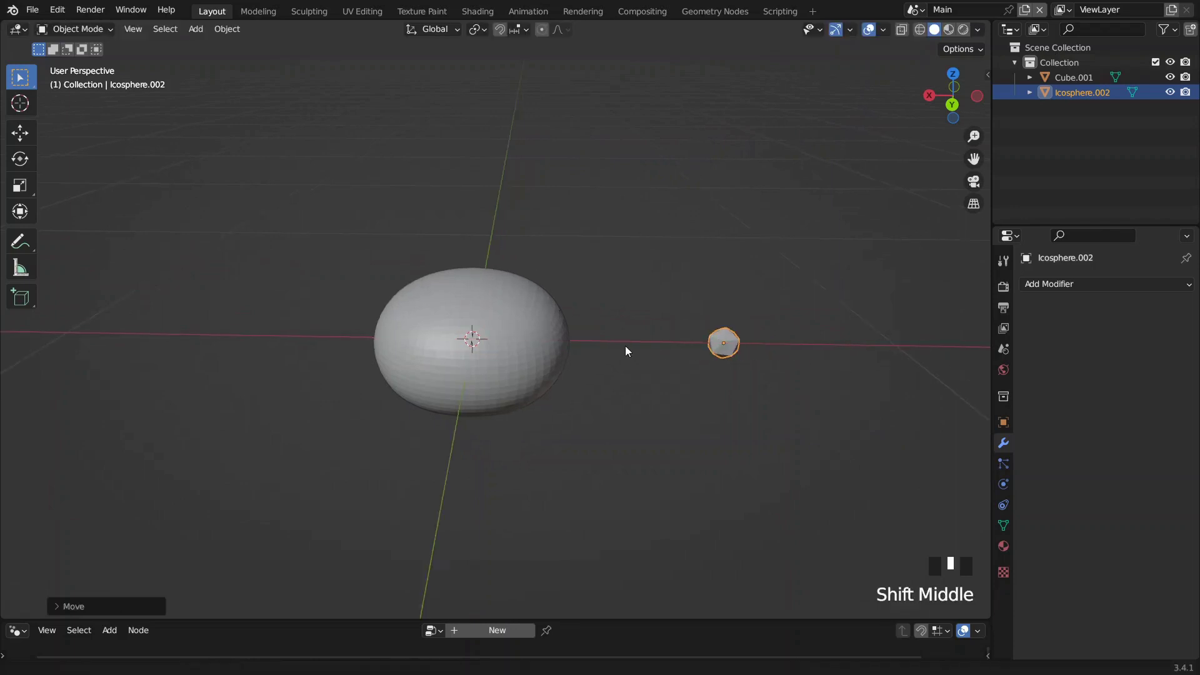
{"action": "left_click_drag", "start_coordinate": [619, 357], "coordinate": [639, 414]}
{"action": "left_click_drag", "start_coordinate": [656, 406], "coordinate": [614, 377]}
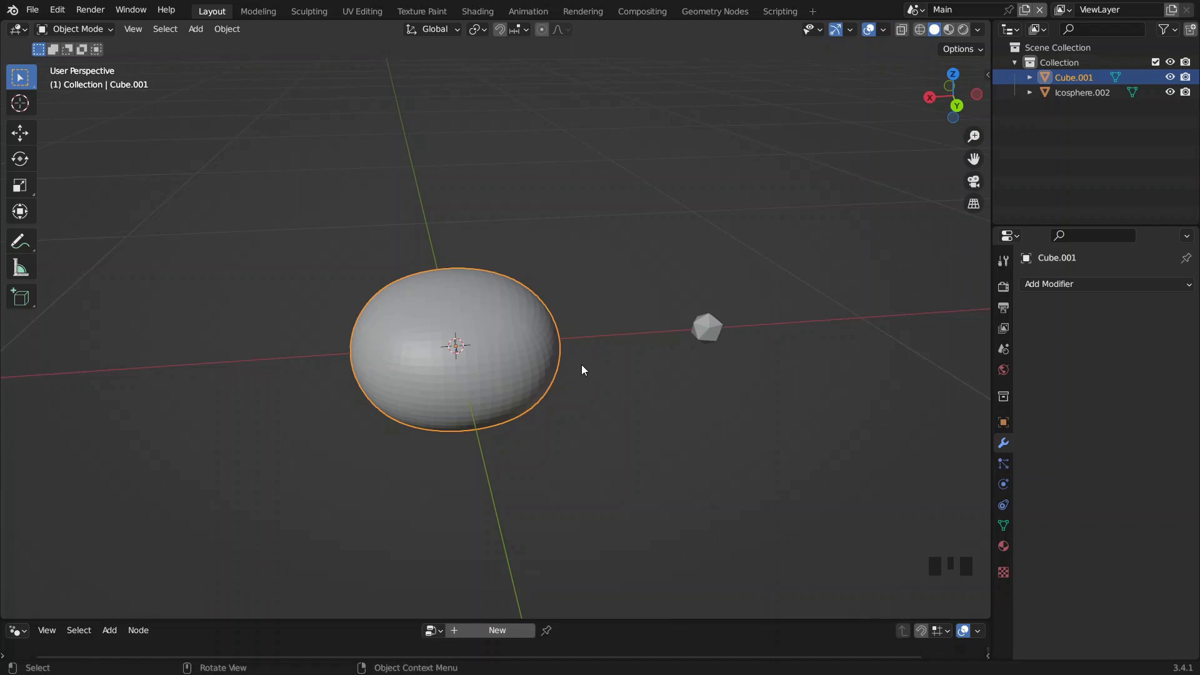
- Duplicate the egg in place and rename the copy to Scatter.001
{"action": "key", "text": "shift+d"}
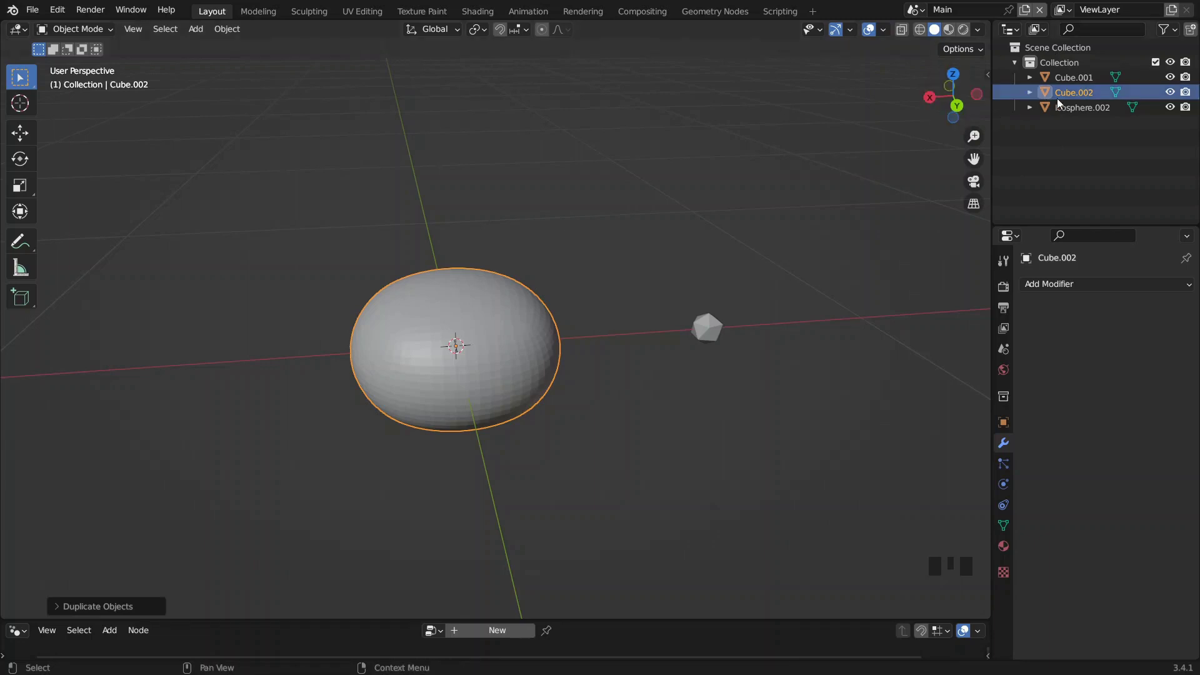
{"action": "left_click_drag", "start_coordinate": [1080, 99], "coordinate": [1074, 94]}
{"action": "key", "text": "t"}
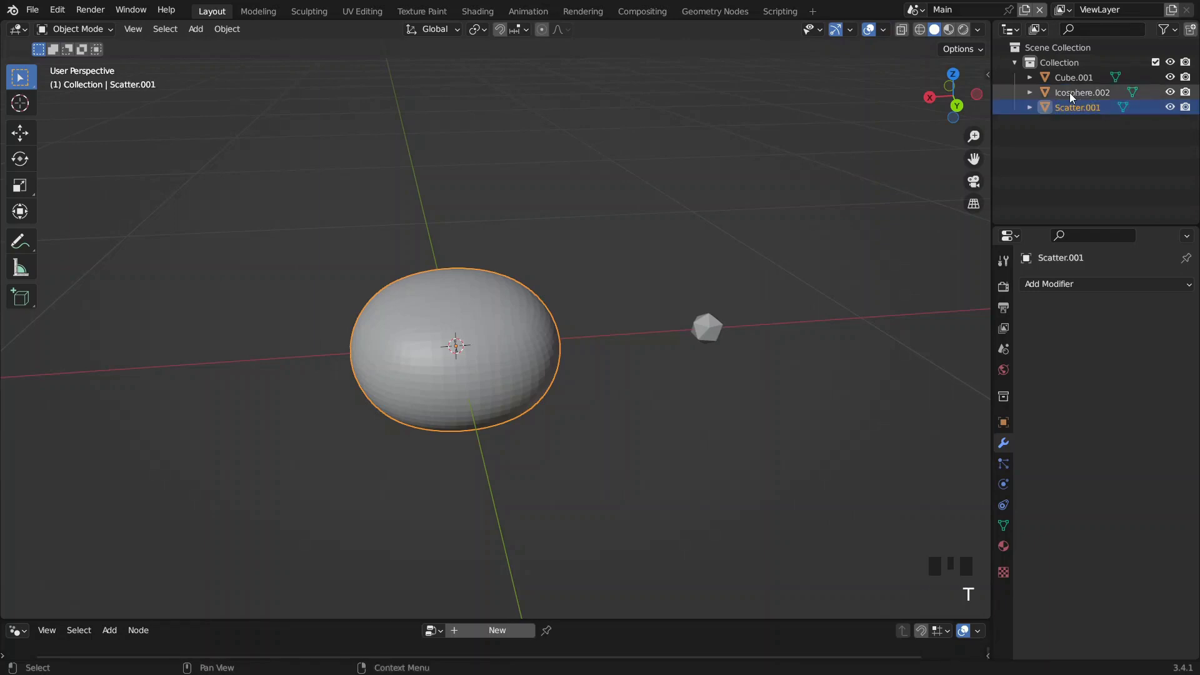
- Rename the original egg Cube.001 to Main and hide it from the viewport
{"action": "left_click", "coordinate": [1091, 85]}
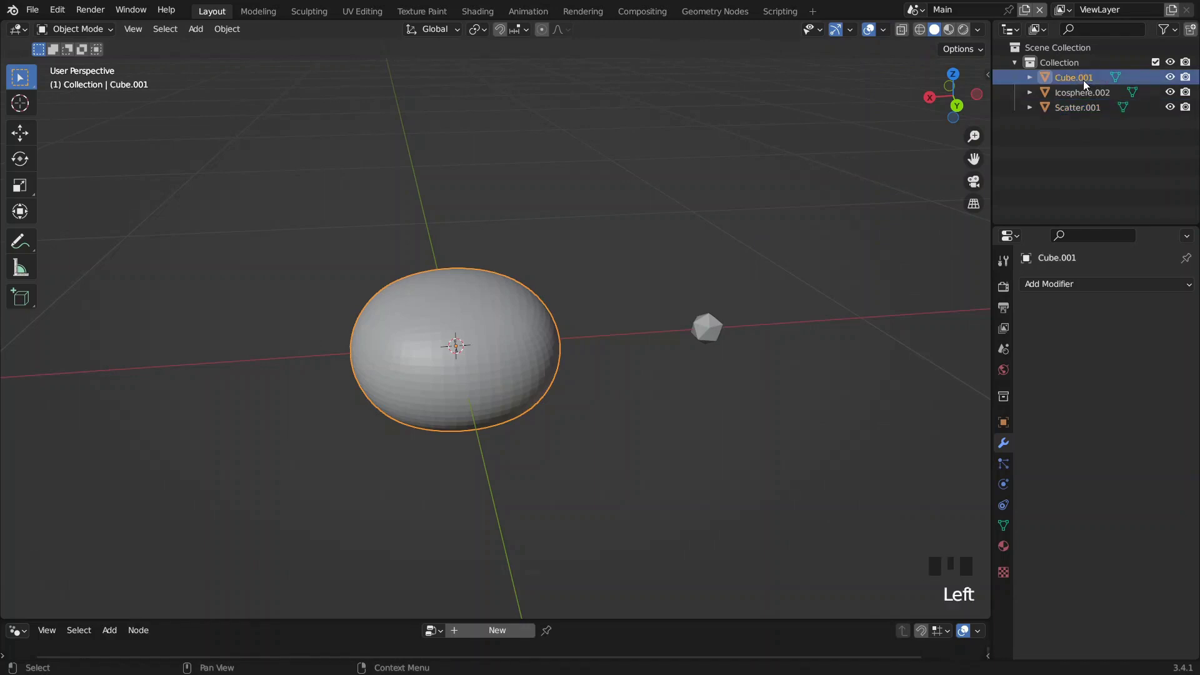
{"action": "left_click_drag", "start_coordinate": [1084, 86], "coordinate": [763, 292]}
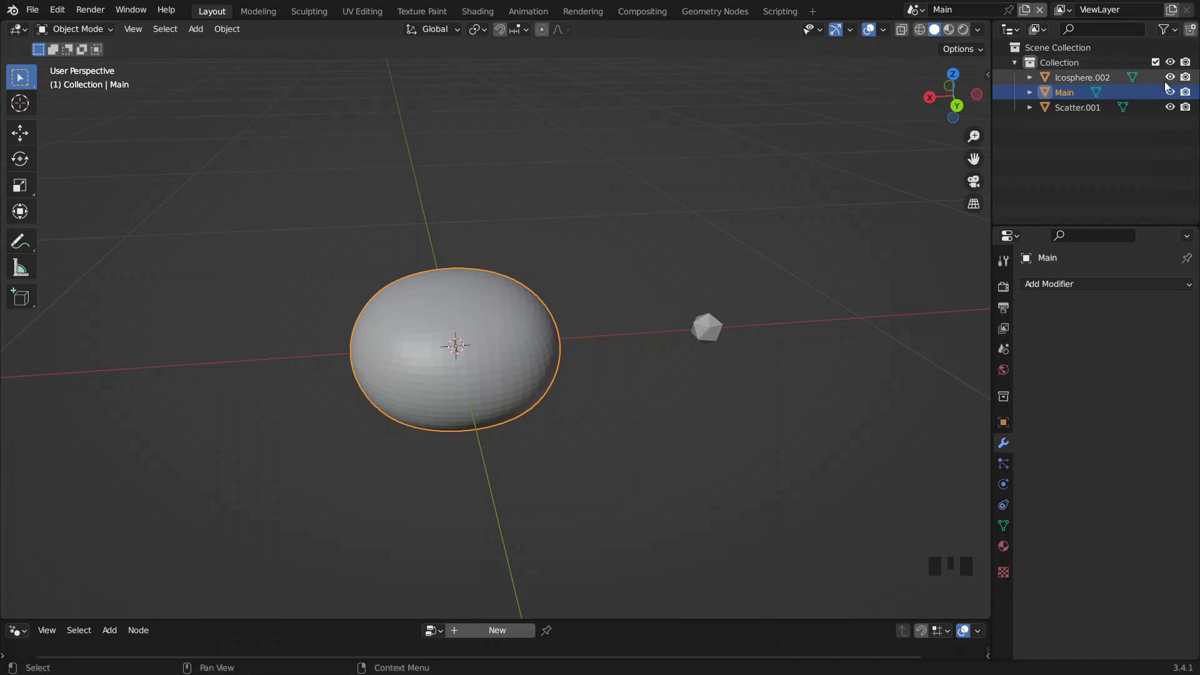
{"action": "left_click_drag", "start_coordinate": [1176, 96], "coordinate": [856, 407]}
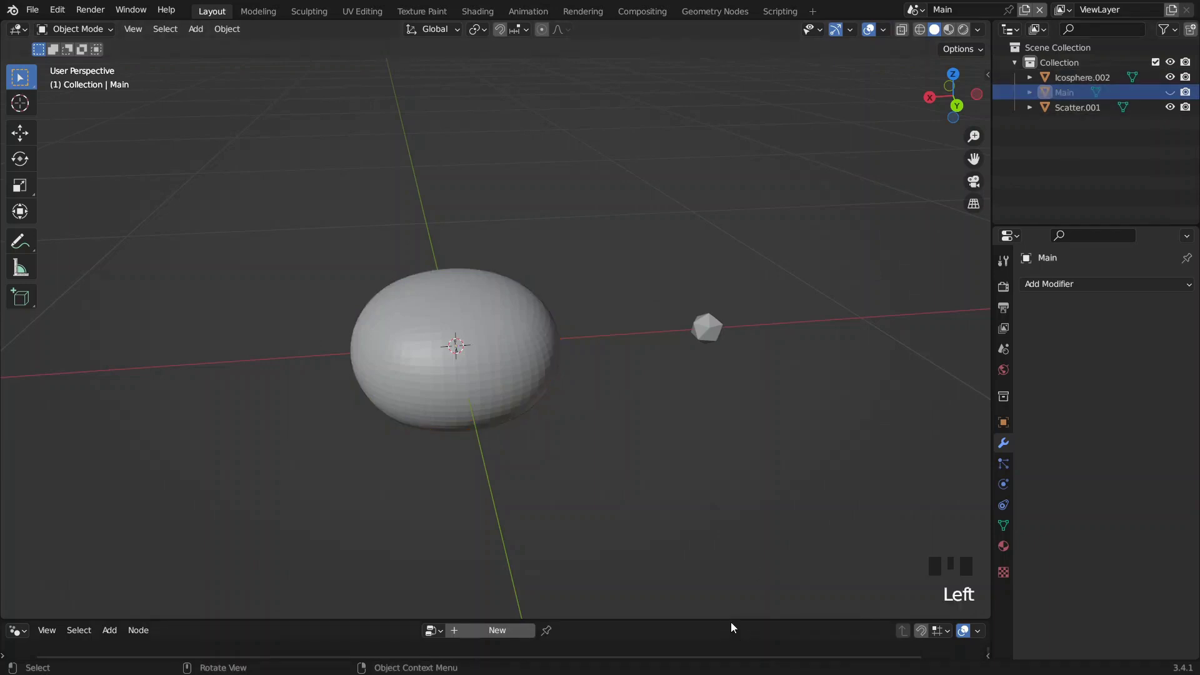
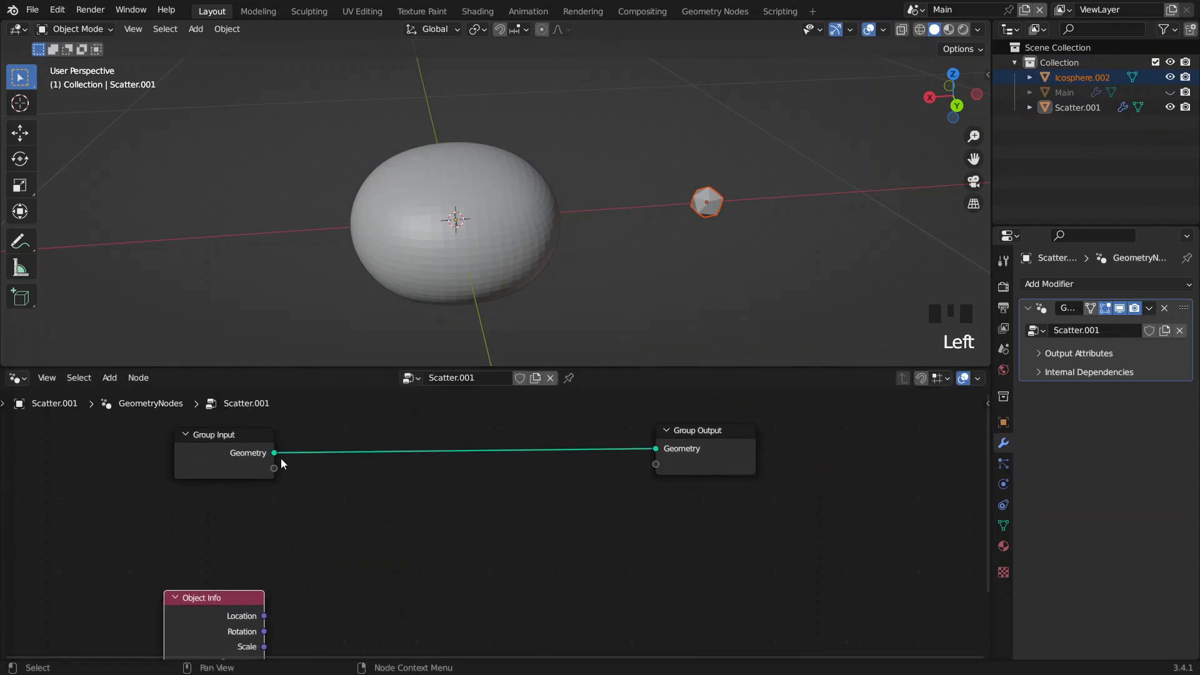
- Add Object Info and Distribute Points on Faces nodes to Scatter.001's tree and show Main again
{"action": "left_click", "coordinate": [691, 471]}
{"action": "key", "text": "shift+a"}
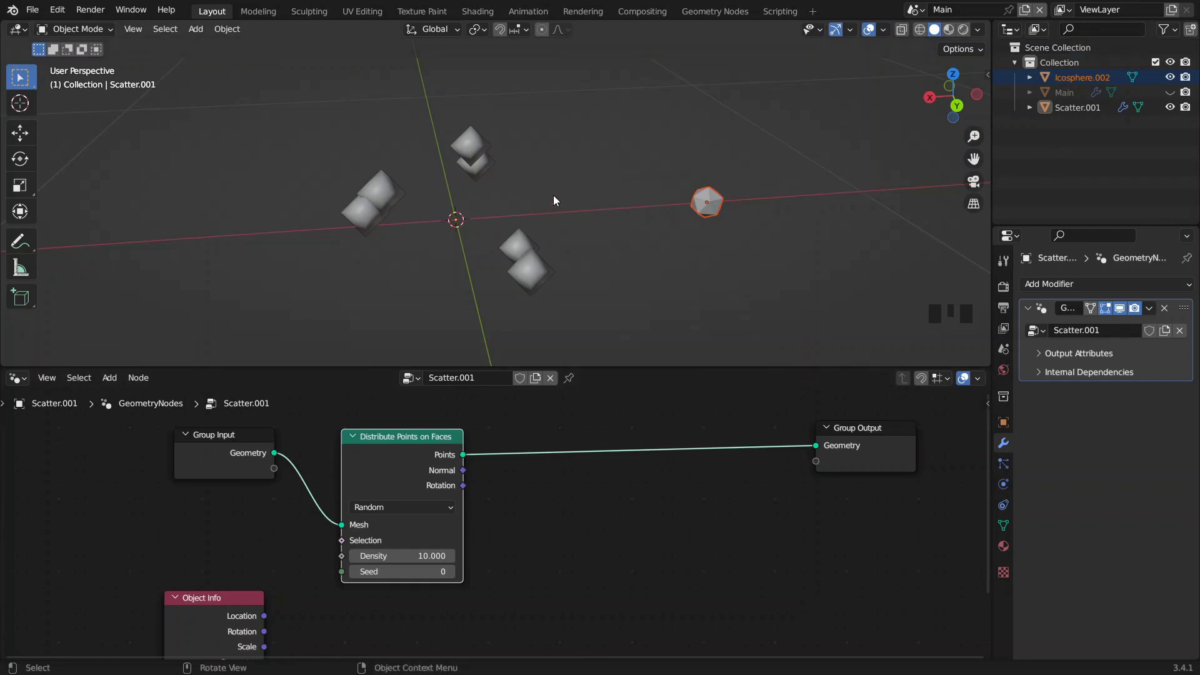
{"action": "left_click", "coordinate": [1178, 92]}
{"action": "left_click_drag", "start_coordinate": [525, 228], "coordinate": [762, 456]}
{"action": "left_click", "coordinate": [763, 457]}
{"action": "key", "text": "space"}
- Add an Instance on Points node placed after the point distribution
{"action": "key", "text": "shift+a"}
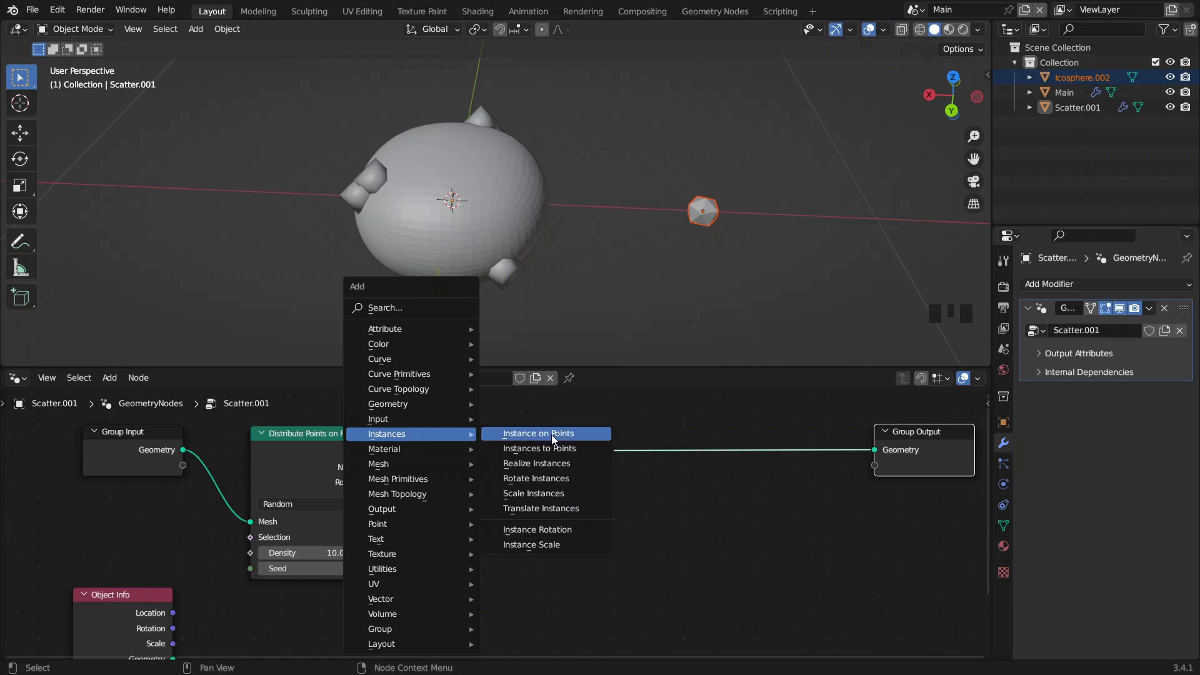
{"action": "left_click_drag", "start_coordinate": [407, 500], "coordinate": [113, 591]}
{"action": "left_click", "coordinate": [113, 591]}
{"action": "left_click_drag", "start_coordinate": [471, 589], "coordinate": [373, 655]}
{"action": "left_click_drag", "start_coordinate": [373, 655], "coordinate": [383, 649]}
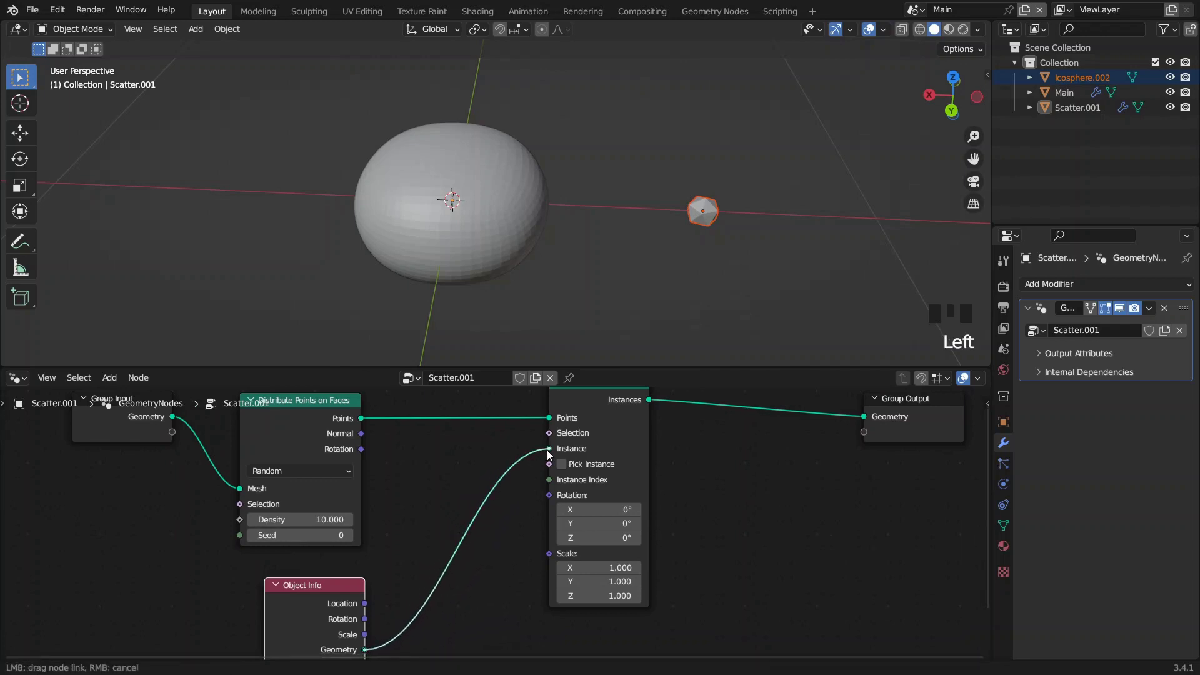
- Feed Object Info geometry in as the instance and set the distribution method to Poisson Disk
{"action": "left_click_drag", "start_coordinate": [464, 276], "coordinate": [621, 427]}
{"action": "left_click", "coordinate": [621, 427]}
{"action": "left_click_drag", "start_coordinate": [390, 533], "coordinate": [352, 465]}
{"action": "left_click_drag", "start_coordinate": [351, 464], "coordinate": [348, 497]}
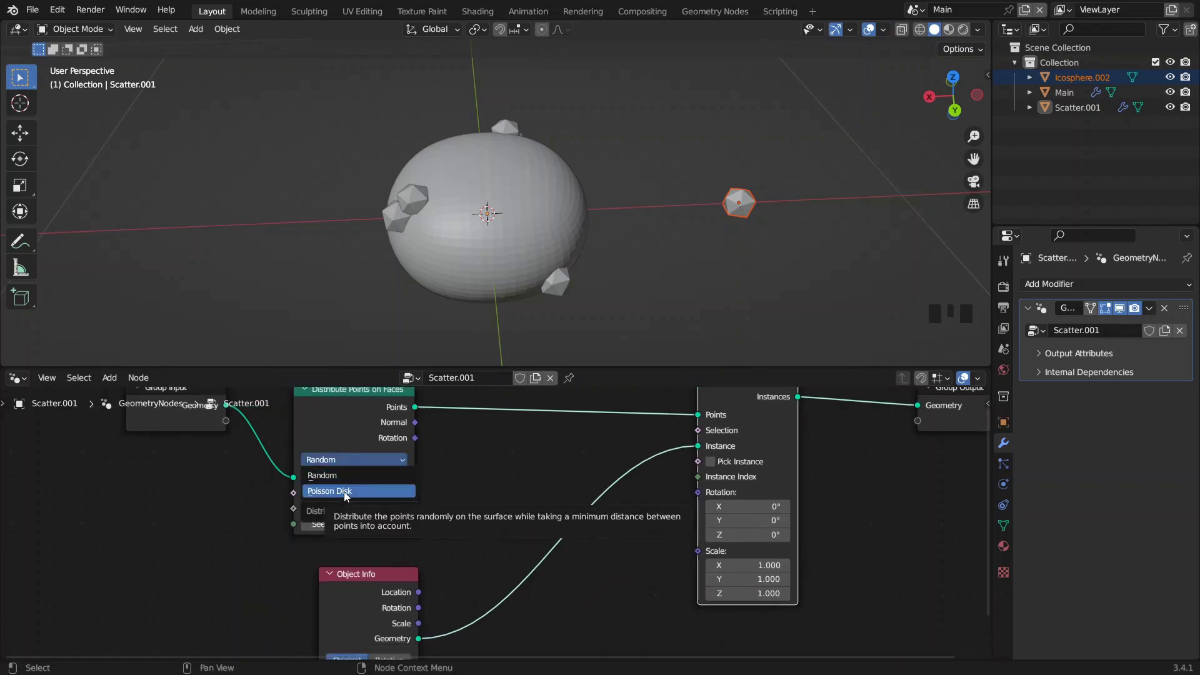
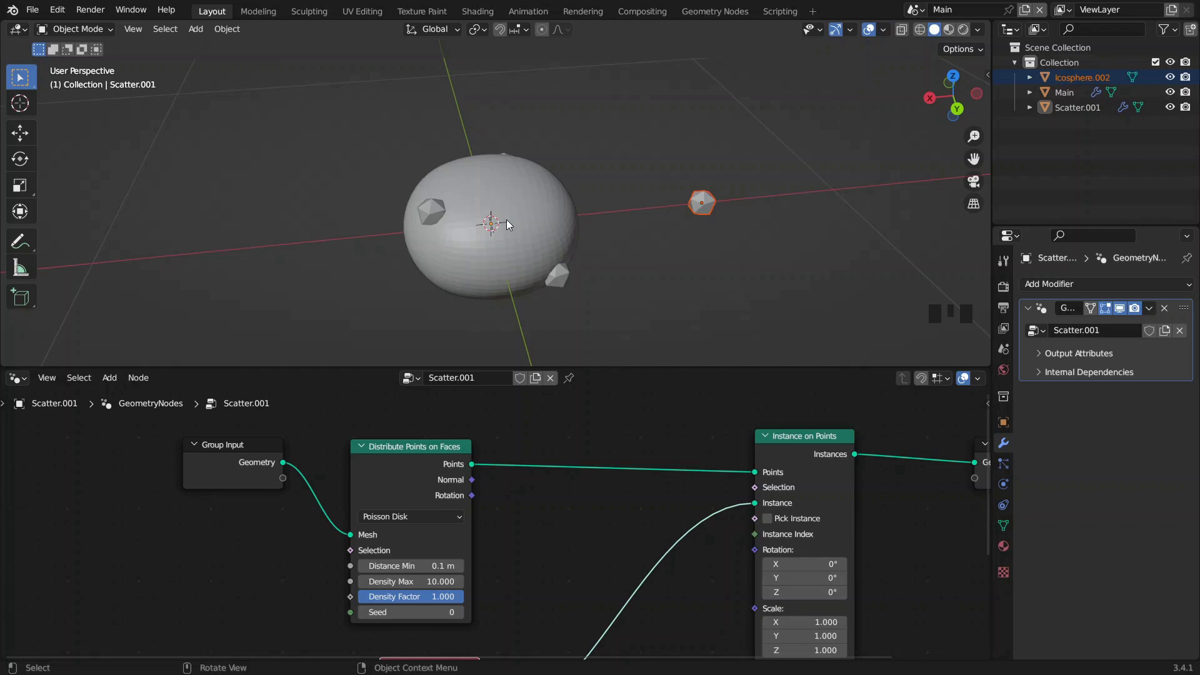
- Bring the Group Input node into view and select it in the Scatter.001 tree
{"action": "left_click", "coordinate": [1014, 535]}
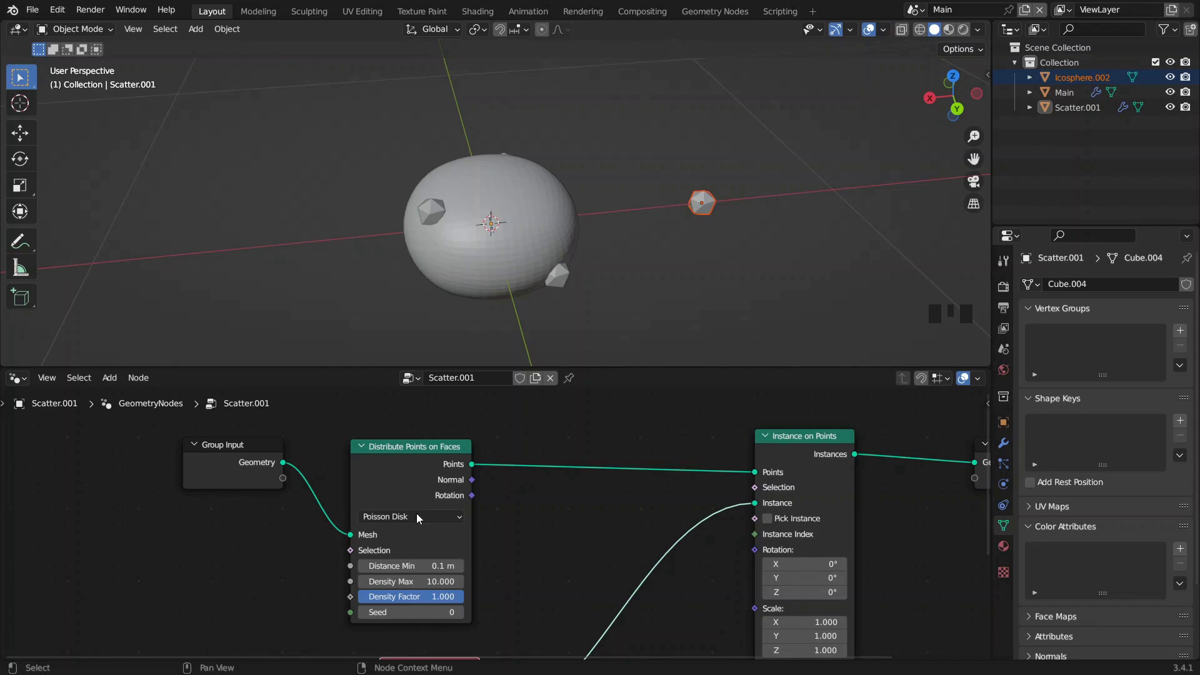
{"action": "left_click_drag", "start_coordinate": [270, 552], "coordinate": [203, 544]}
{"action": "key", "text": "shift+a"}
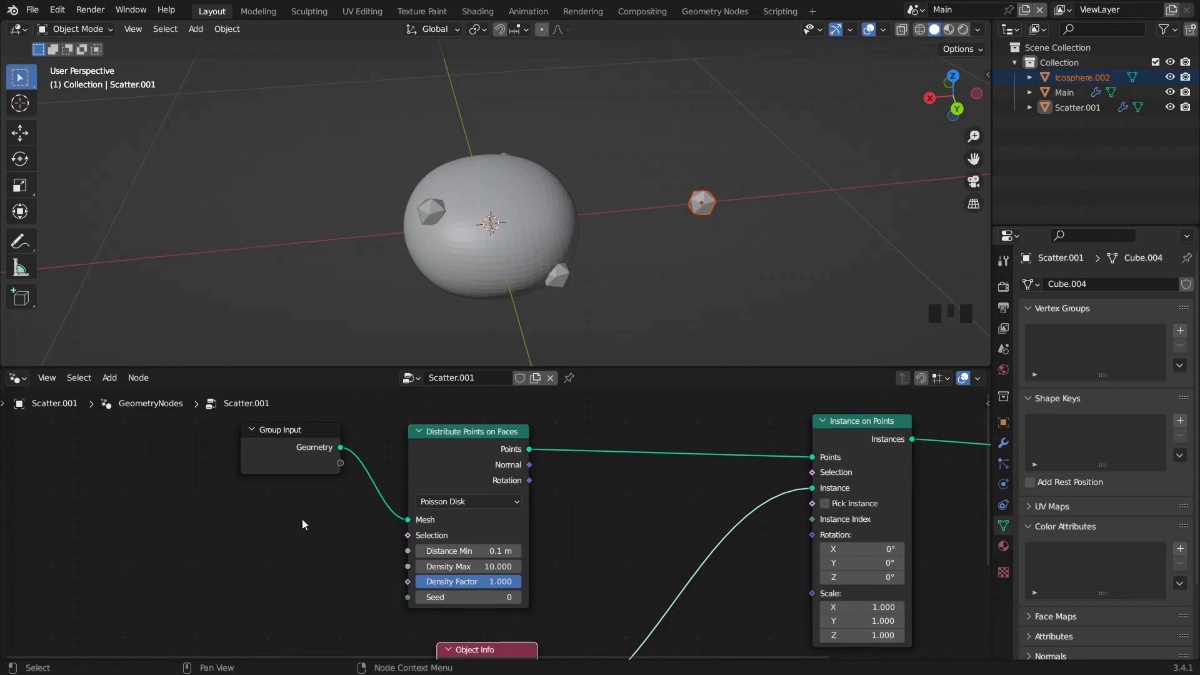
{"action": "left_click", "coordinate": [265, 465]}
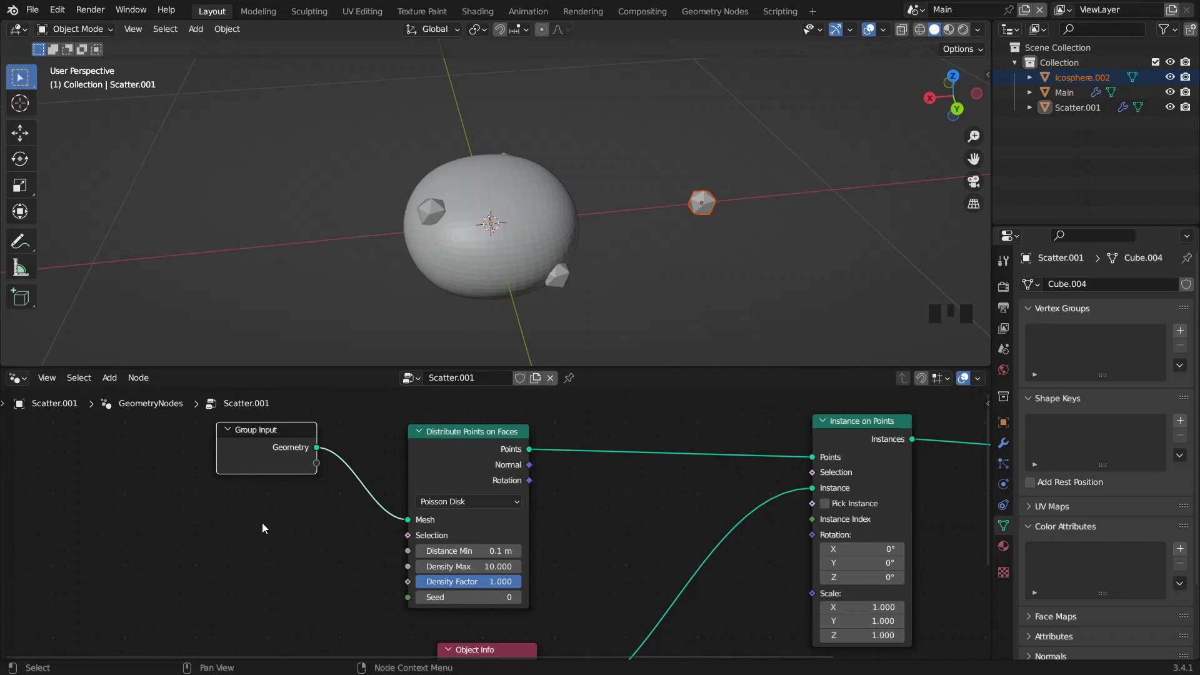
{"action": "left_click_drag", "start_coordinate": [264, 529], "coordinate": [319, 535]}
- Add a Normal input node via search and position it in the node tree
{"action": "key", "text": "space"}
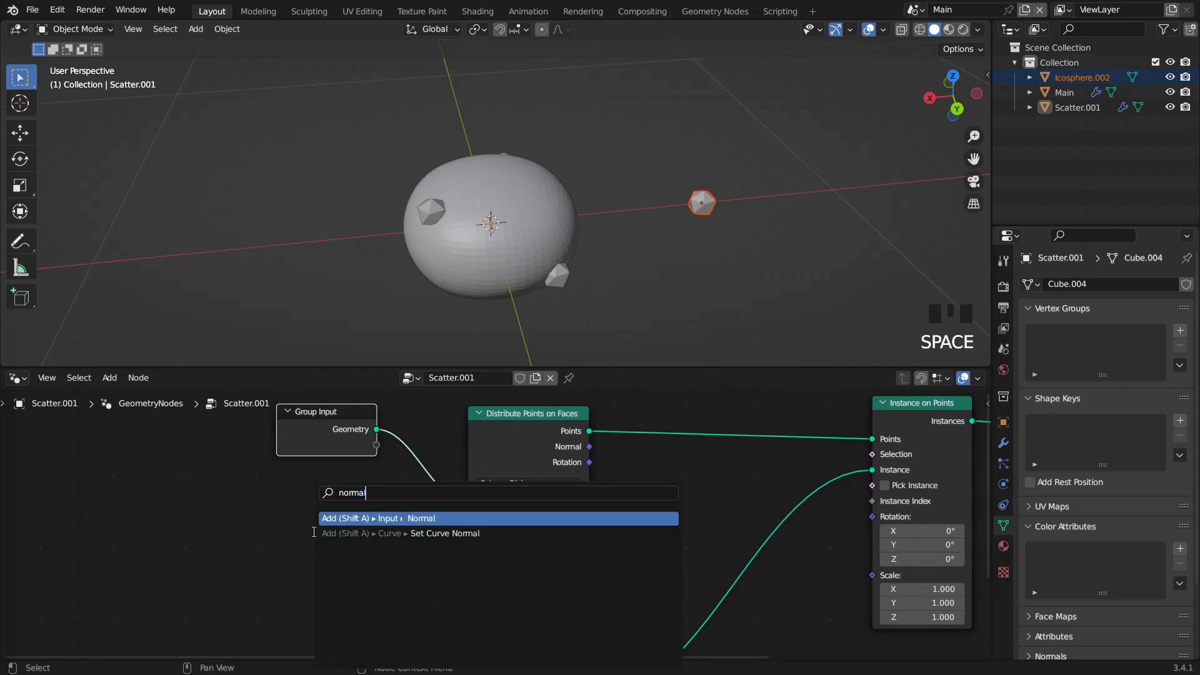
{"action": "left_click_drag", "start_coordinate": [331, 514], "coordinate": [525, 430]}
{"action": "left_click", "coordinate": [525, 430]}
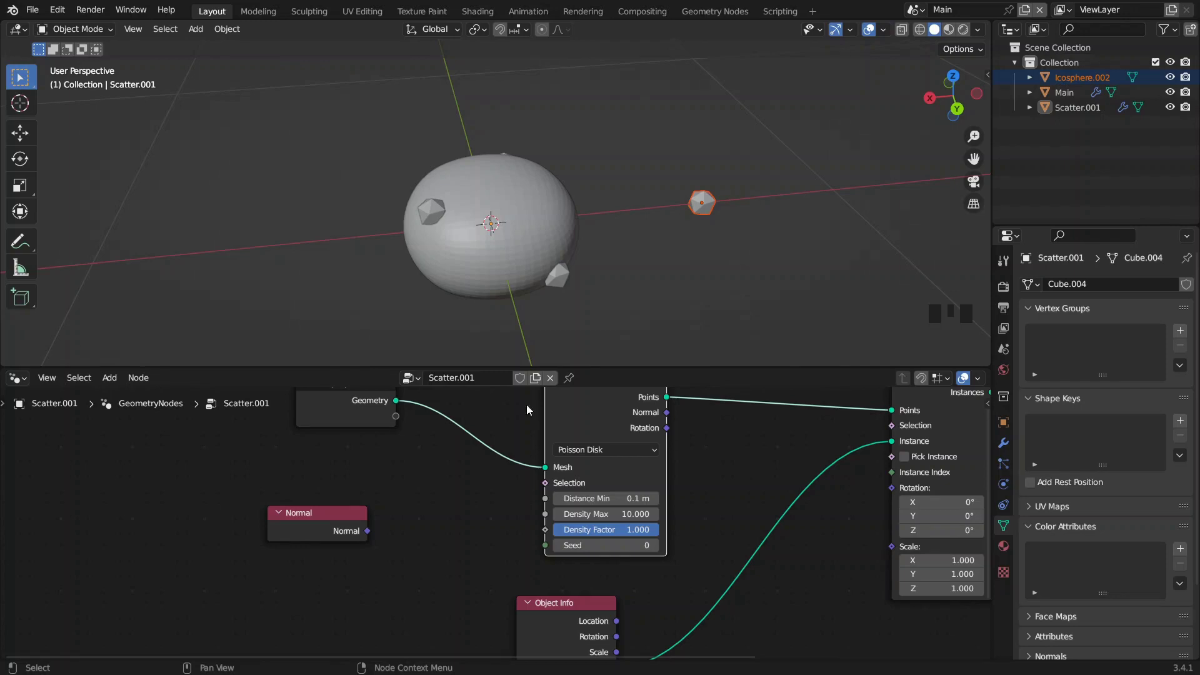
{"action": "left_click_drag", "start_coordinate": [480, 189], "coordinate": [375, 365]}
{"action": "left_click_drag", "start_coordinate": [375, 365], "coordinate": [305, 255]}
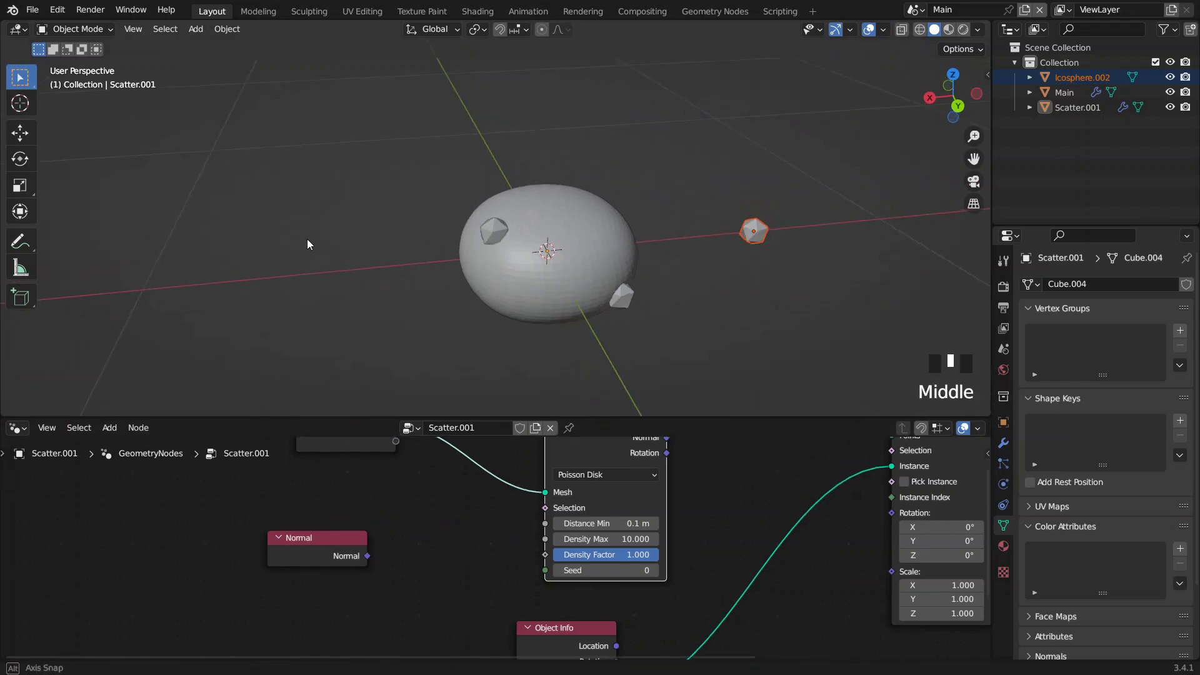
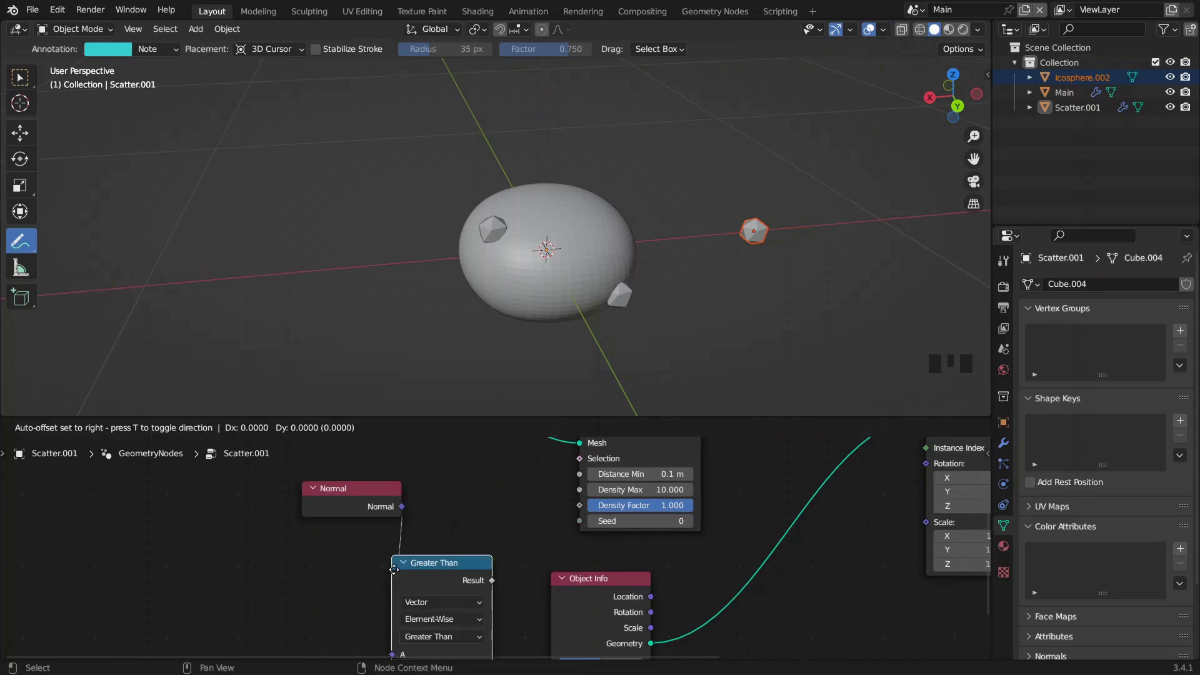
- Move the Greater Than node beside Normal, connect Normal into A and preview with a Viewer
{"action": "left_click_drag", "start_coordinate": [417, 605], "coordinate": [360, 546]}
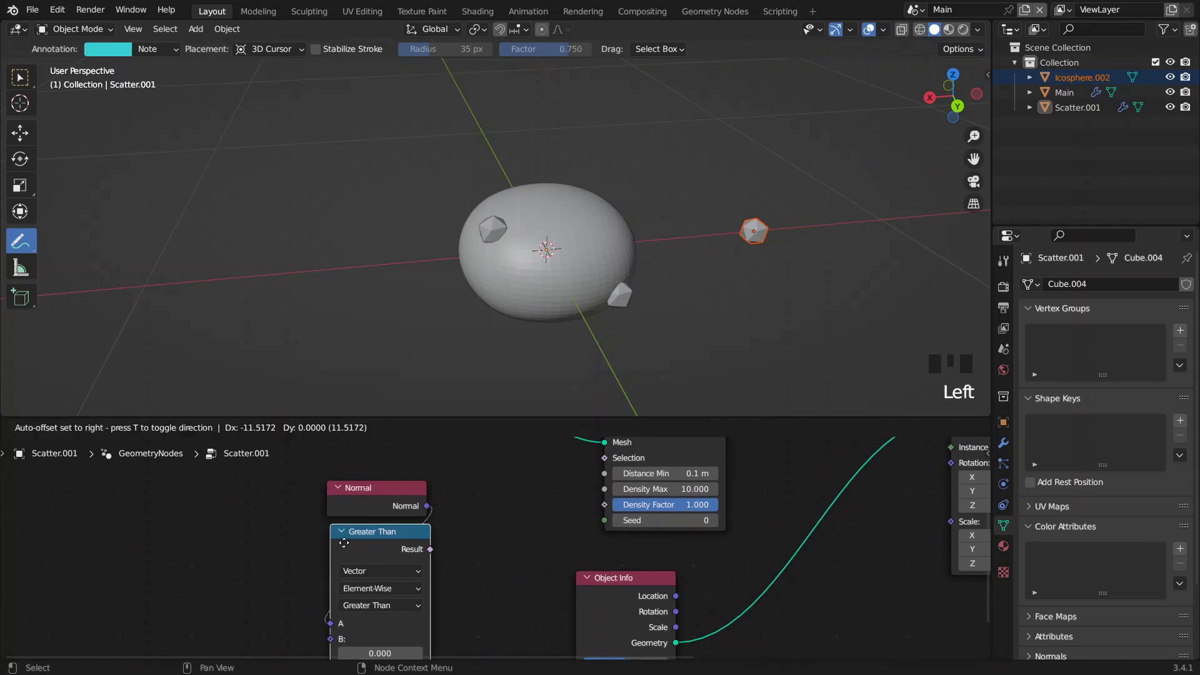
{"action": "left_click_drag", "start_coordinate": [309, 503], "coordinate": [389, 541]}
{"action": "scroll", "scroll_direction": "down", "scroll_amount": 3}
{"action": "left_click_drag", "start_coordinate": [585, 554], "coordinate": [354, 619]}
{"action": "left_click", "coordinate": [353, 620]}
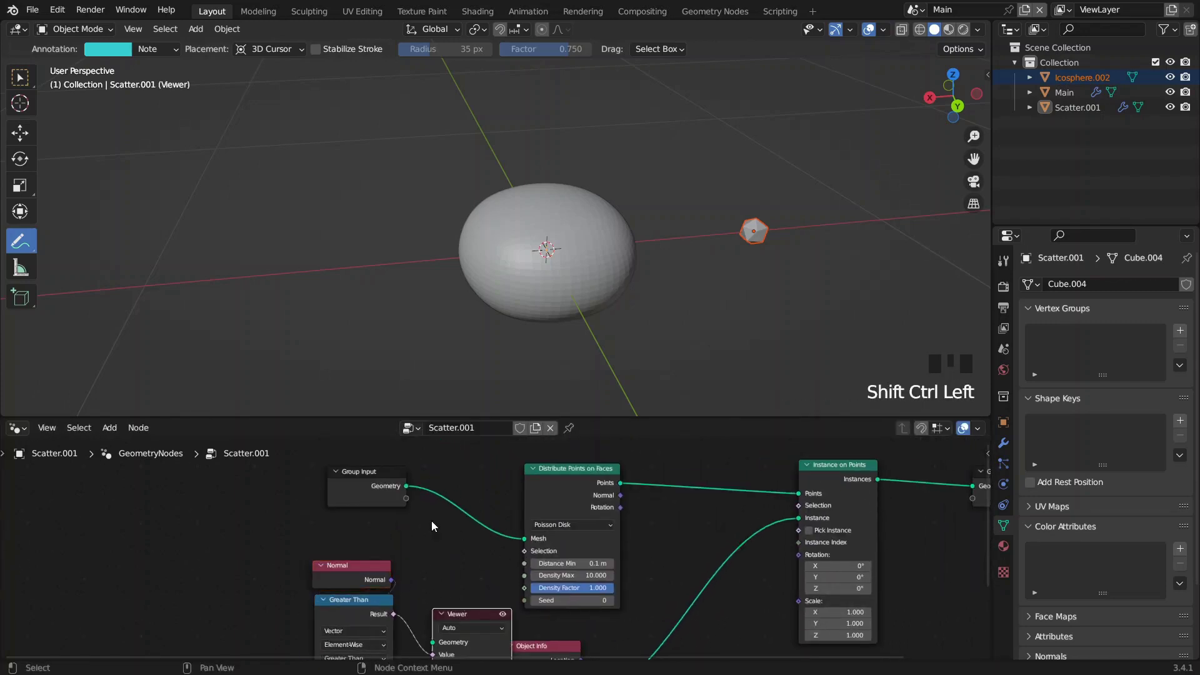
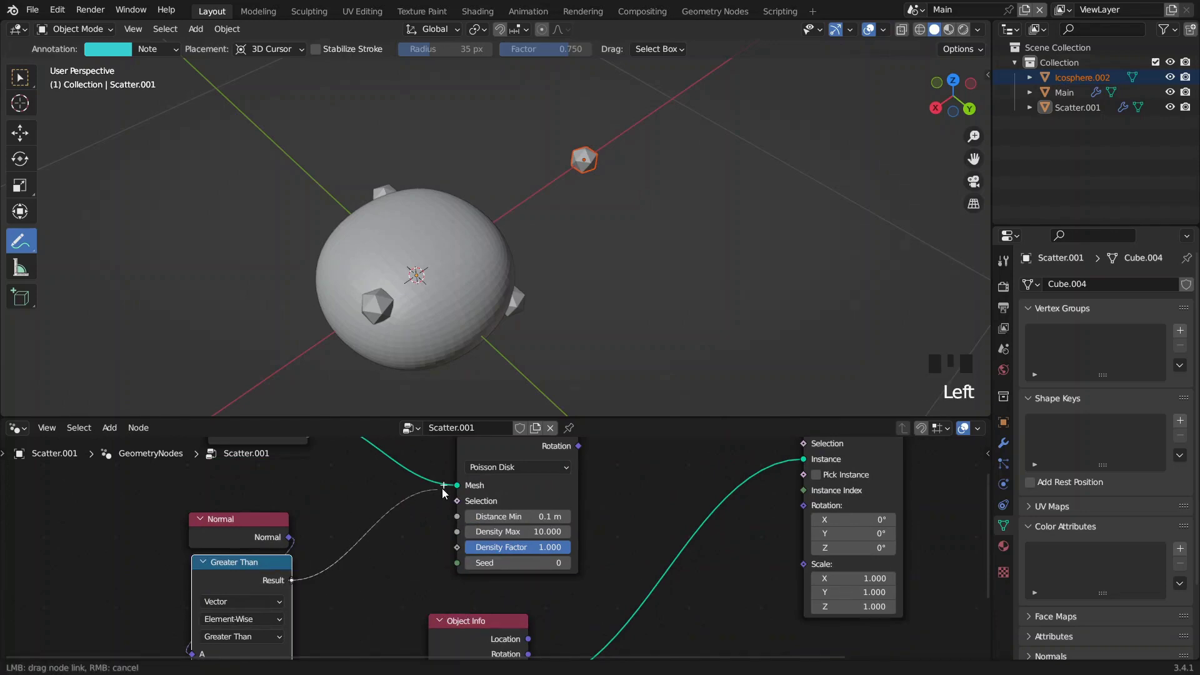
- Wire the Greater Than Result into the Selection of Distribute Points on Faces
{"action": "left_click_drag", "start_coordinate": [595, 490], "coordinate": [359, 434]}
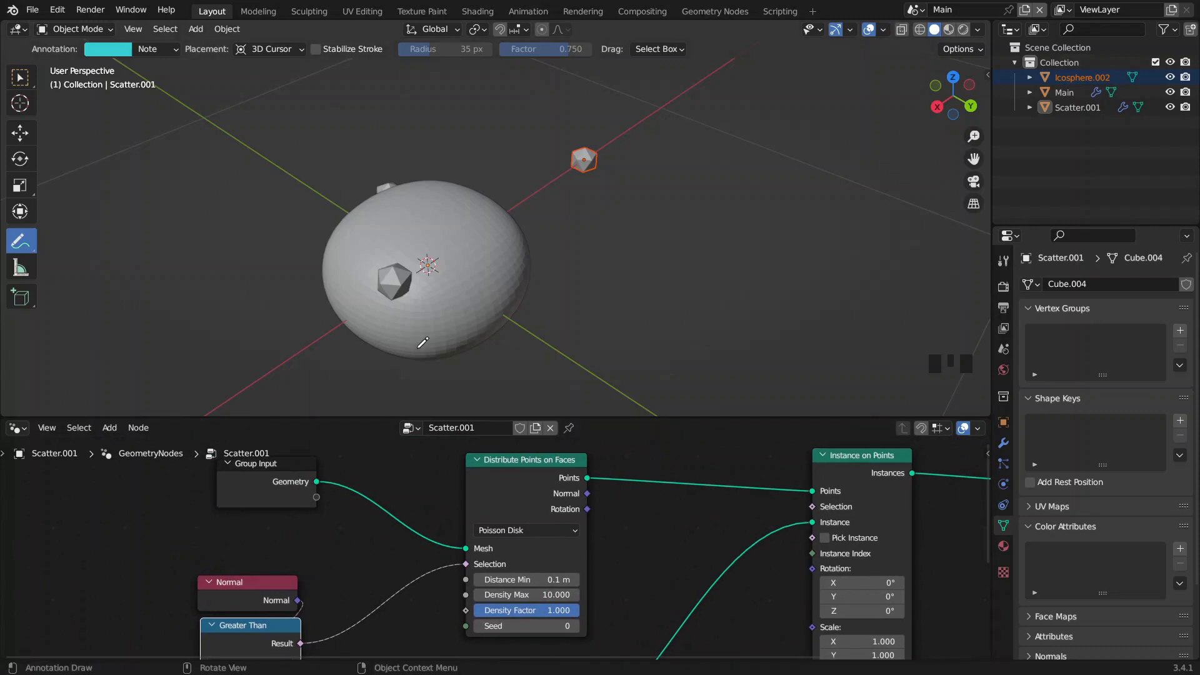
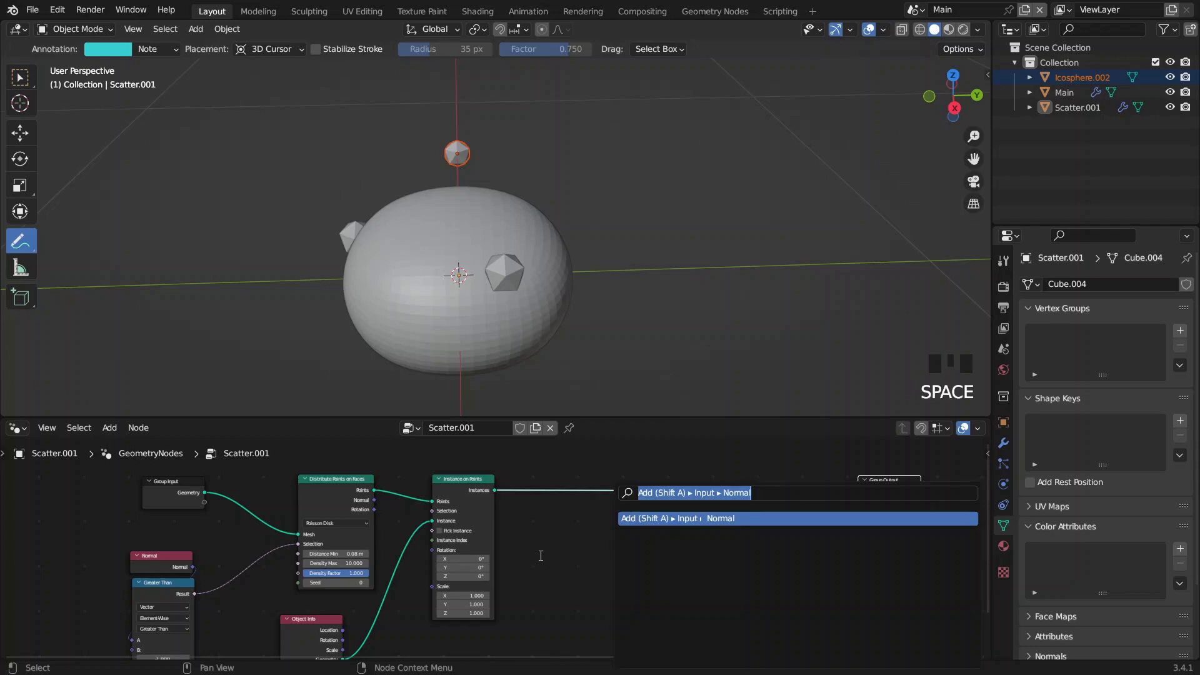
- Add Scale Instances driven by a Random Value between 0.8 and 1.1
{"action": "key", "text": "shift+a"}
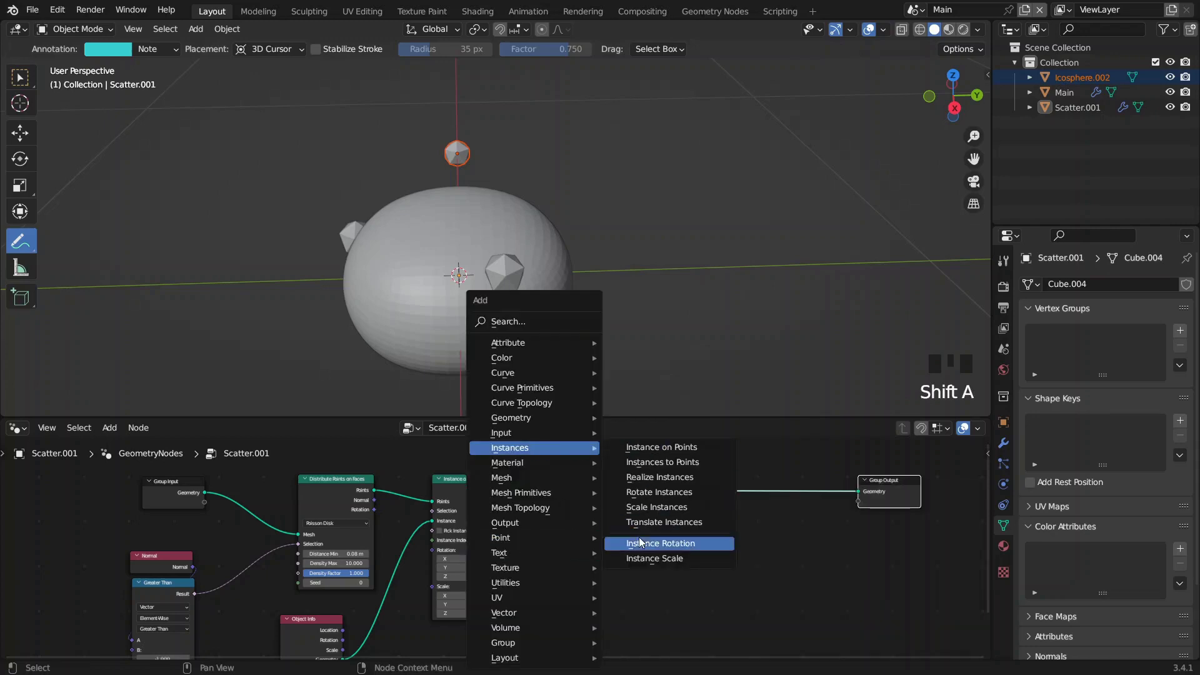
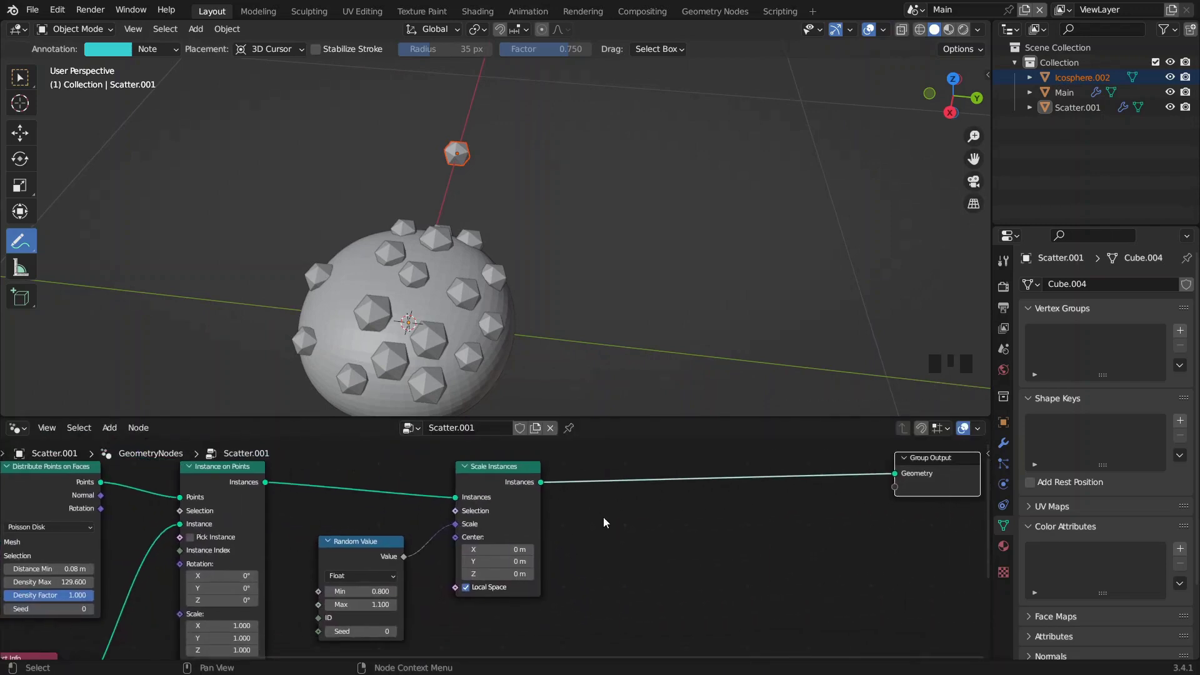
{"action": "key", "text": "shift+a"}
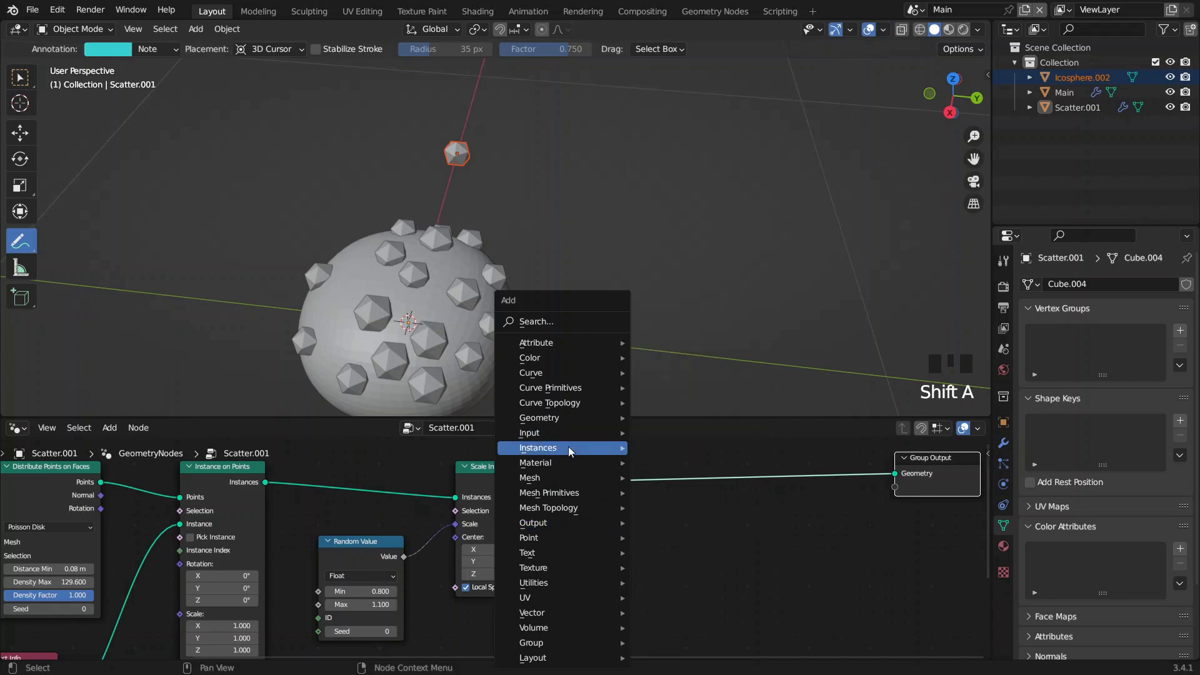
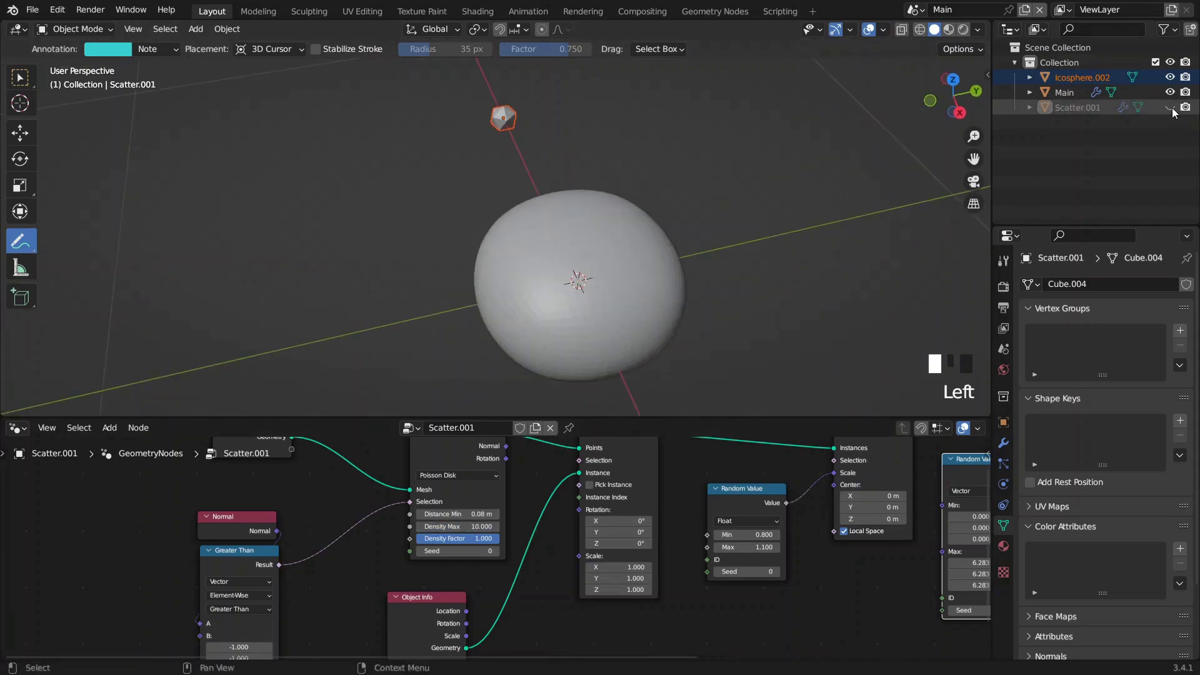
- Make Scatter.001 visible in the viewport again
{"action": "left_click", "coordinate": [1170, 113]}
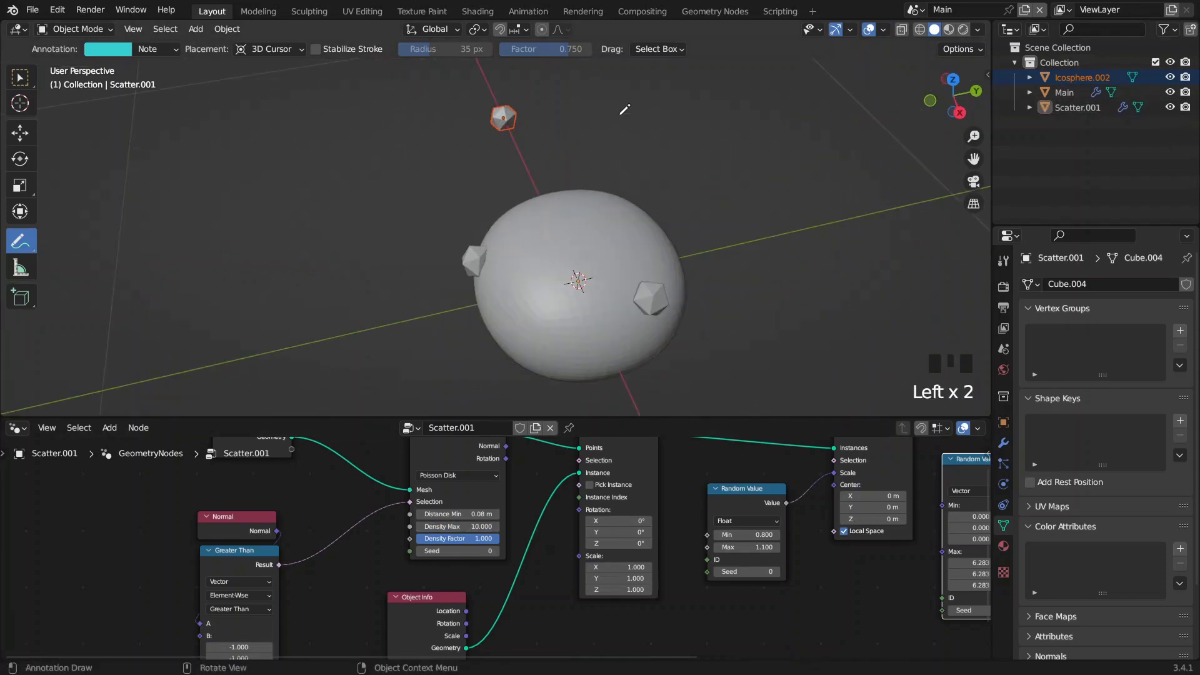
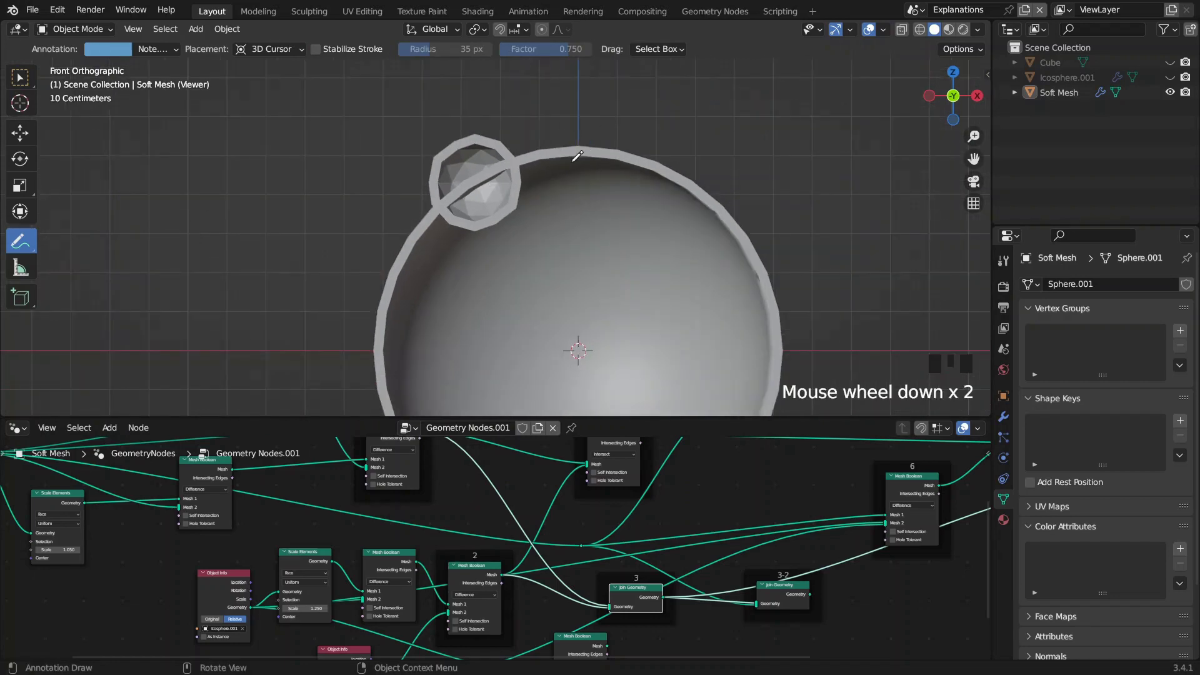
- Zoom into the viewport before returning to the Main scene's Geometry Nodes tree
{"action": "scroll", "scroll_direction": "up", "scroll_amount": 3}
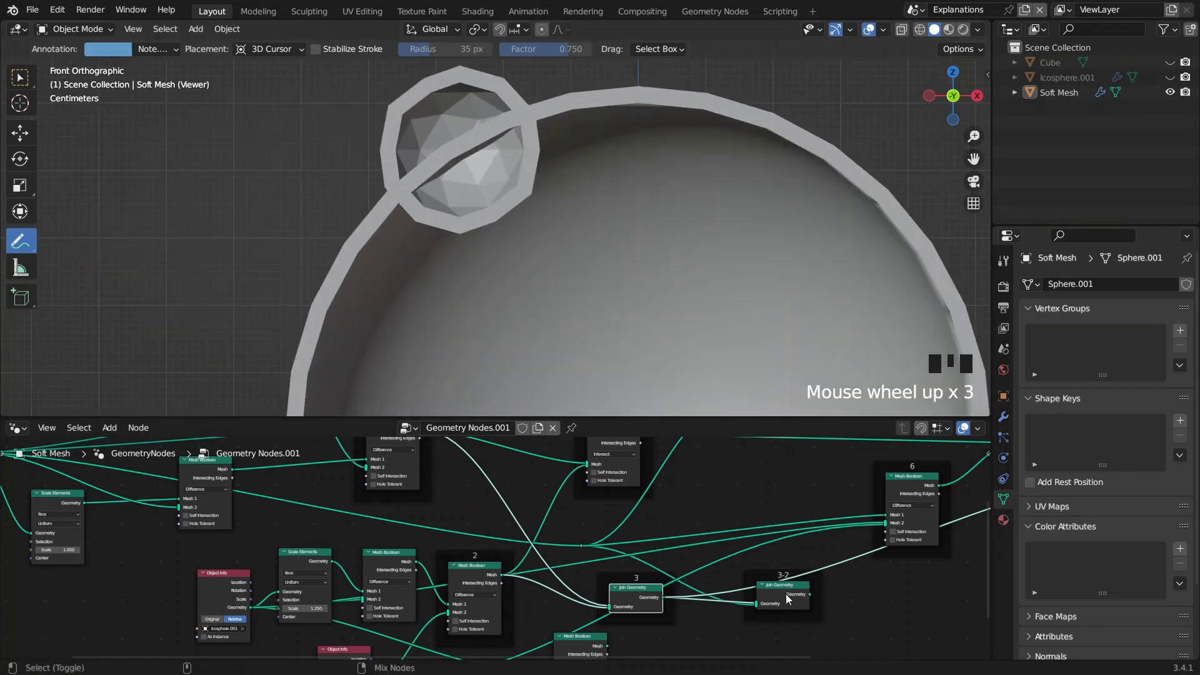
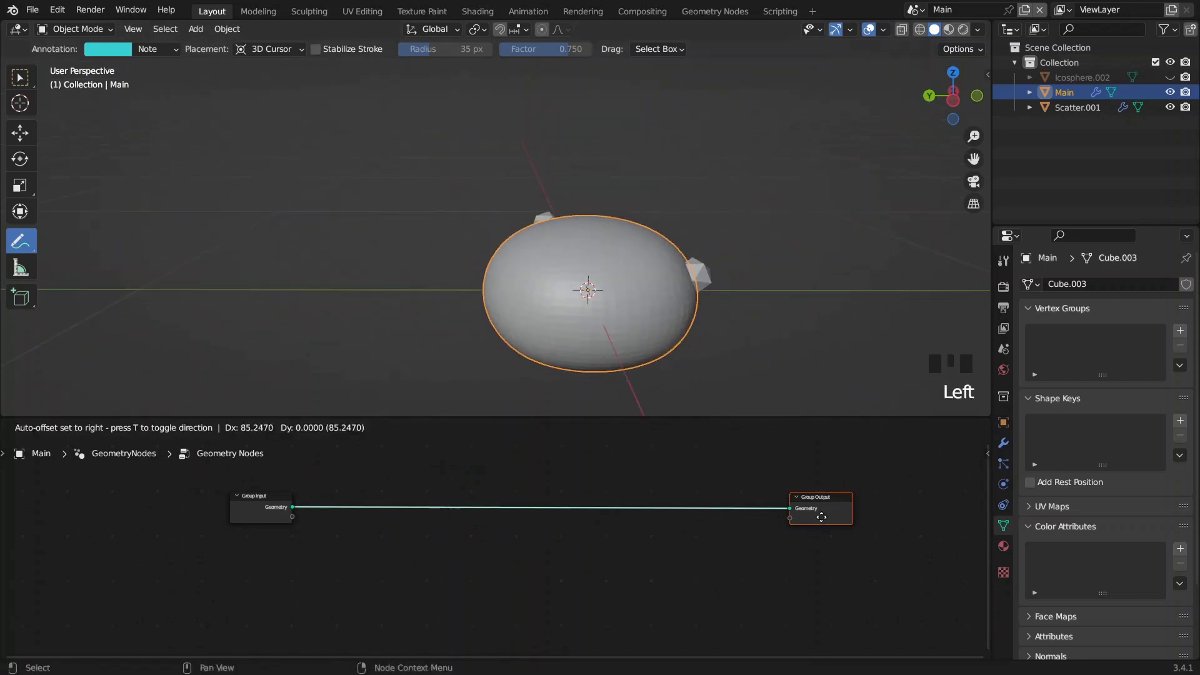
- Wire a Transform node after Group Input and search for a Value node to drive its Scale
{"action": "left_click_drag", "start_coordinate": [441, 538], "coordinate": [299, 503]}
{"action": "left_click_drag", "start_coordinate": [299, 503], "coordinate": [323, 509]}
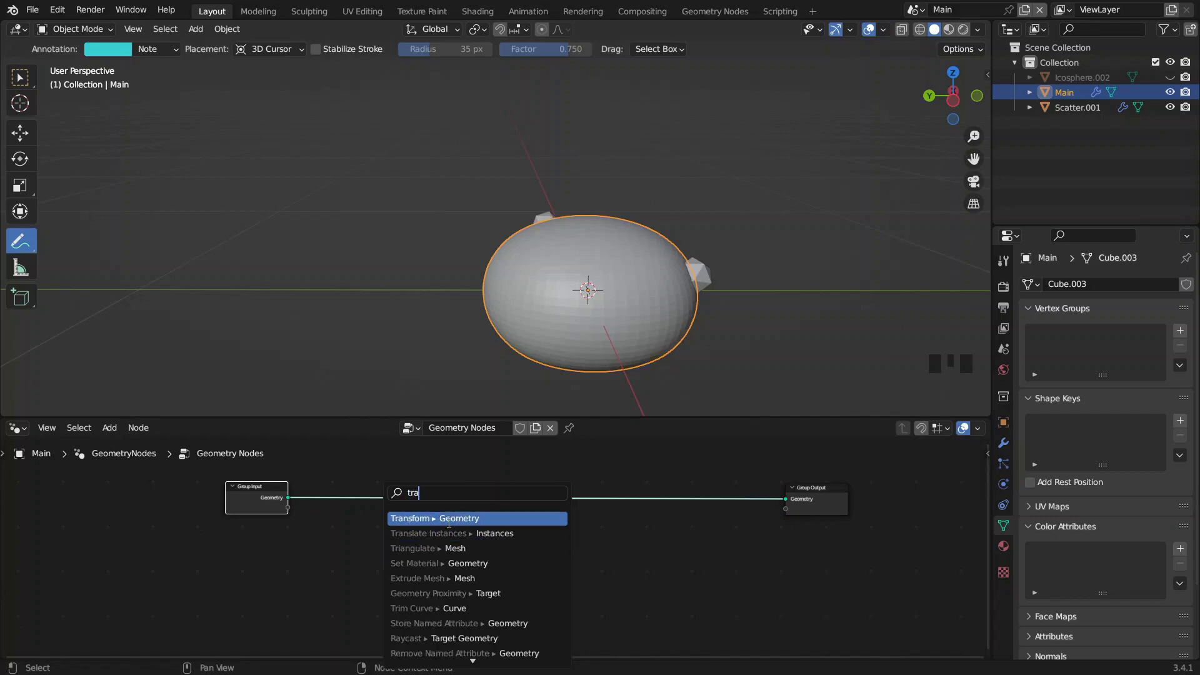
{"action": "left_click_drag", "start_coordinate": [391, 509], "coordinate": [509, 551]}
{"action": "middle_click", "coordinate": [509, 551]}
{"action": "scroll", "scroll_direction": "up", "scroll_amount": 3}
{"action": "middle_click", "coordinate": [501, 556]}
{"action": "left_click_drag", "start_coordinate": [474, 532], "coordinate": [456, 533]}
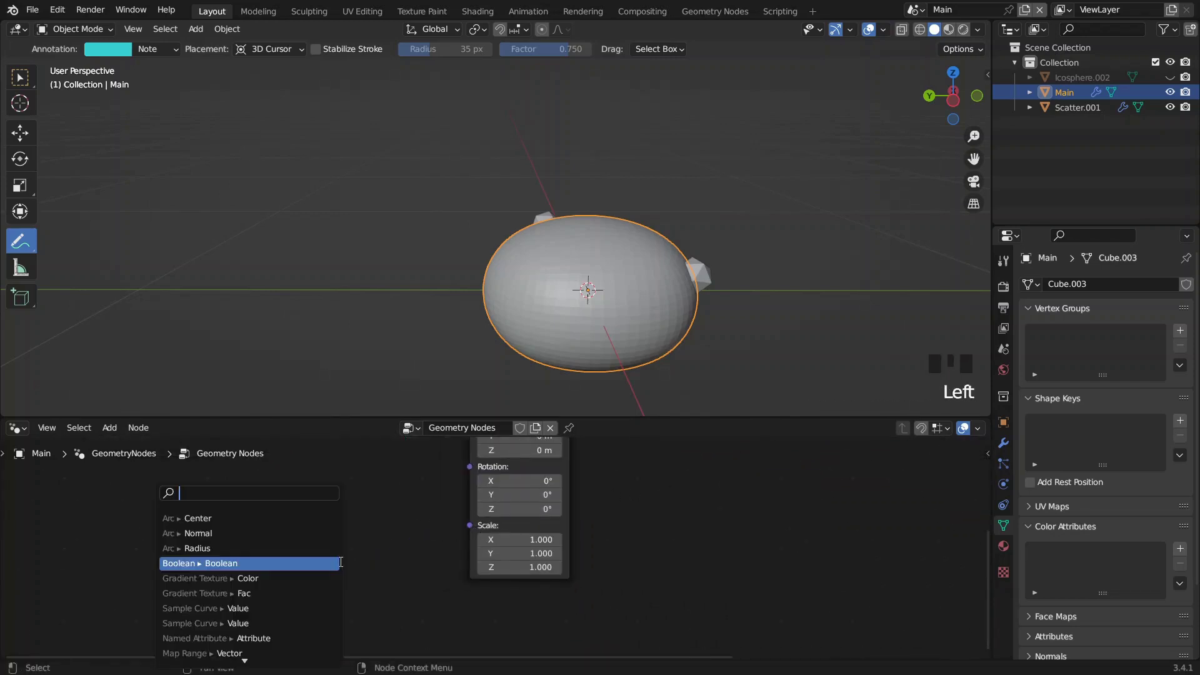
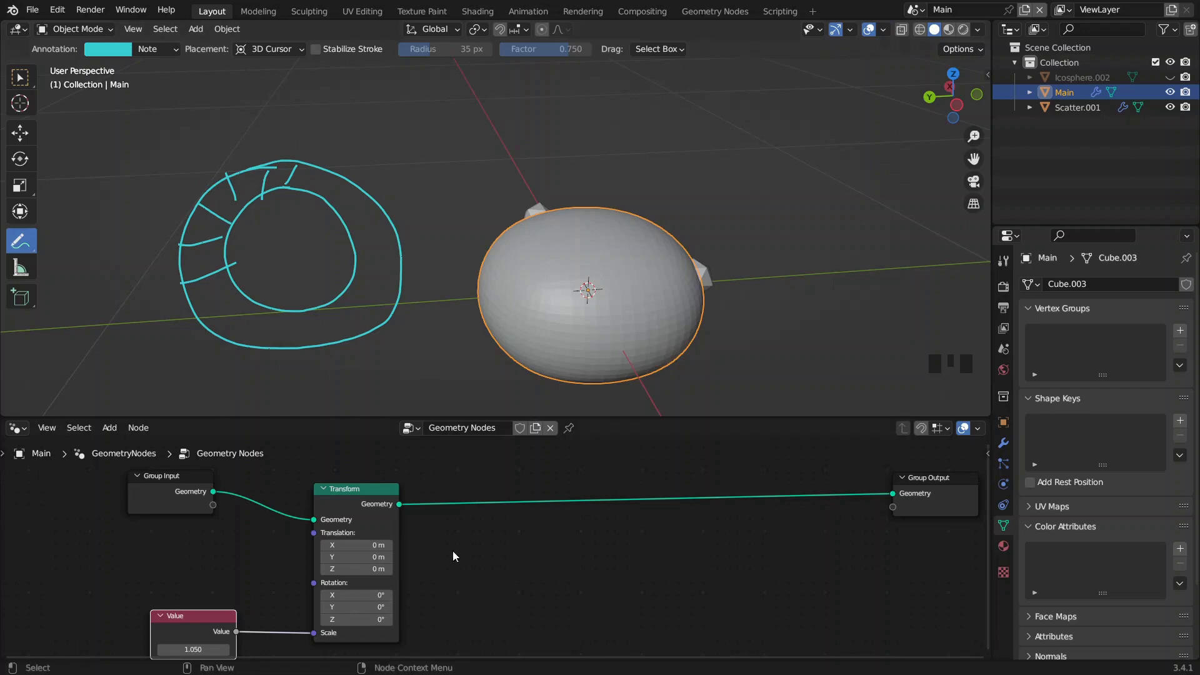
- Add a Mesh Boolean node in Difference mode to the tree
{"action": "key", "text": "b"}
{"action": "key", "text": "space"}
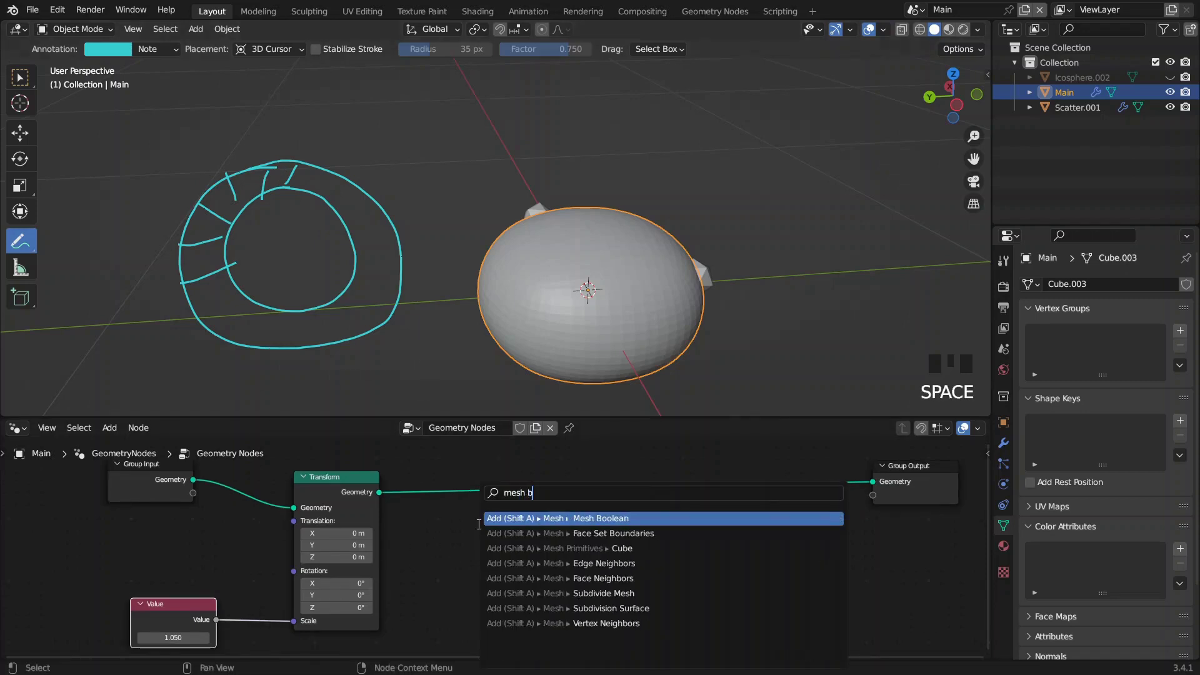
{"action": "key", "text": "o"}
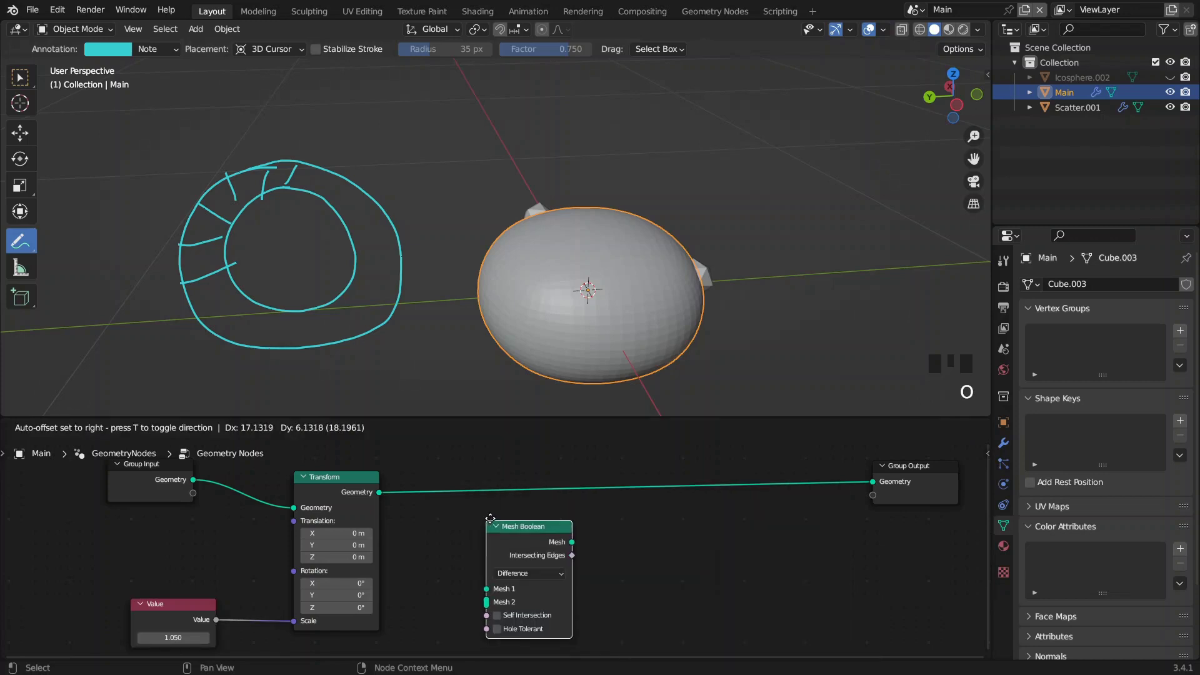
{"action": "left_click", "coordinate": [522, 545]}
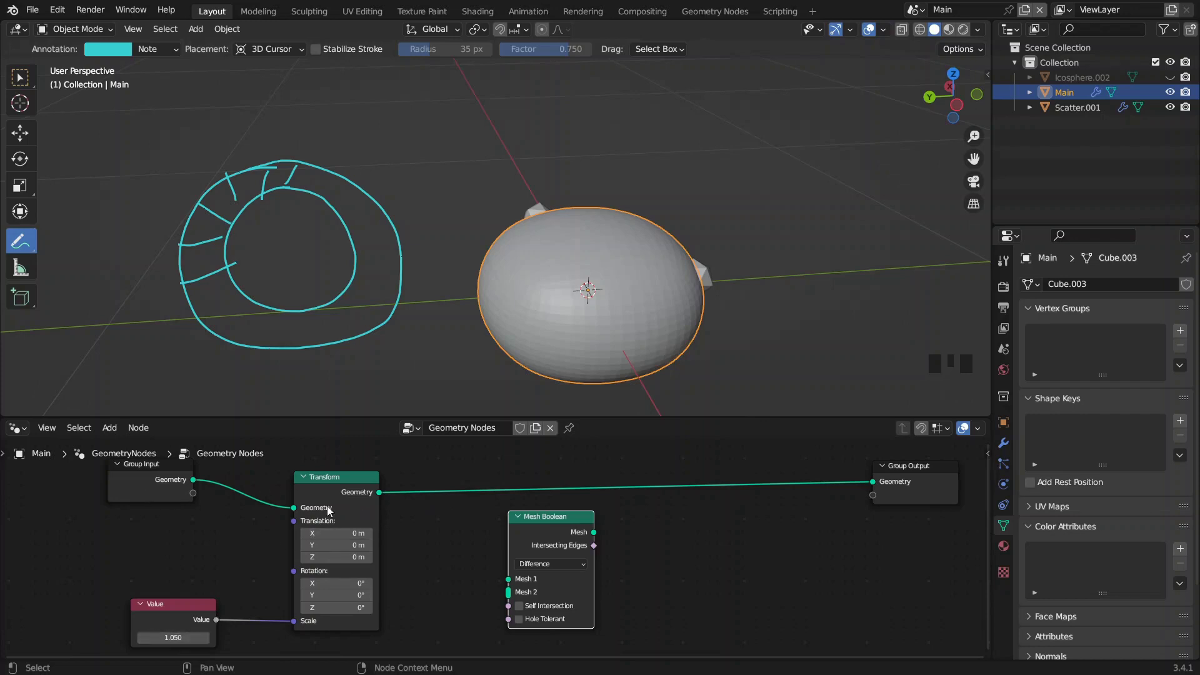
- Feed scaled and original geometry into the boolean and send its Mesh to Group Output
{"action": "left_click_drag", "start_coordinate": [387, 508], "coordinate": [302, 522]}
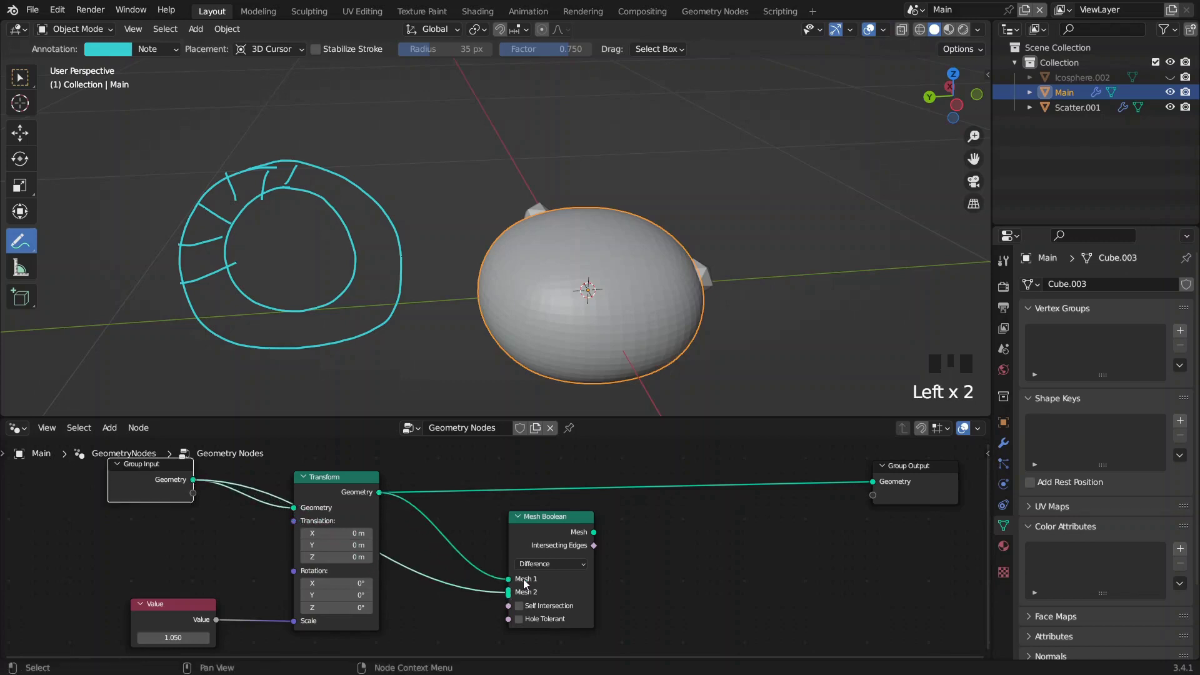
{"action": "left_click", "coordinate": [545, 534]}
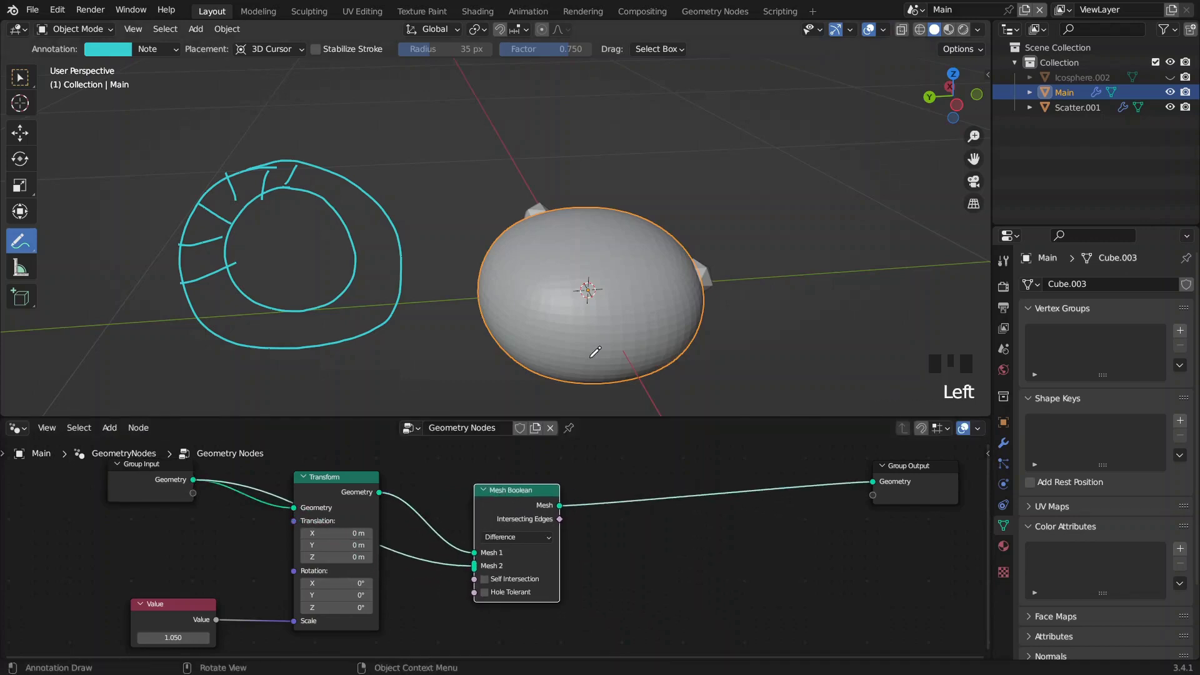
- Orbit and zoom the viewport while sketching a small cutting circle beside the ring annotation
{"action": "key", "text": "z"}
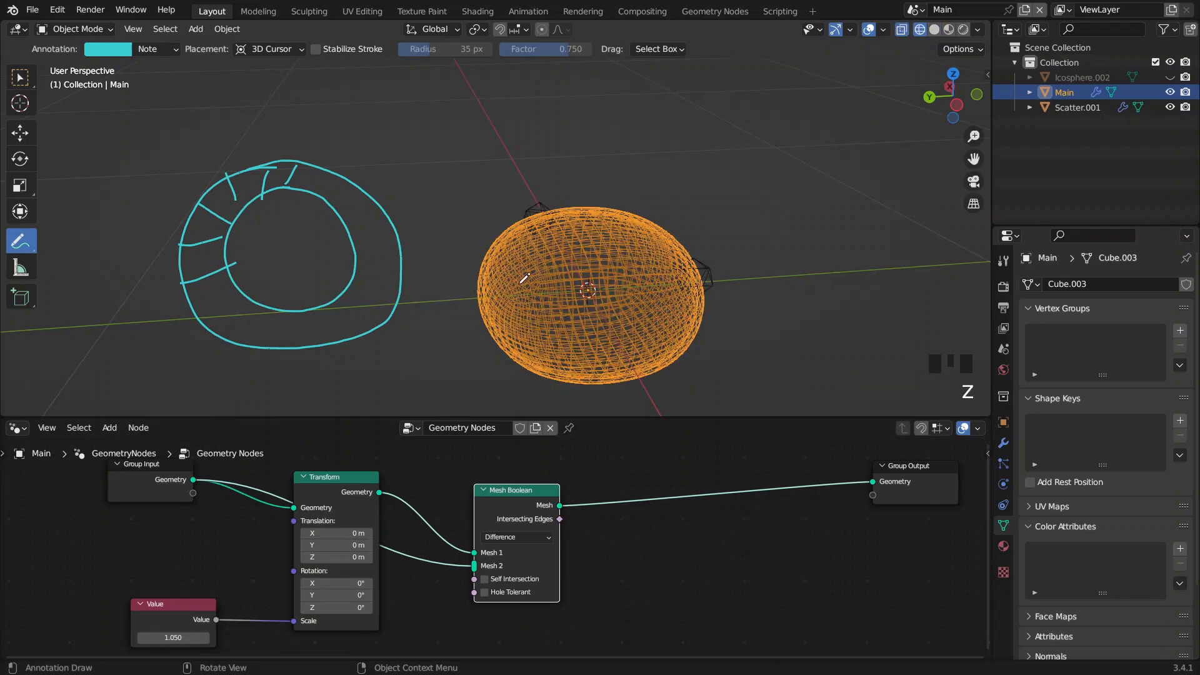
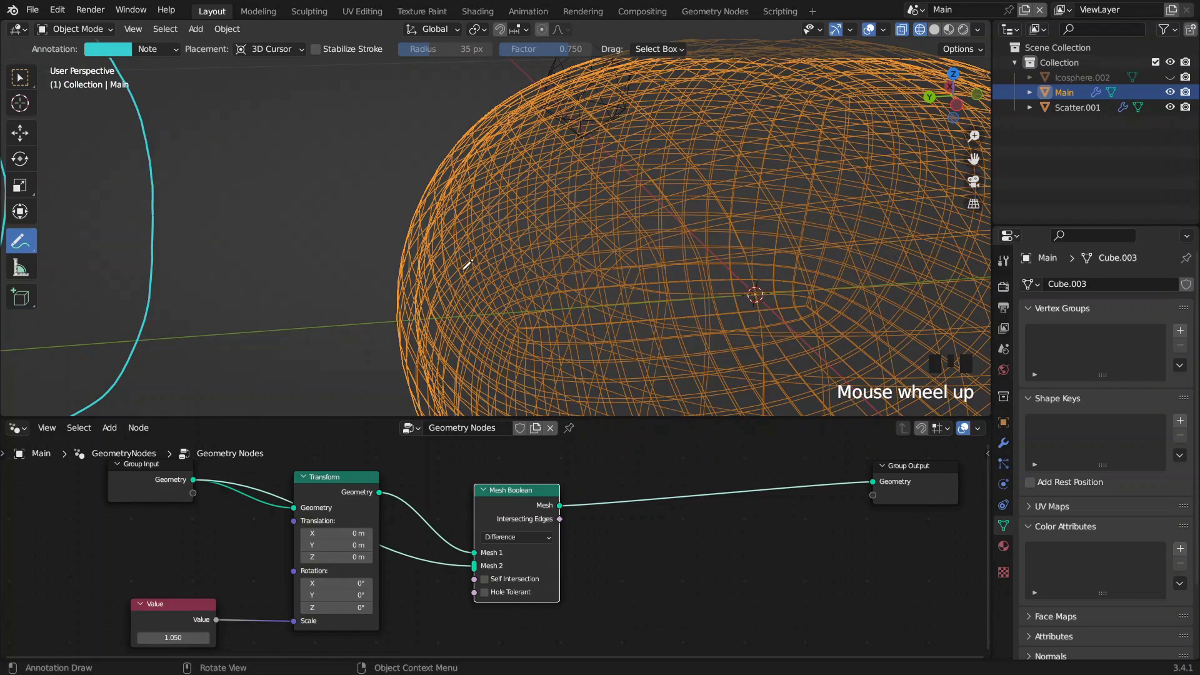
{"action": "scroll", "scroll_direction": "down", "scroll_amount": 3}
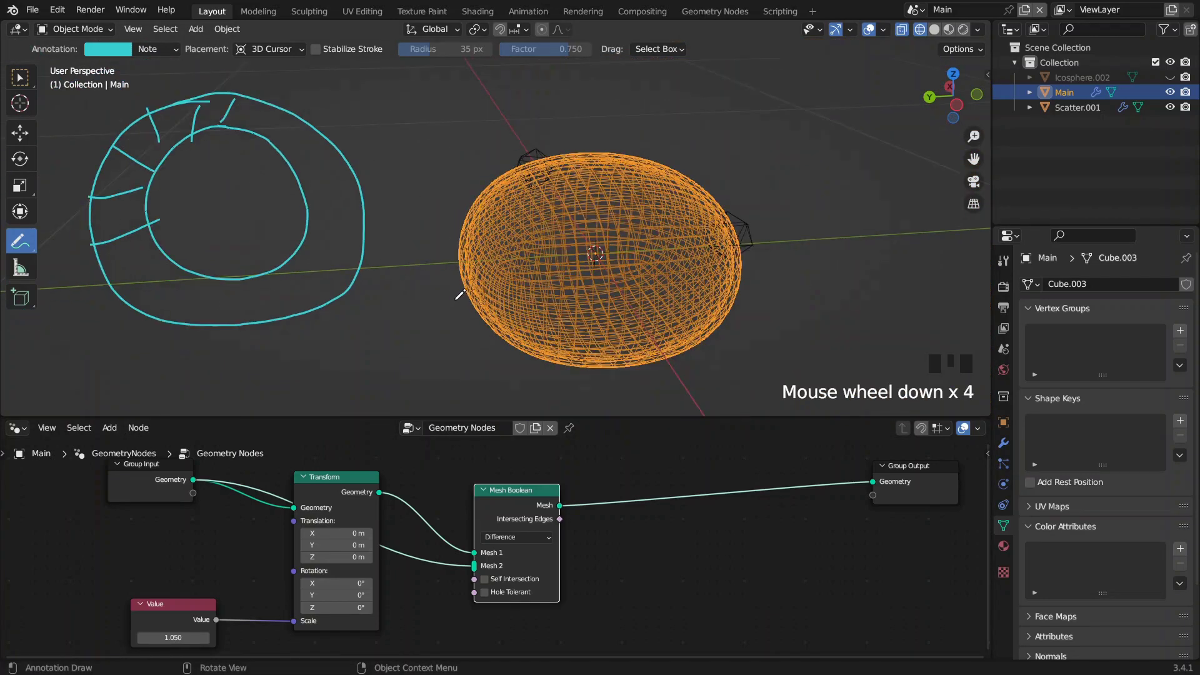
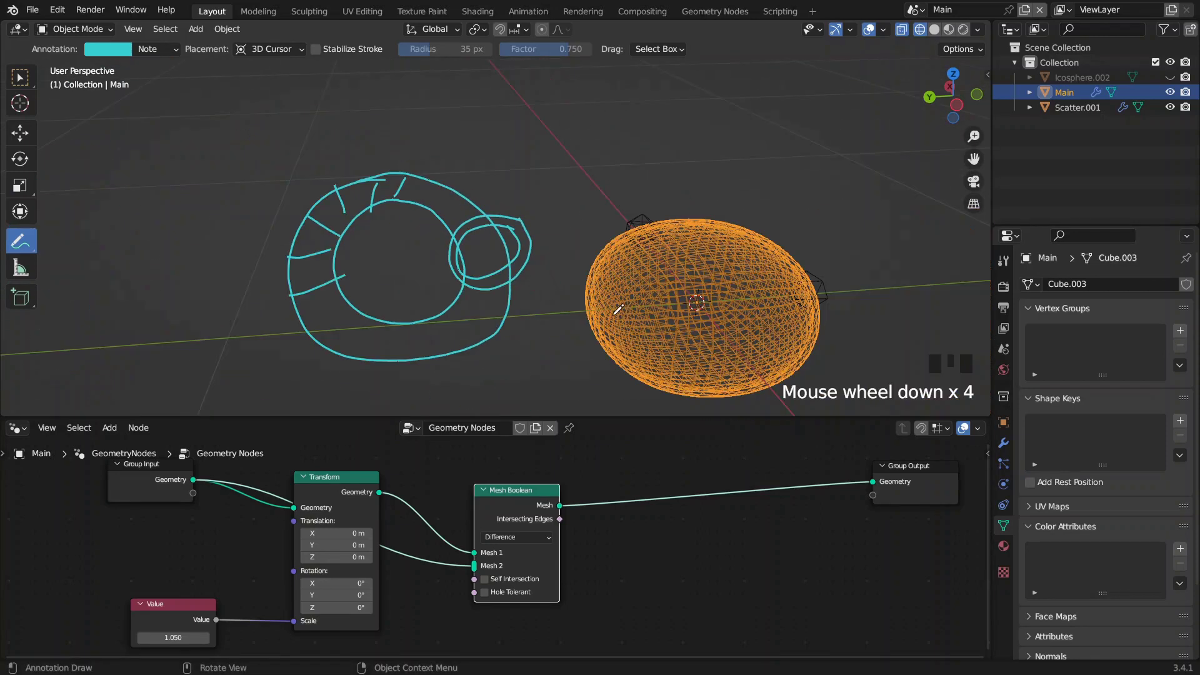
{"action": "middle_click", "coordinate": [709, 543]}
{"action": "scroll", "scroll_direction": "down", "scroll_amount": 3}
{"action": "scroll", "scroll_direction": "up", "scroll_amount": 3}
- Add a Scale Instances node fed by Scatter.001's Object Info geometry
{"action": "left_click", "coordinate": [451, 484]}
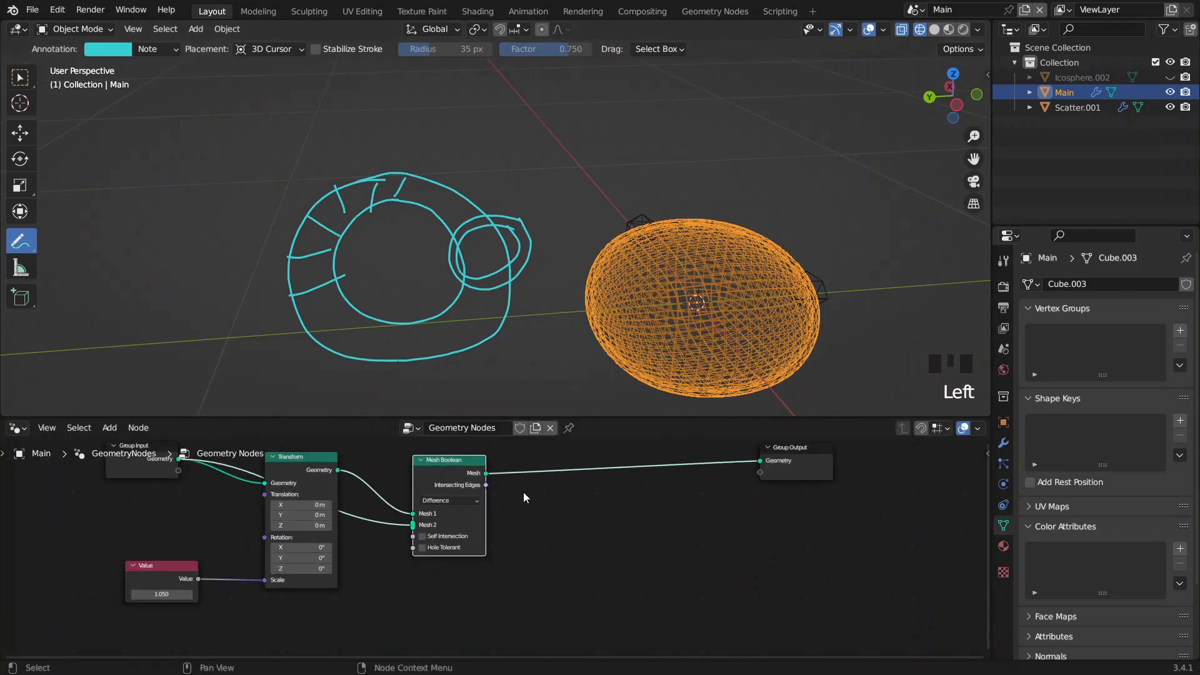
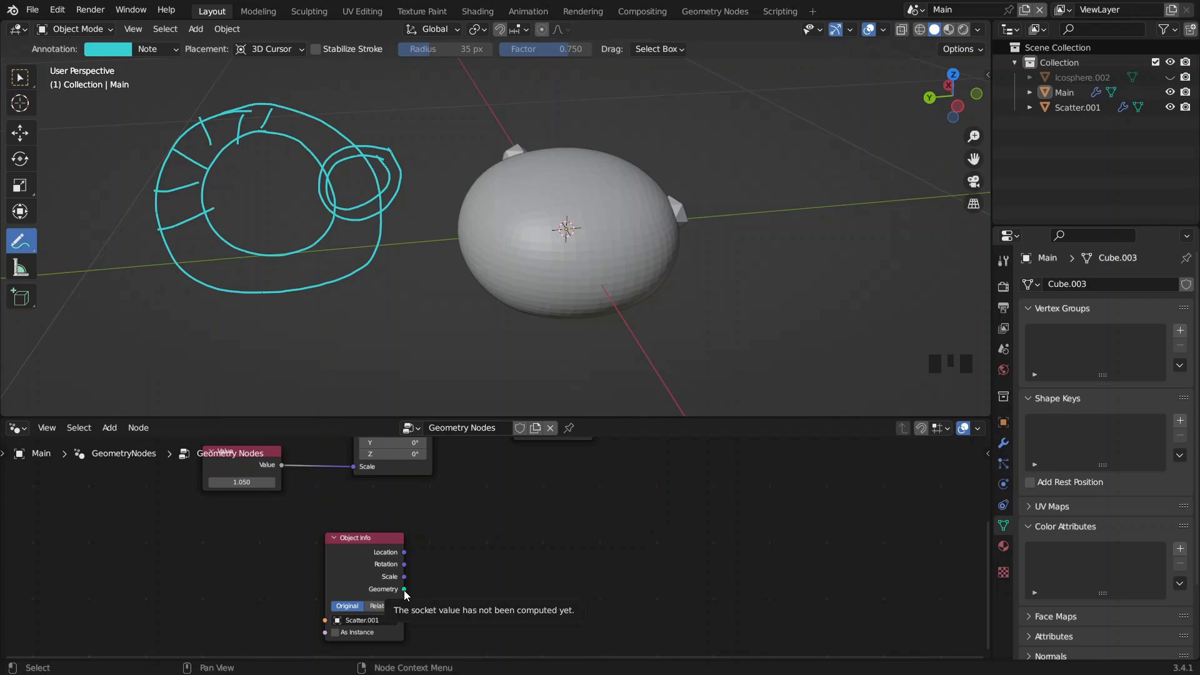
{"action": "key", "text": "shift+a"}
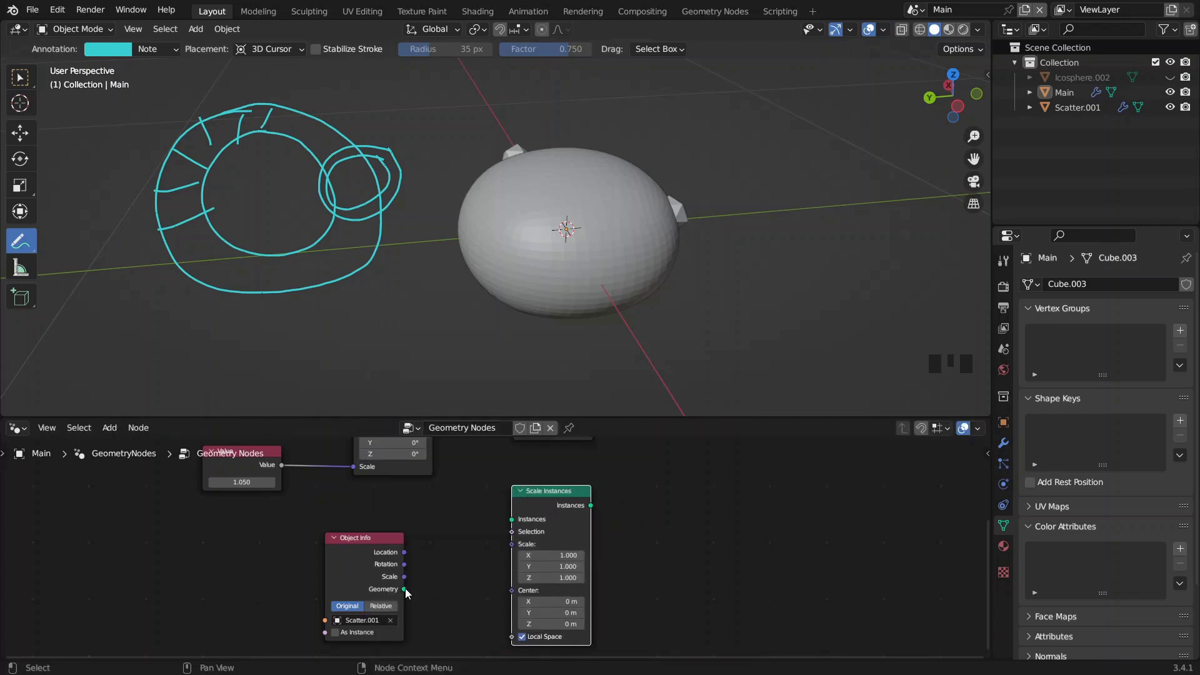
{"action": "left_click", "coordinate": [428, 587]}
{"action": "left_click_drag", "start_coordinate": [461, 588], "coordinate": [515, 526]}
- Add a Value node of 1.050 for the instance scale and search for Mesh Boolean
{"action": "left_click", "coordinate": [515, 526]}
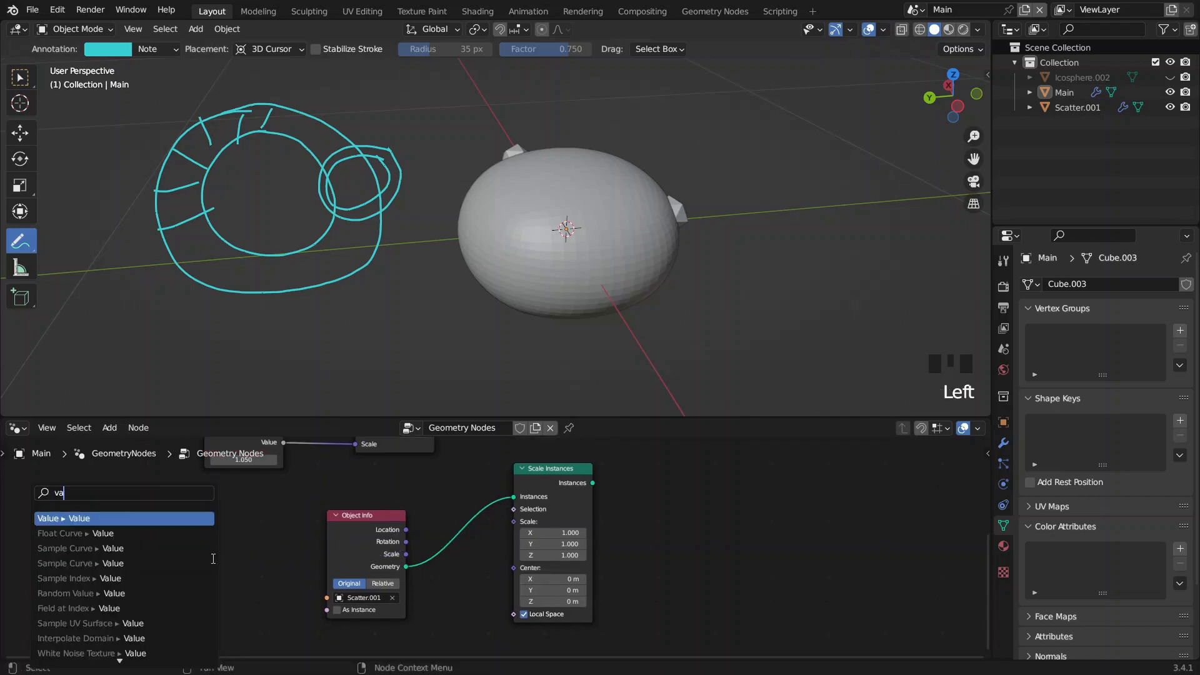
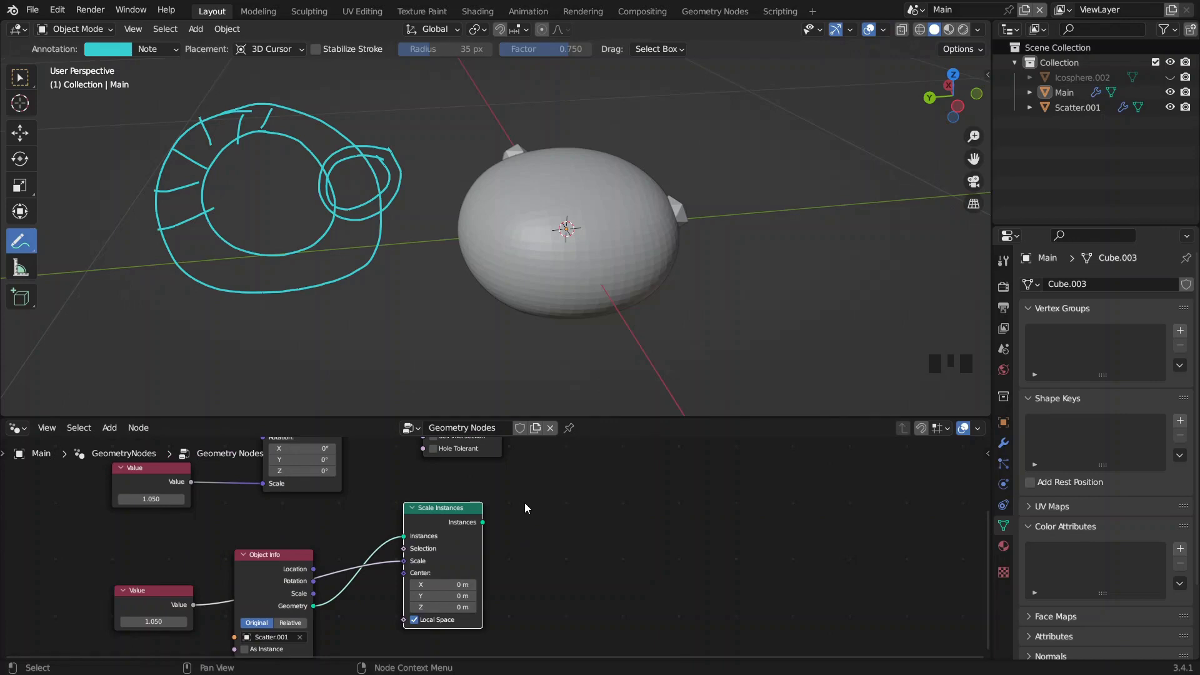
{"action": "key", "text": "space"}
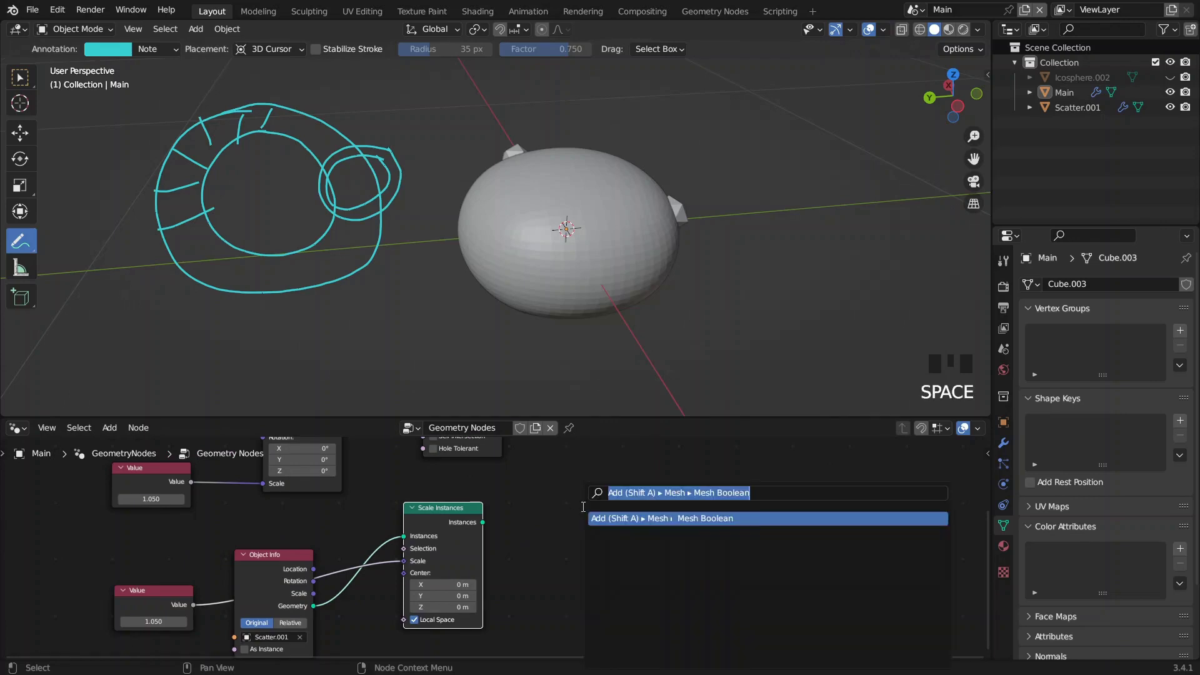
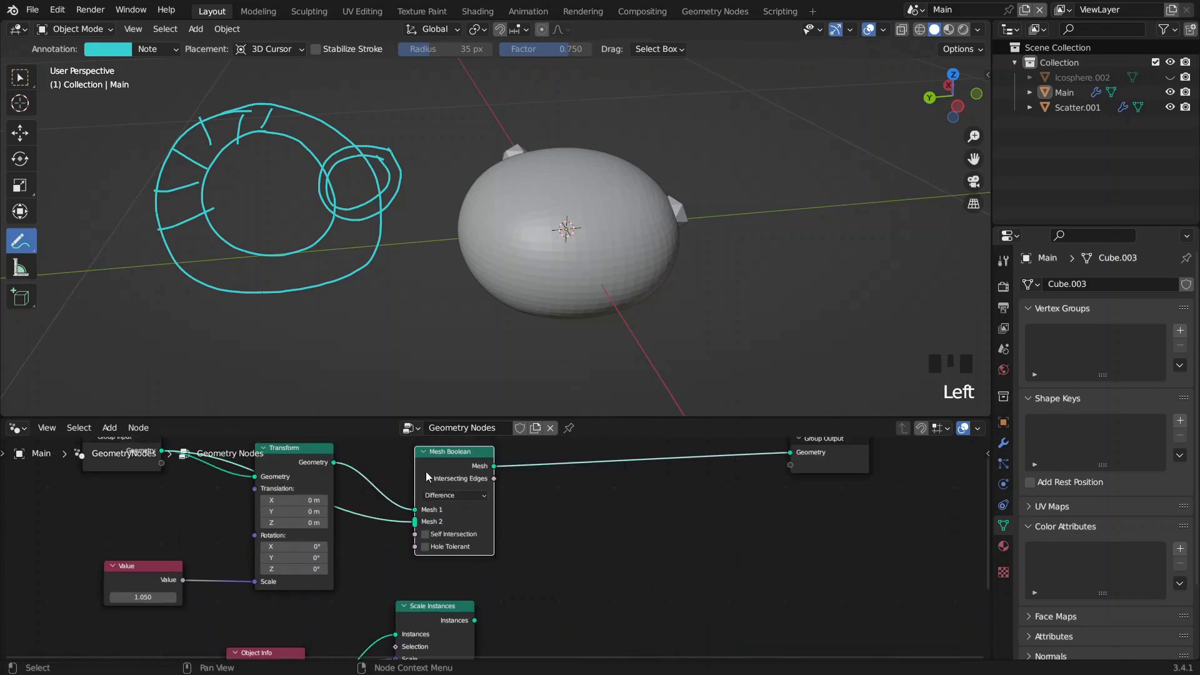
- Place a second Difference Mesh Boolean beside Scale Instances
{"action": "key", "text": "shift+d"}
{"action": "left_click_drag", "start_coordinate": [533, 586], "coordinate": [524, 503]}
{"action": "scroll", "scroll_direction": "up", "scroll_amount": 3}
{"action": "left_click", "coordinate": [590, 489]}
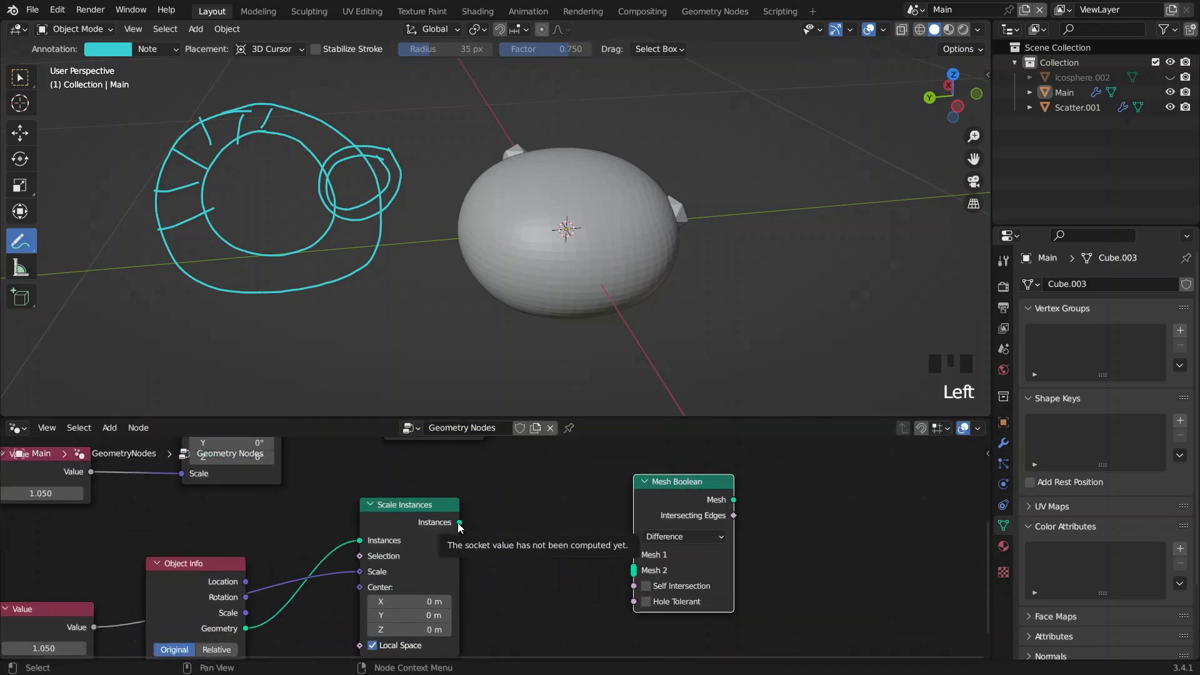
- Insert Realize Instances after Scale Instances and connect it to the boolean's Mesh 1
{"action": "left_click_drag", "start_coordinate": [459, 529], "coordinate": [478, 527]}
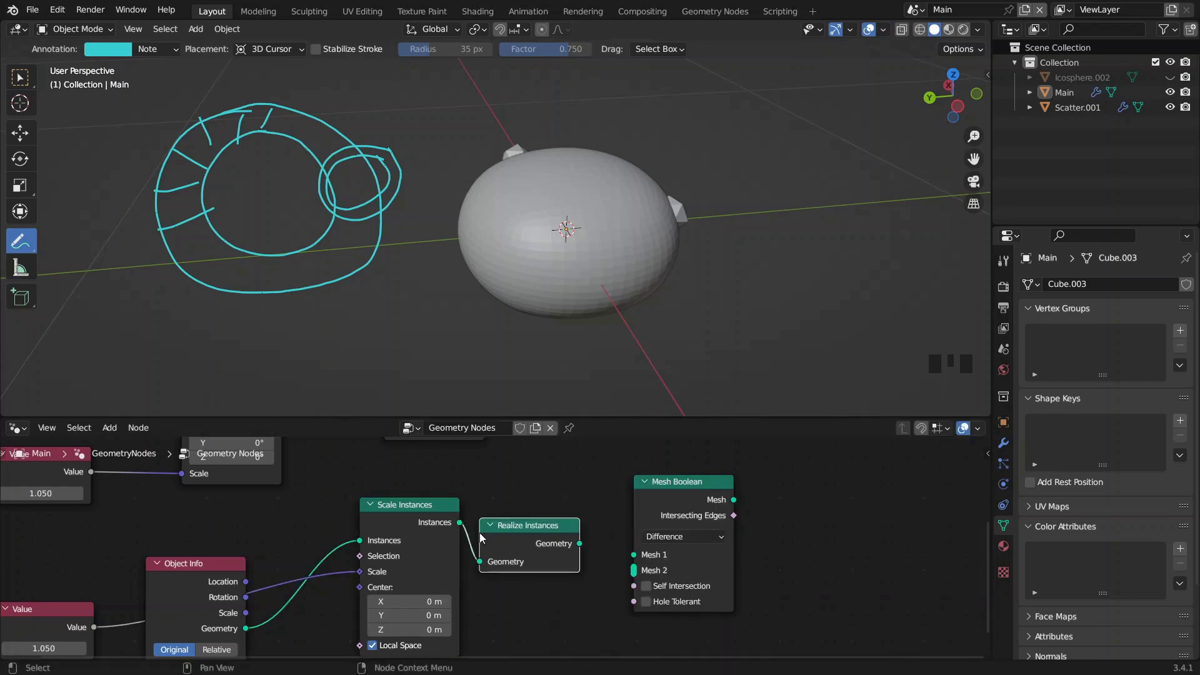
{"action": "left_click", "coordinate": [587, 547]}
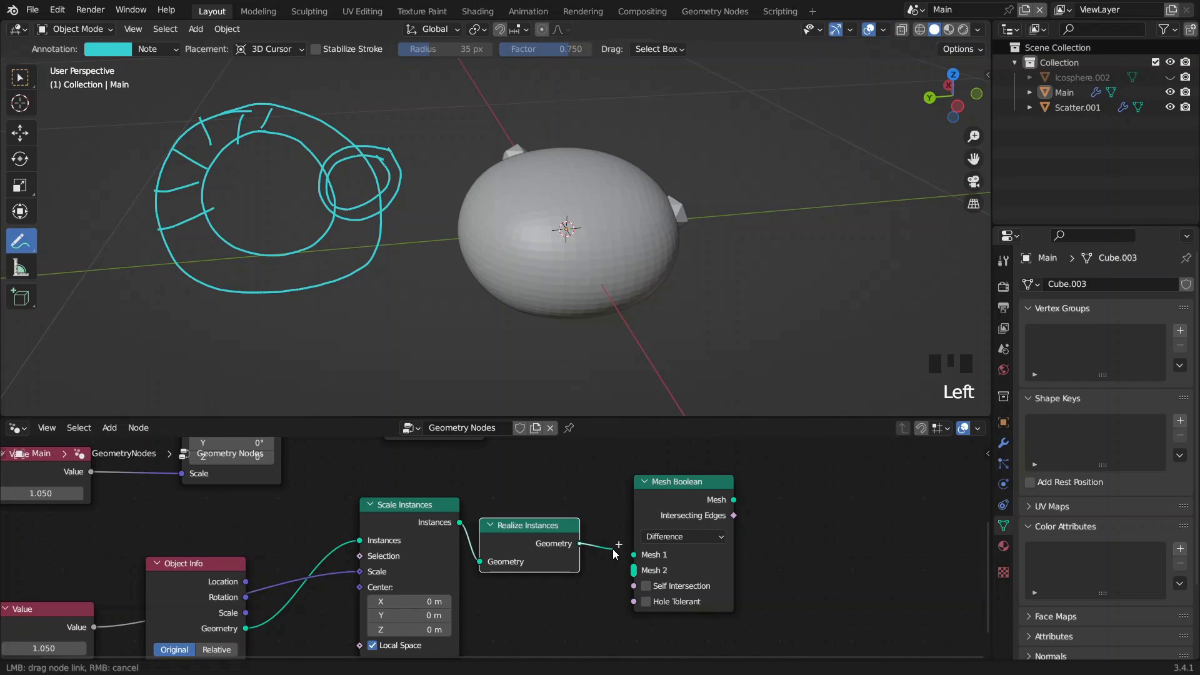
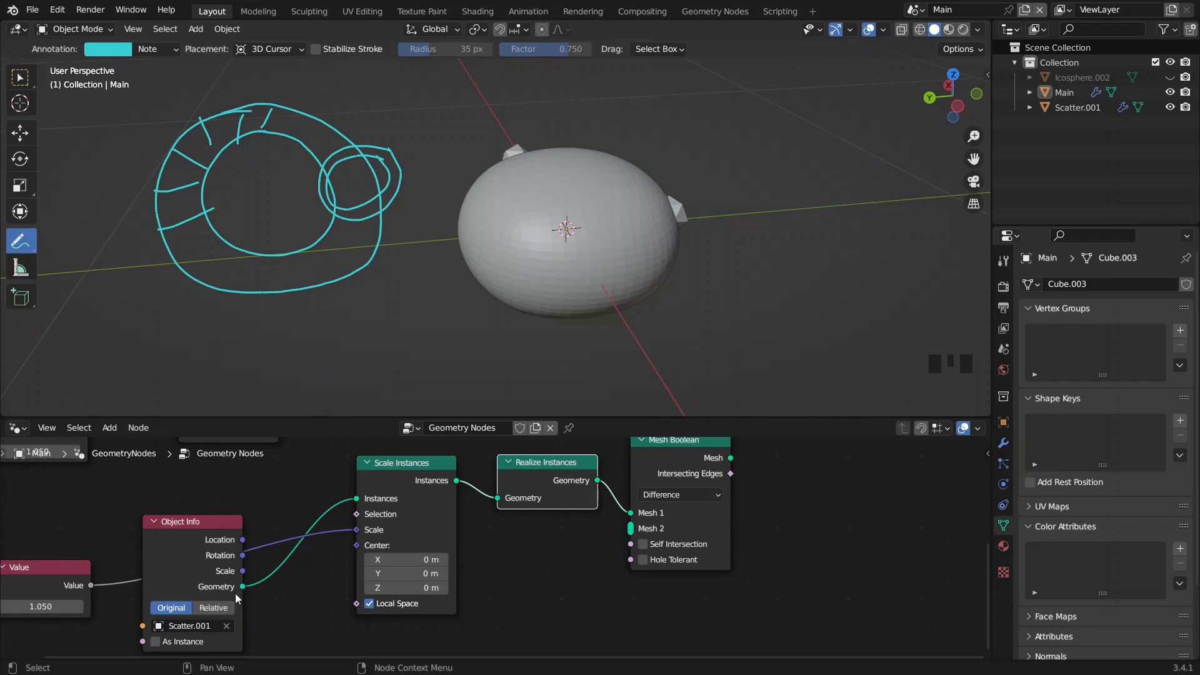
- Pan the node editor to fit both boolean chains in view
{"action": "left_click_drag", "start_coordinate": [278, 595], "coordinate": [719, 518]}
{"action": "scroll", "scroll_direction": "down", "scroll_amount": 3}
{"action": "left_click_drag", "start_coordinate": [724, 517], "coordinate": [663, 482]}
{"action": "left_click", "coordinate": [662, 483]}
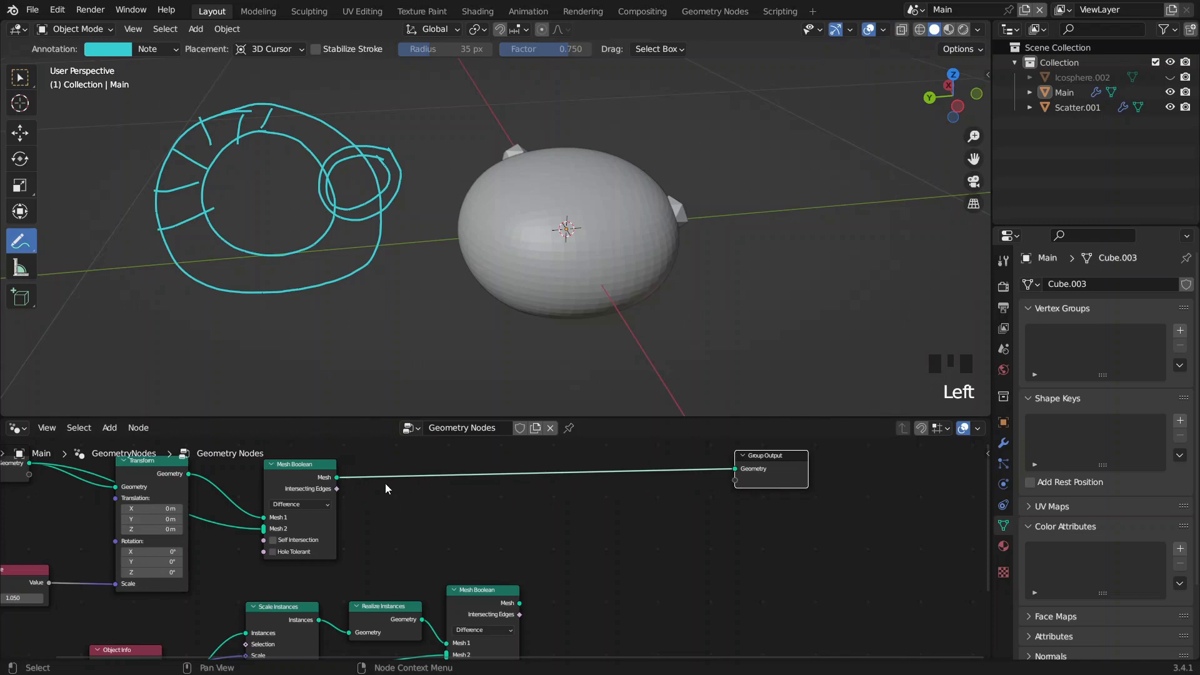
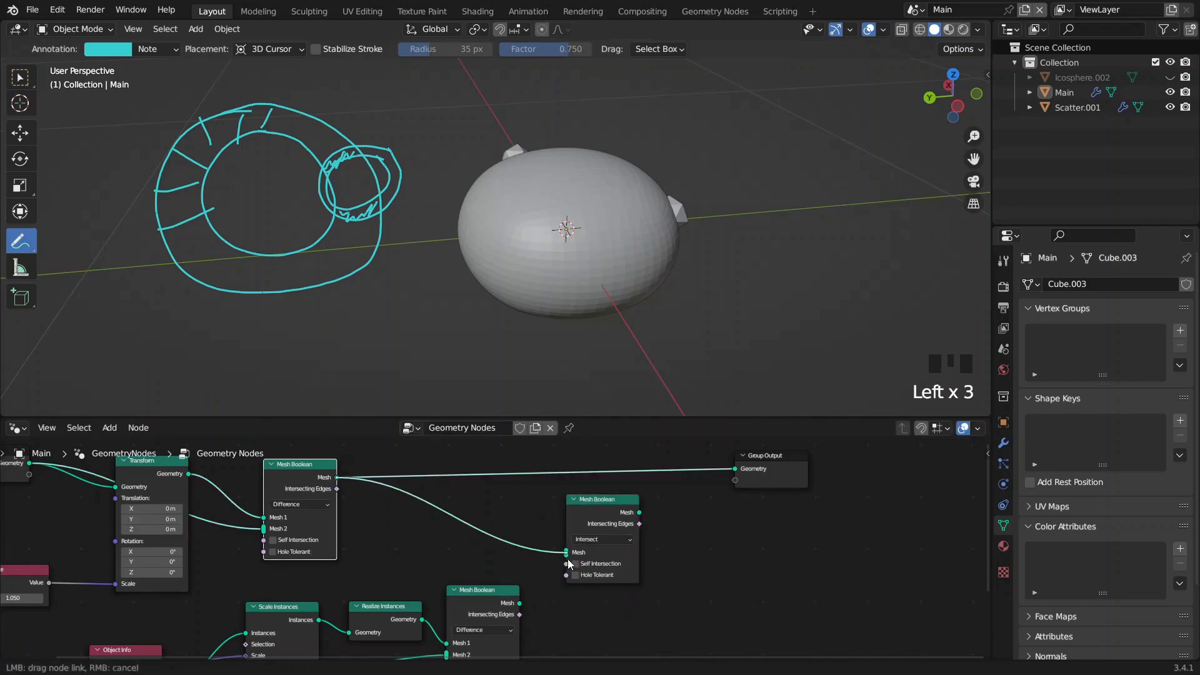
- Plug both Difference results into an Intersect Mesh Boolean and send it to Group Output
{"action": "left_click", "coordinate": [528, 607]}
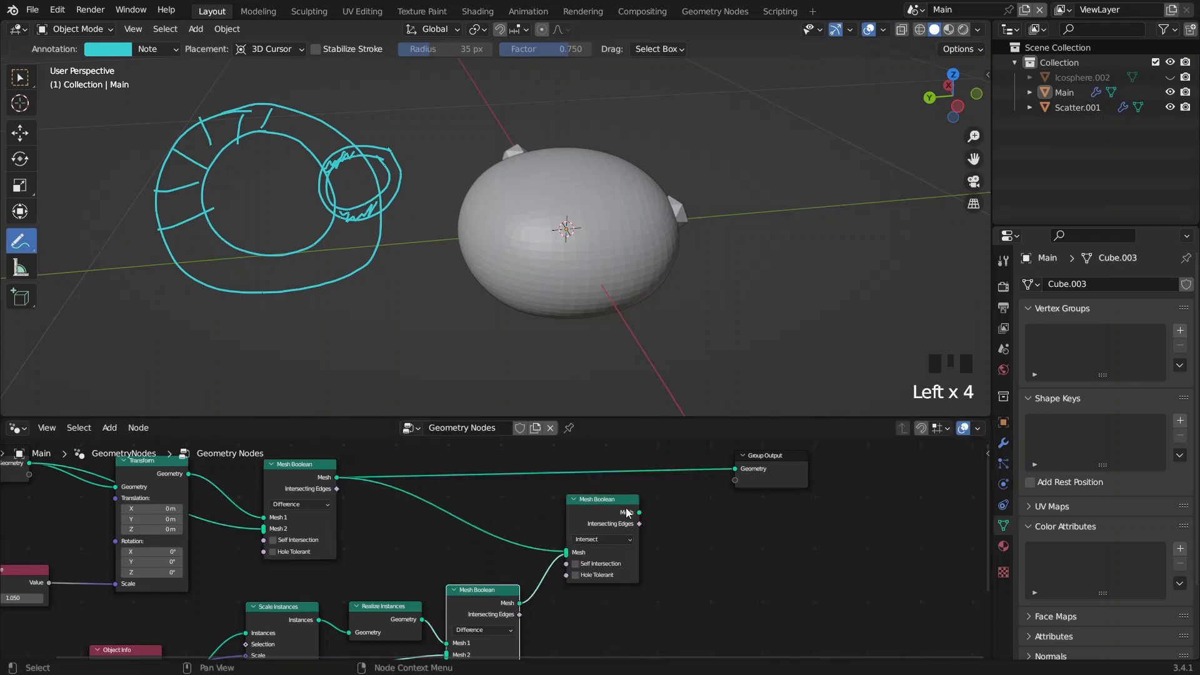
{"action": "left_click", "coordinate": [603, 513]}
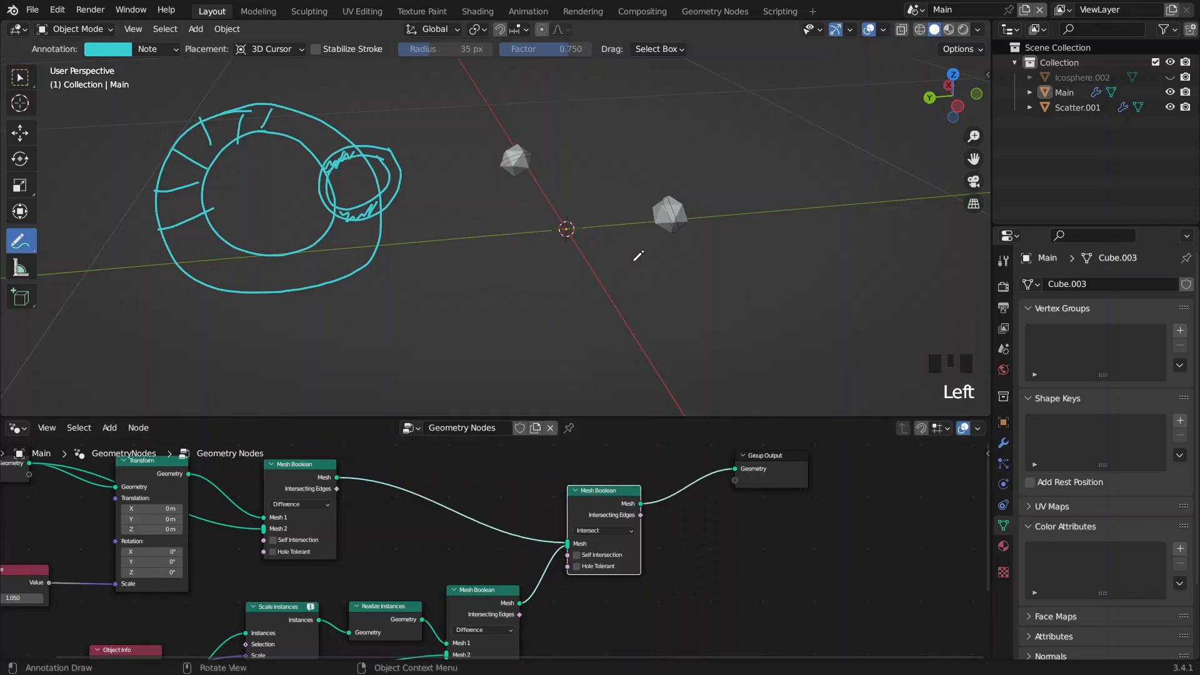
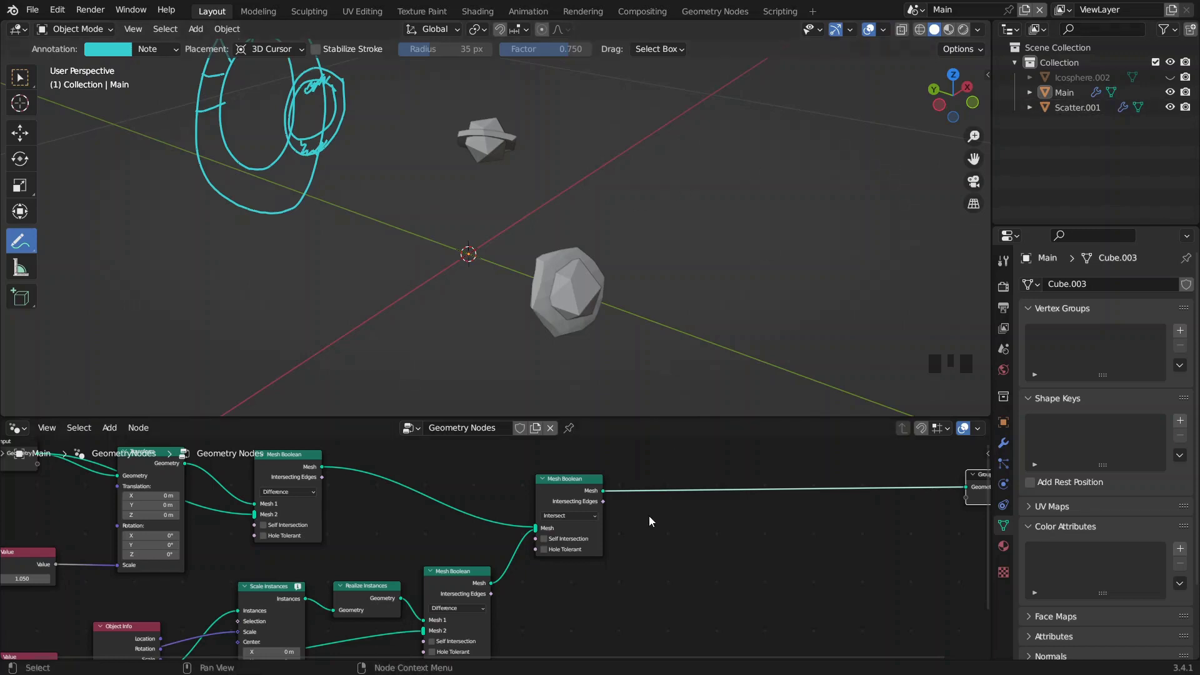
- Add a fourth Difference Mesh Boolean taking Scatter.001's geometry and wire it to the output
{"action": "left_click_drag", "start_coordinate": [631, 518], "coordinate": [509, 494]}
{"action": "left_click", "coordinate": [509, 494]}
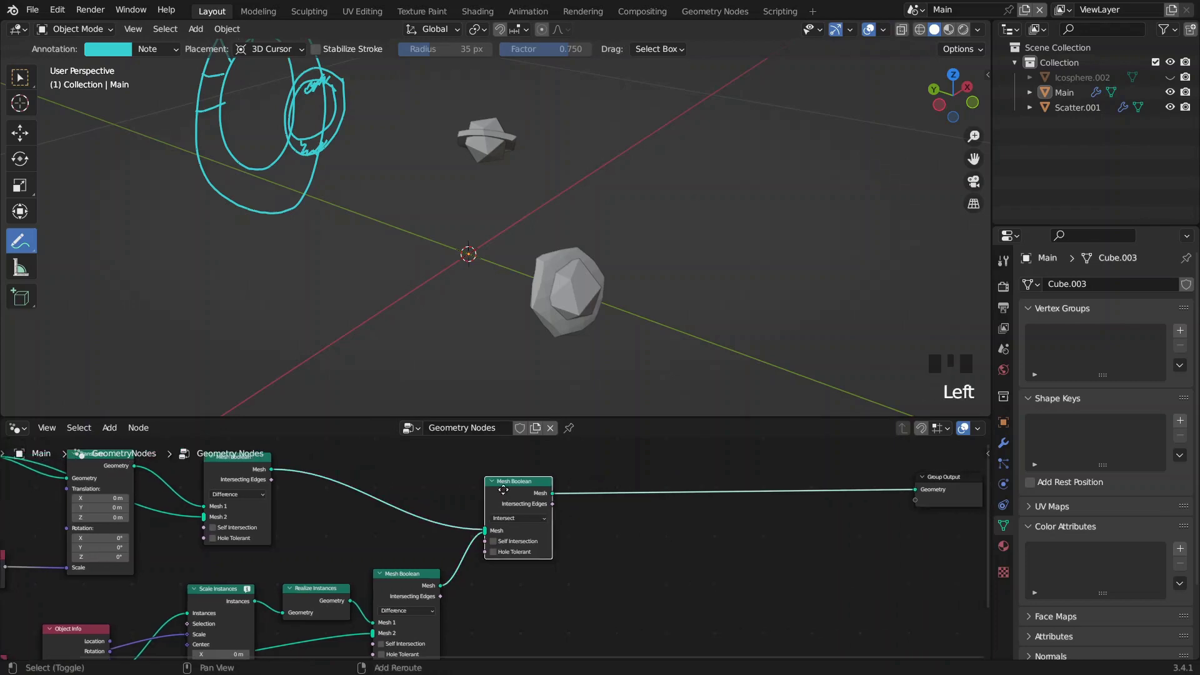
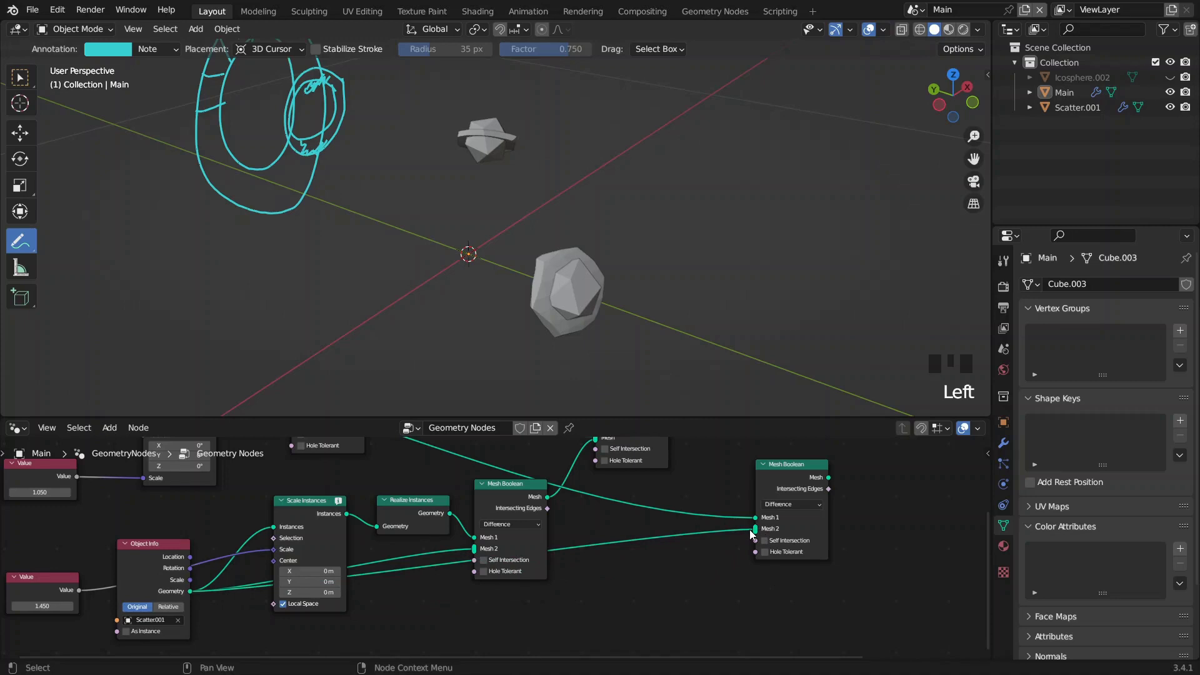
{"action": "left_click_drag", "start_coordinate": [731, 471], "coordinate": [593, 576]}
{"action": "left_click", "coordinate": [593, 576]}
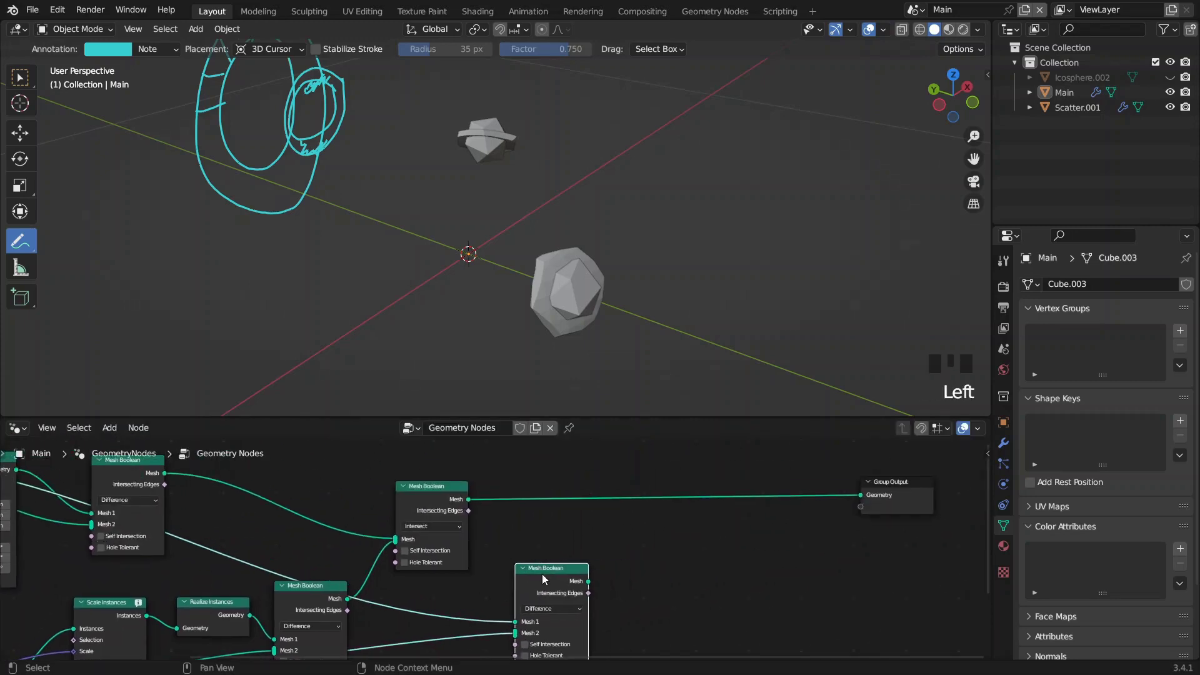
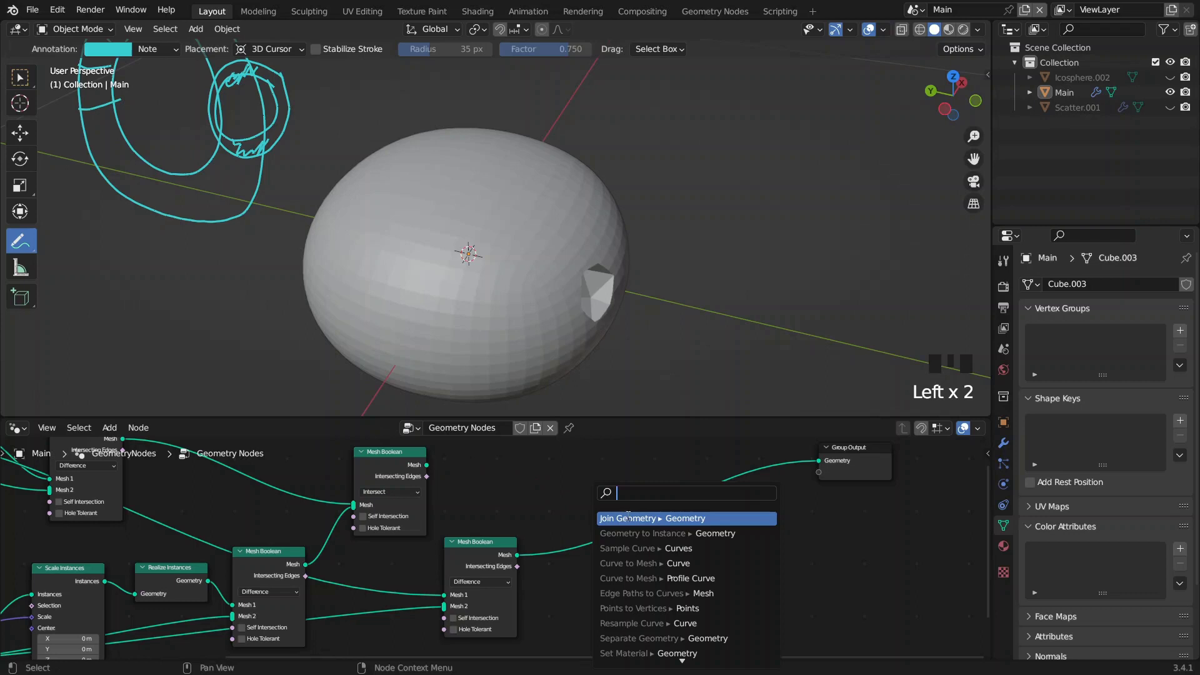
- Drop a Join Geometry node merging the Intersect and Difference boolean results into the output
{"action": "left_click_drag", "start_coordinate": [526, 558], "coordinate": [564, 534]}
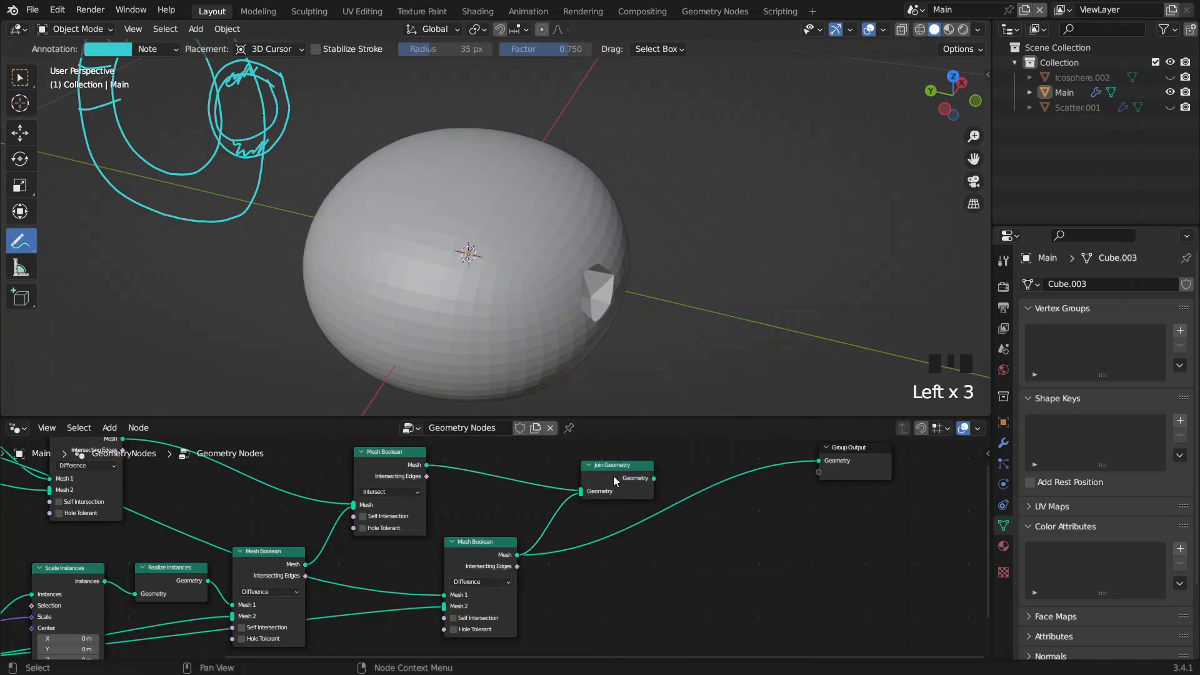
{"action": "left_click", "coordinate": [618, 480]}
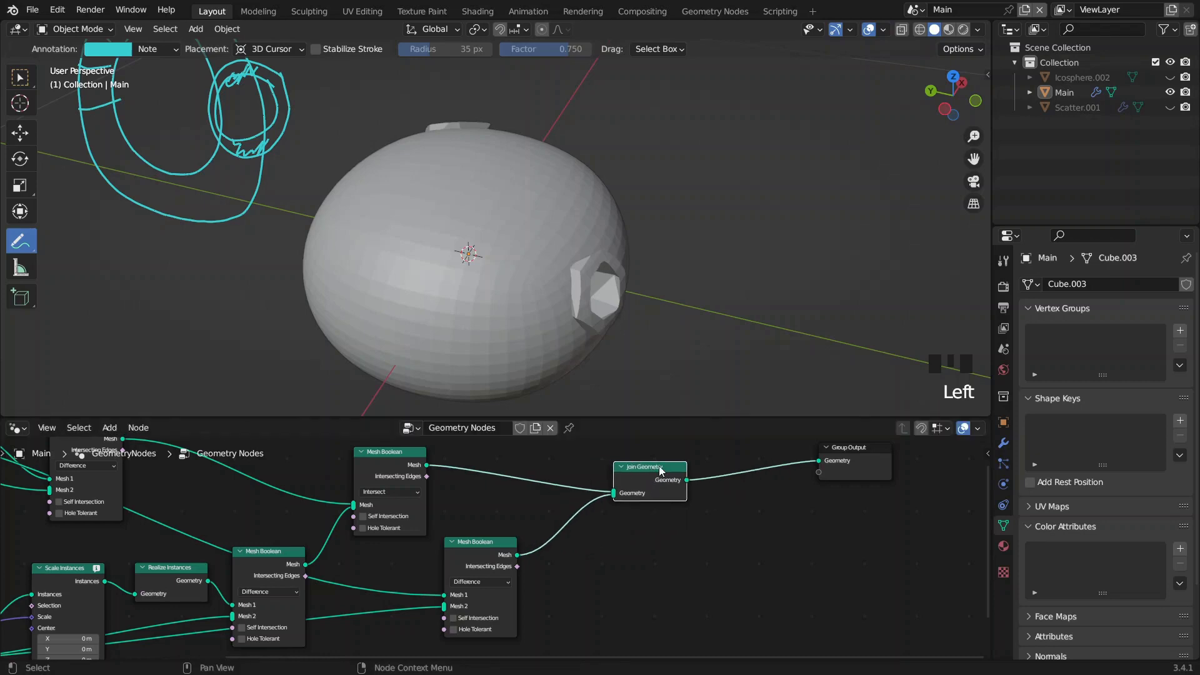
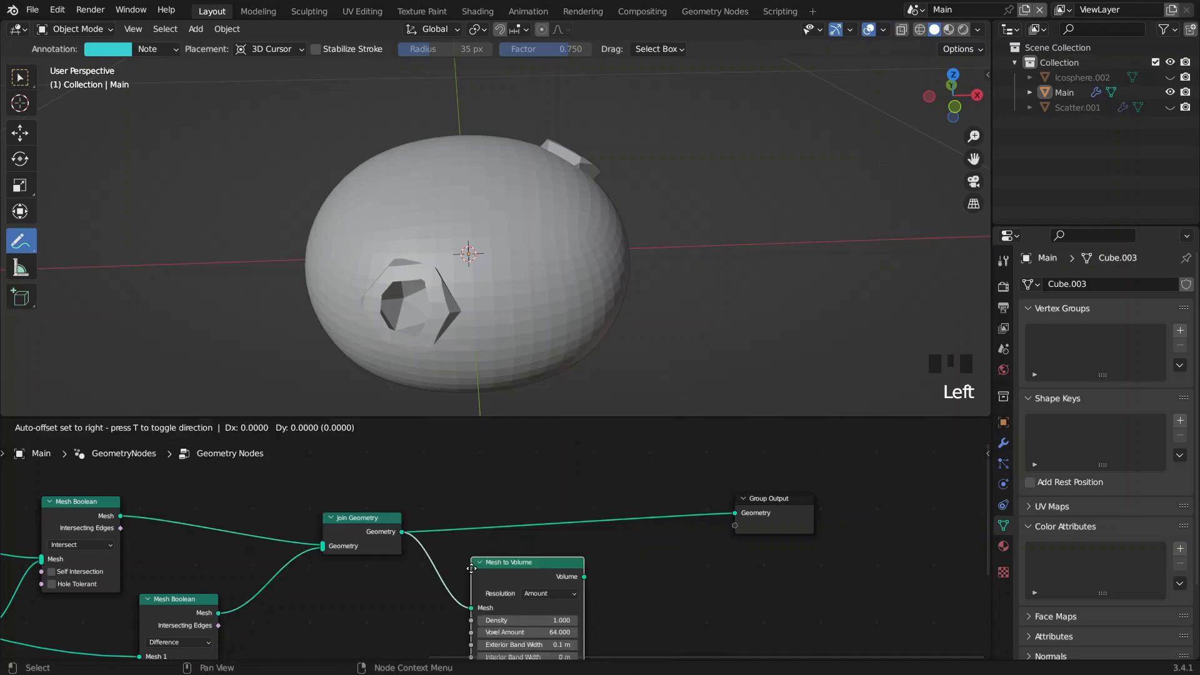
- Insert a Mesh to Volume node after Join Geometry
{"action": "scroll", "scroll_direction": "up", "scroll_amount": 3}
{"action": "left_click_drag", "start_coordinate": [622, 604], "coordinate": [512, 545]}
{"action": "left_click", "coordinate": [512, 546]}
- Set the Mesh to Volume band width to 0.002 m and Voxel Amount to 512
{"action": "left_click", "coordinate": [498, 522]}
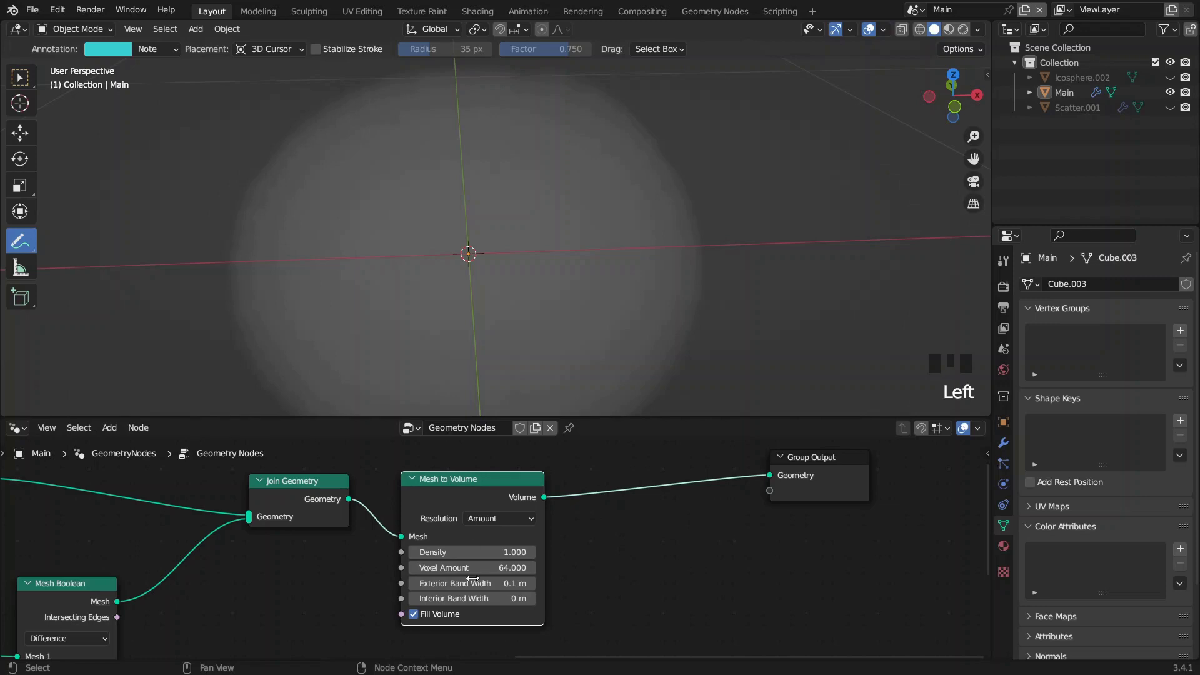
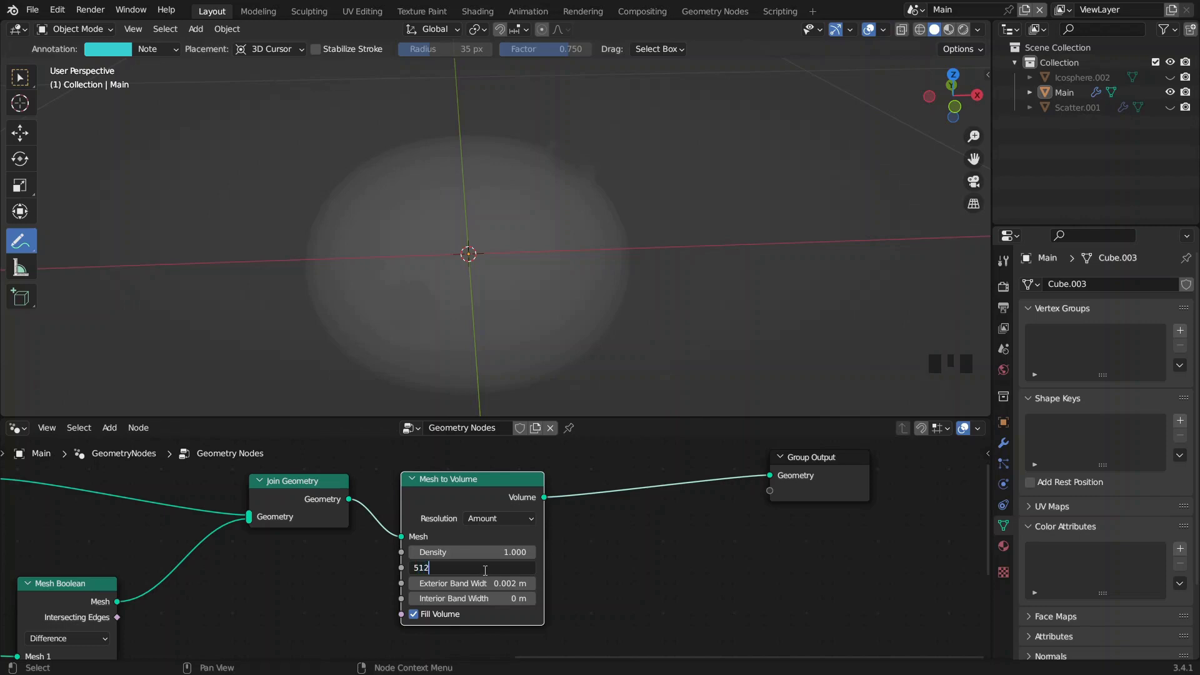
{"action": "left_click_drag", "start_coordinate": [733, 515], "coordinate": [776, 495]}
{"action": "left_click", "coordinate": [776, 495]}
{"action": "left_click", "coordinate": [495, 521]}
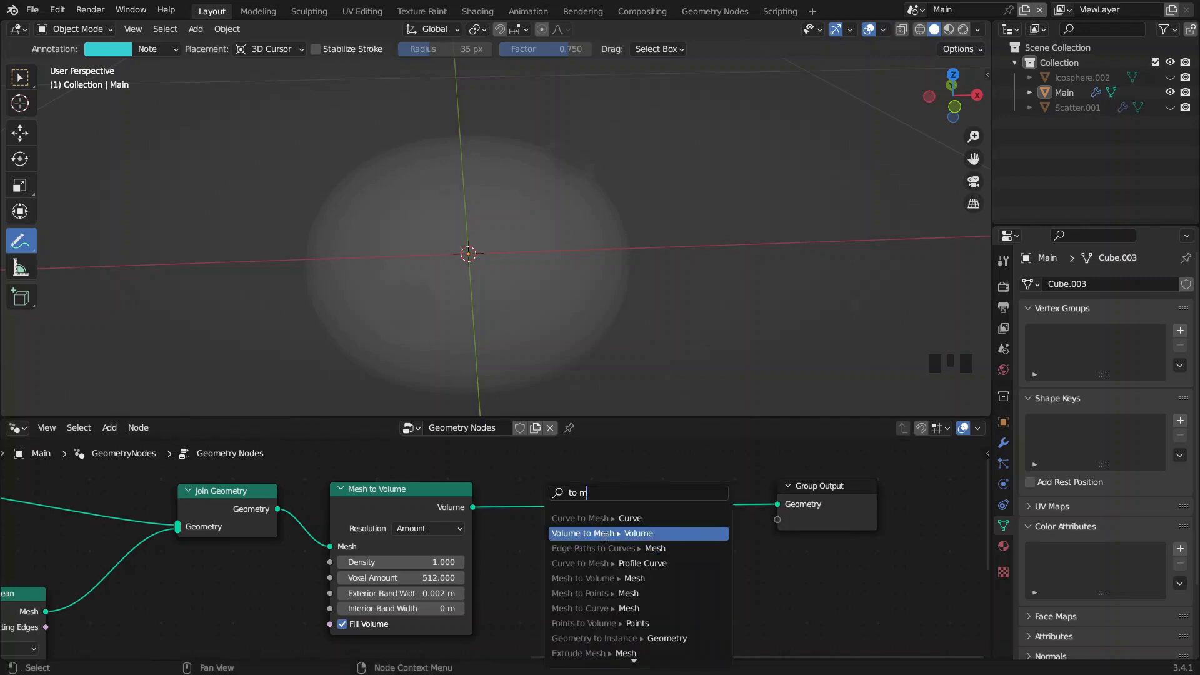
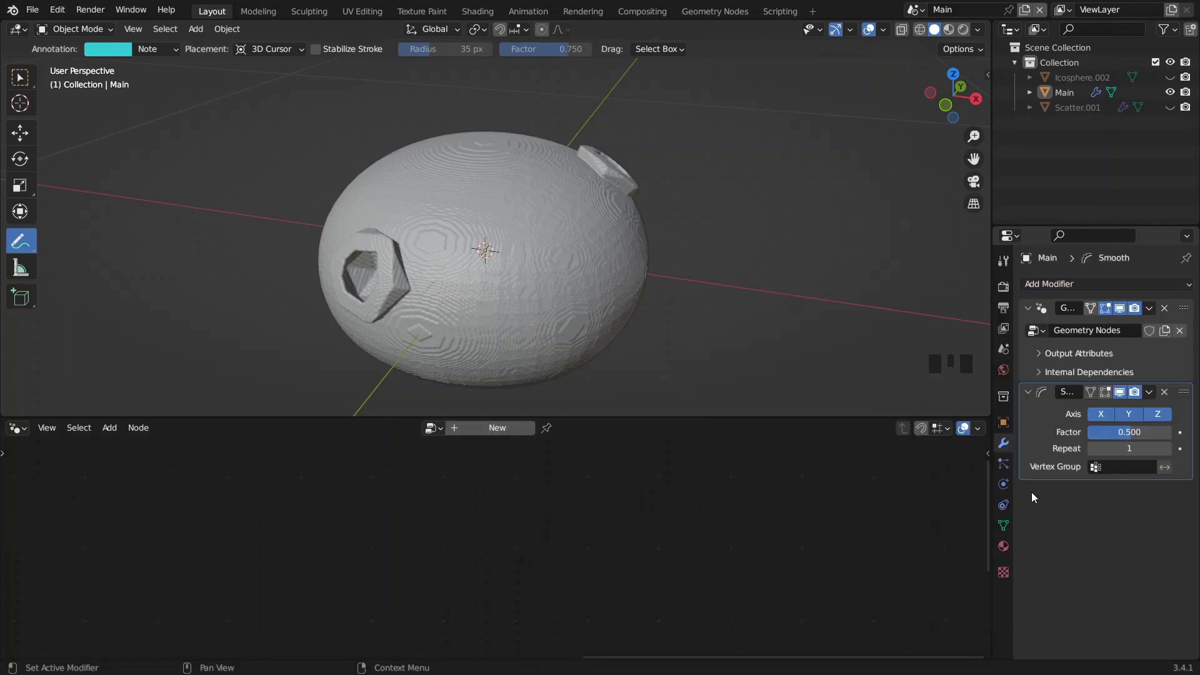
- Raise the Smooth modifier's factor to soften the egg's voxel surface
{"action": "left_click_drag", "start_coordinate": [1131, 437], "coordinate": [1102, 445]}
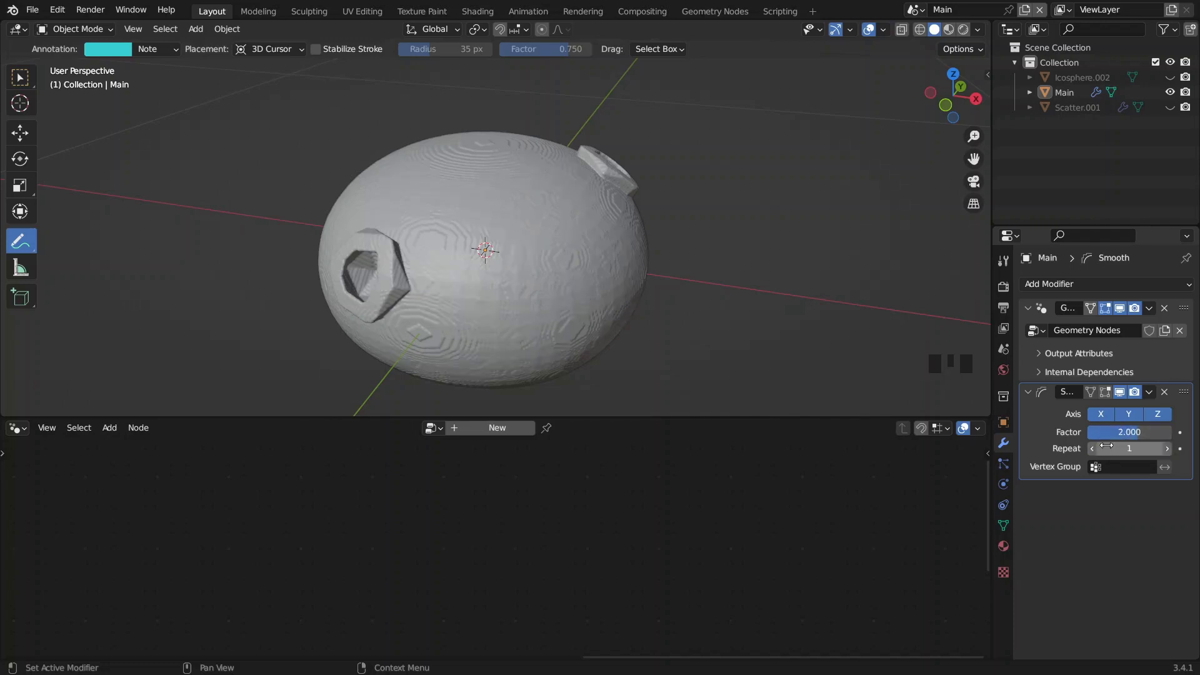
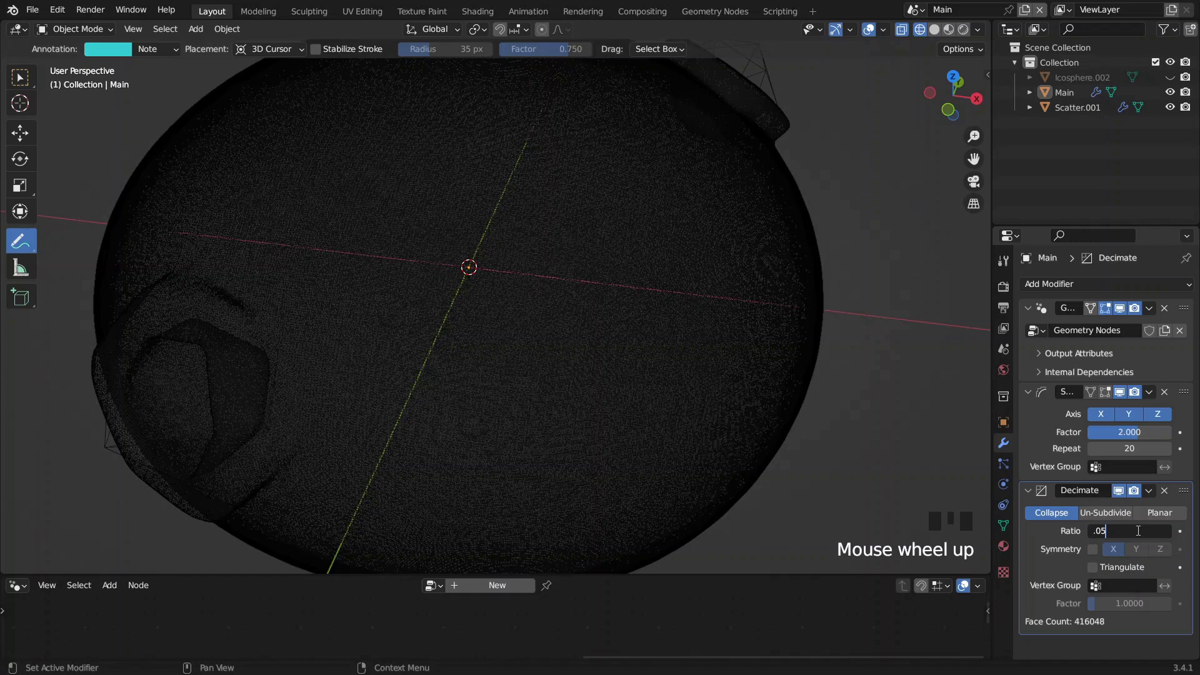
- Lower the Decimate ratio to 0.02 for a coarse faceted egg and zoom out to inspect it
{"action": "left_click", "coordinate": [1138, 536]}
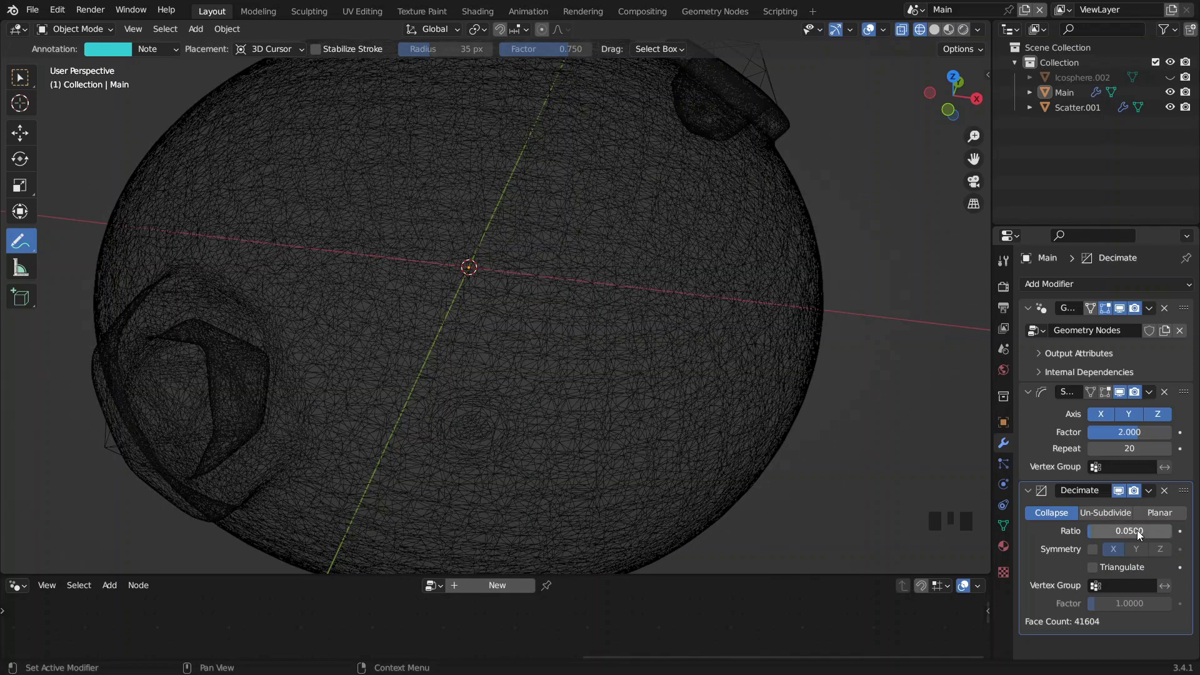
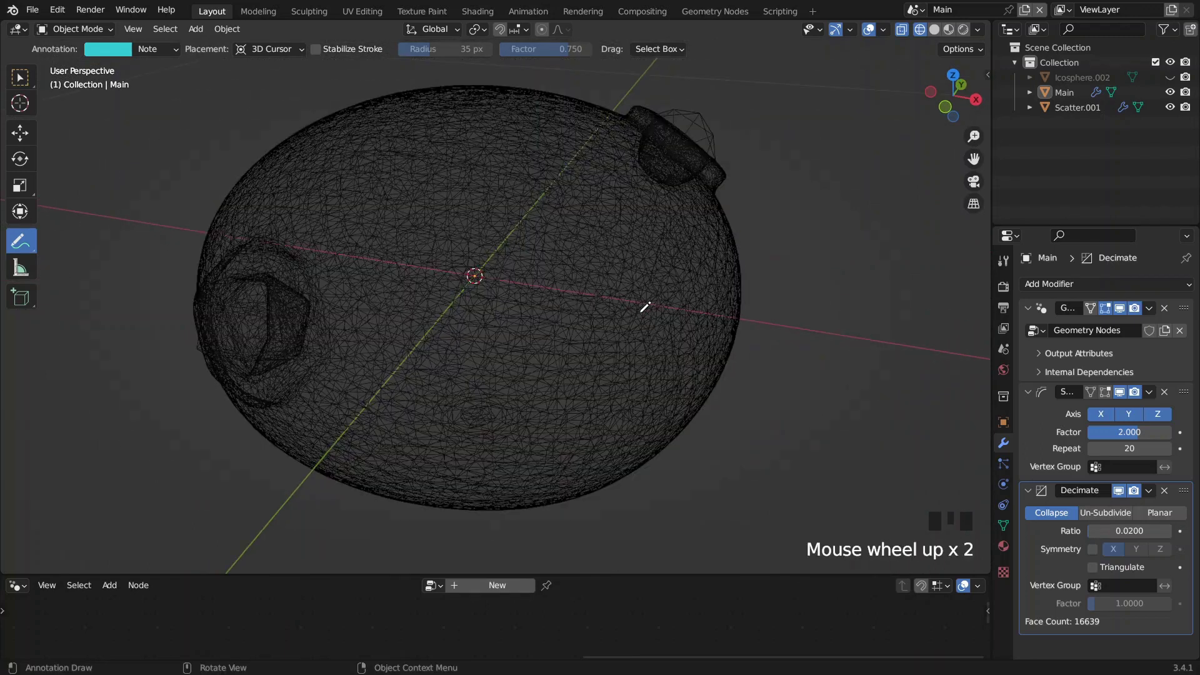
{"action": "scroll", "scroll_direction": "down", "scroll_amount": 3}
{"action": "scroll", "scroll_direction": "down", "scroll_amount": 3}
{"action": "scroll", "scroll_direction": "down", "scroll_amount": 3}
{"action": "scroll", "scroll_direction": "down", "scroll_amount": 3}
{"action": "scroll", "scroll_direction": "down", "scroll_amount": 3}
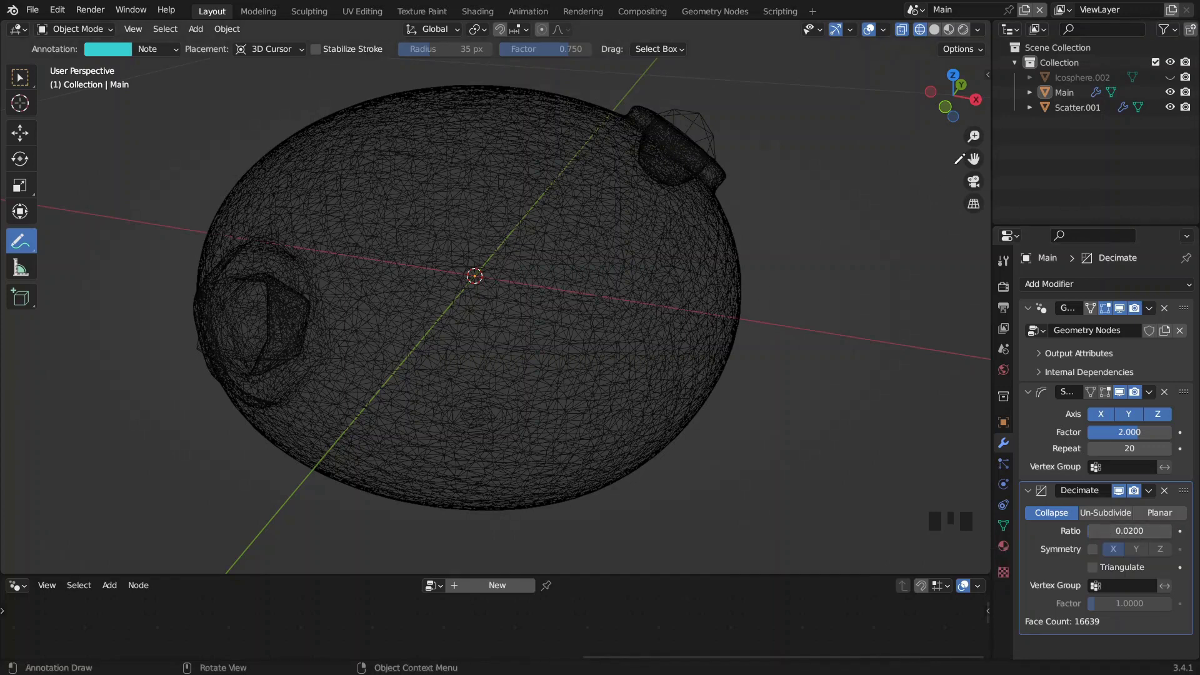
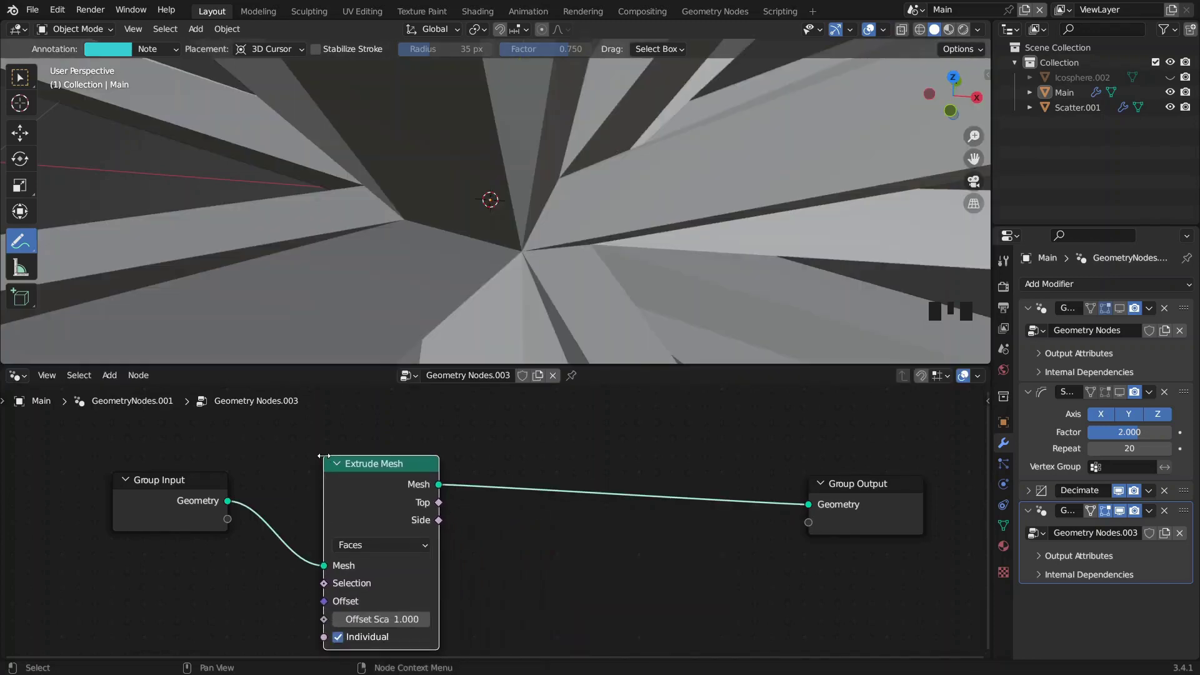
- Feed Extrude Mesh's Top faces into Scale Elements and Delete Geometry's Selection, leaving triangular holes
{"action": "scroll", "scroll_direction": "down", "scroll_amount": 3}
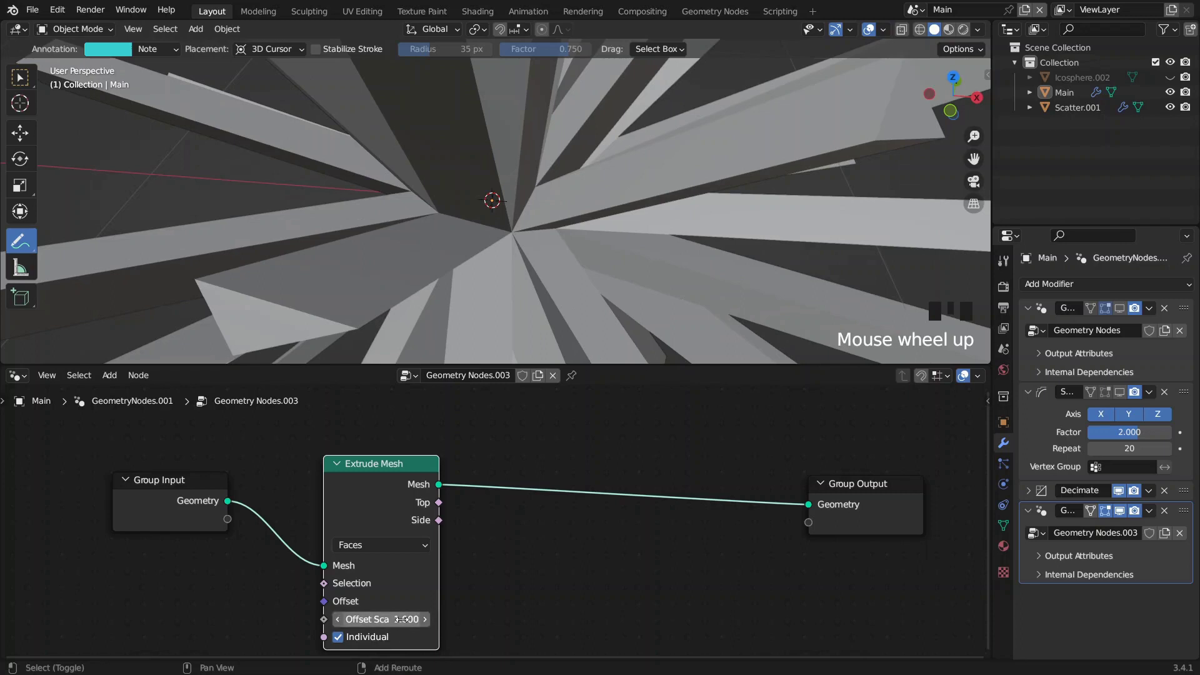
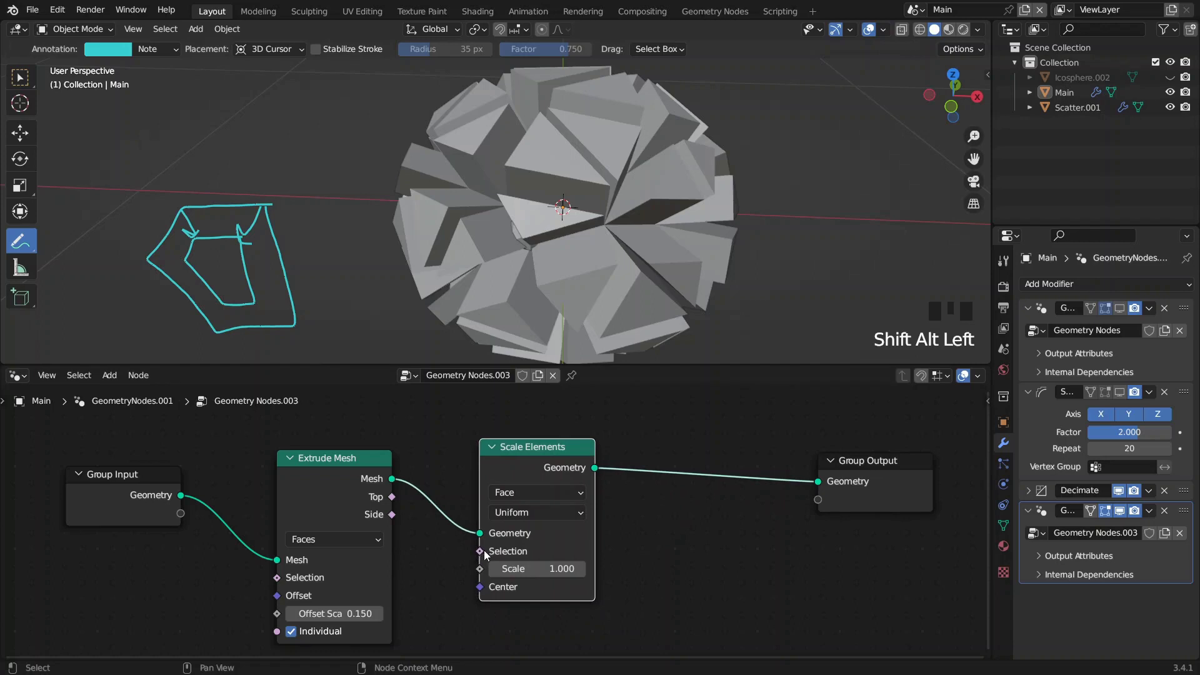
{"action": "left_click_drag", "start_coordinate": [477, 556], "coordinate": [449, 555]}
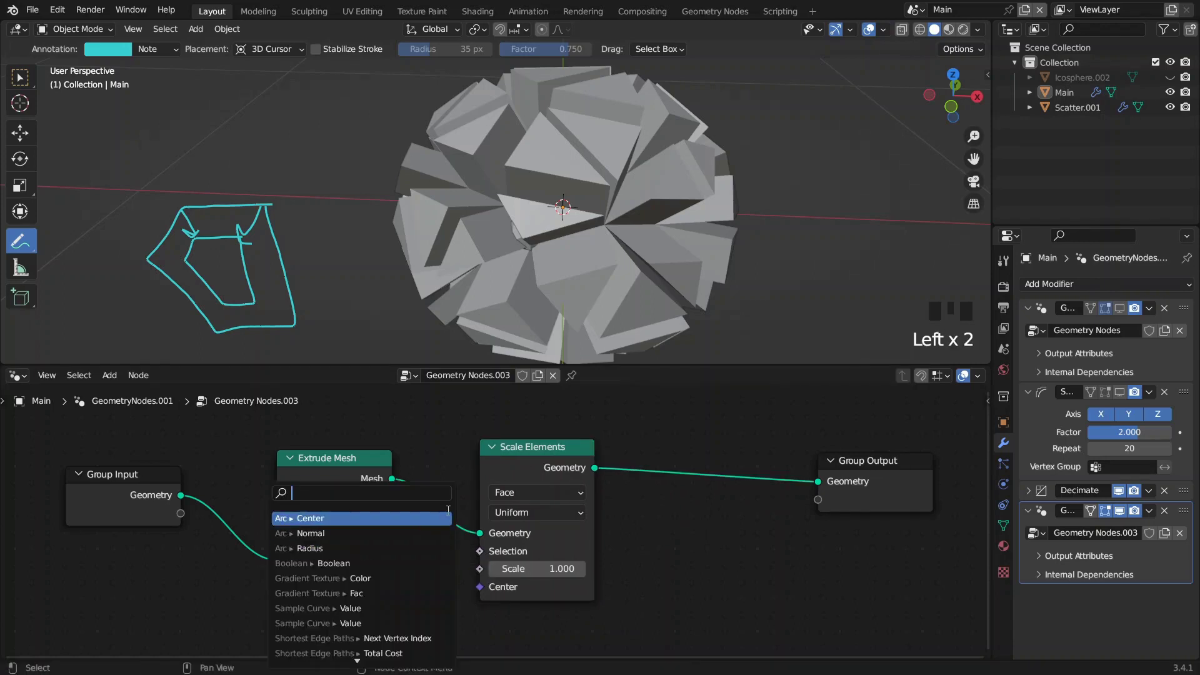
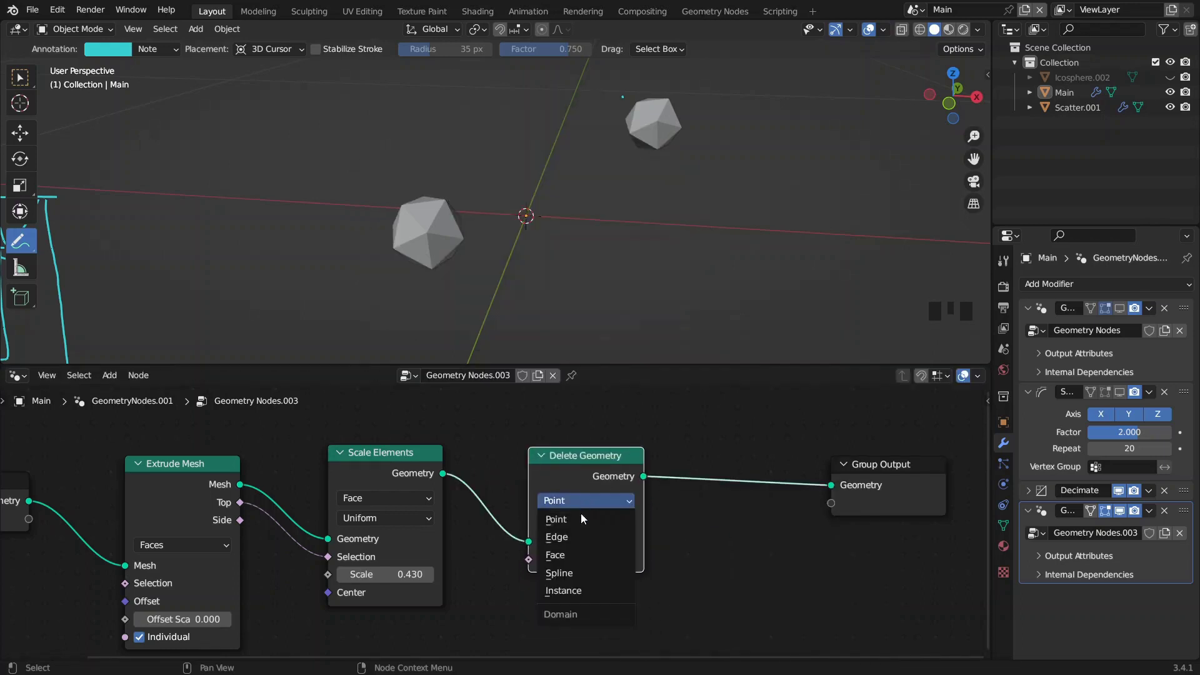
{"action": "left_click_drag", "start_coordinate": [580, 561], "coordinate": [533, 565]}
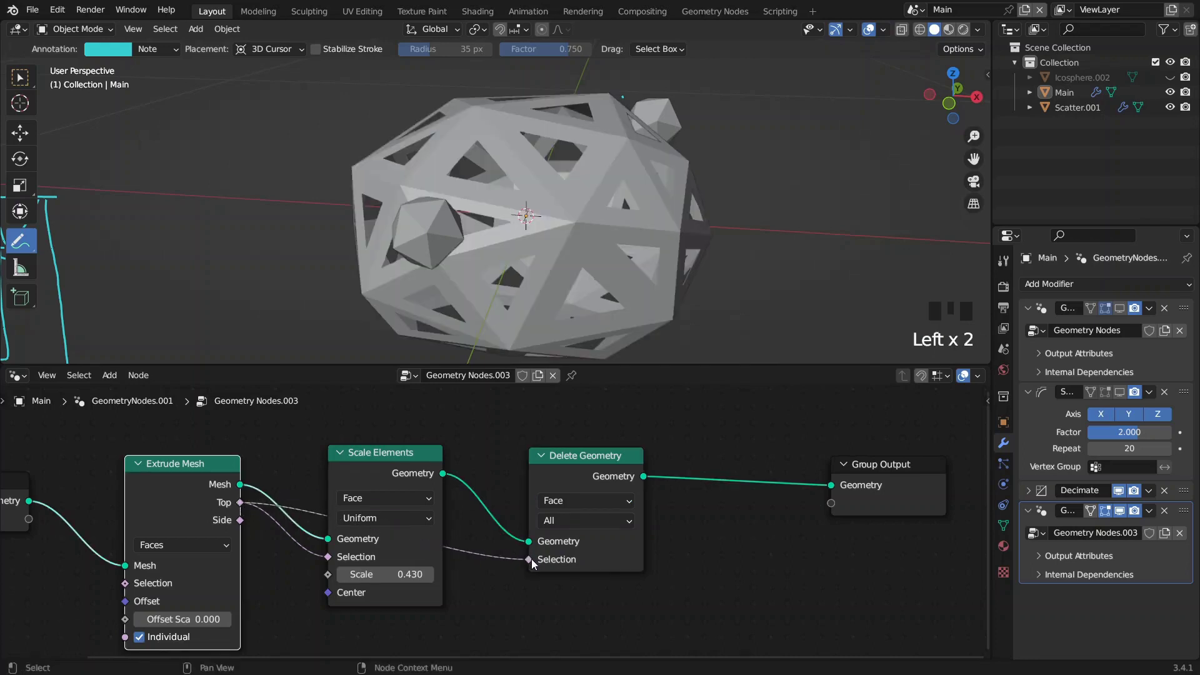
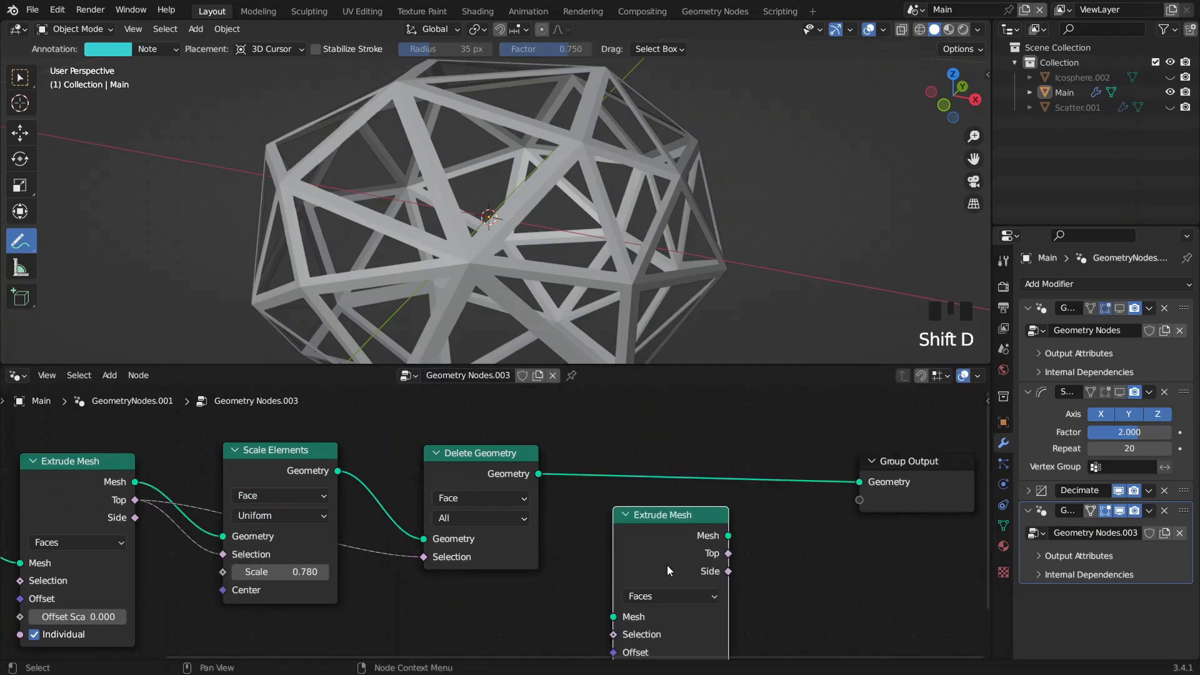
- Insert a second Extrude Mesh node on the link after Delete Geometry
{"action": "left_click", "coordinate": [669, 490]}
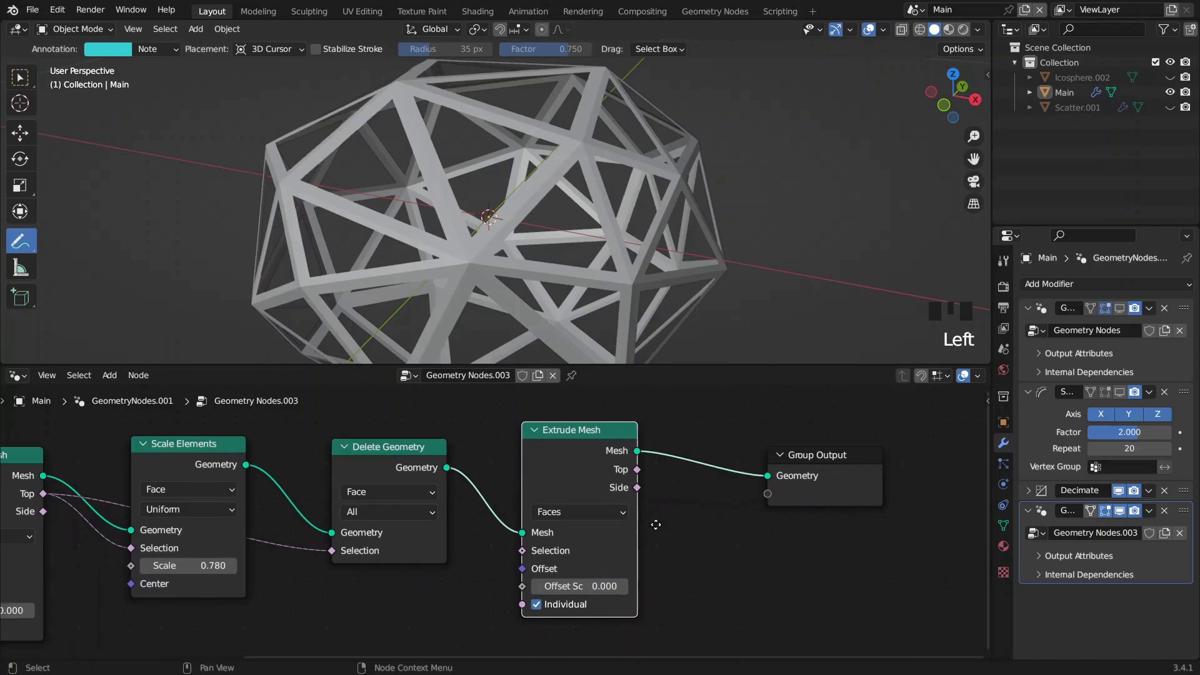
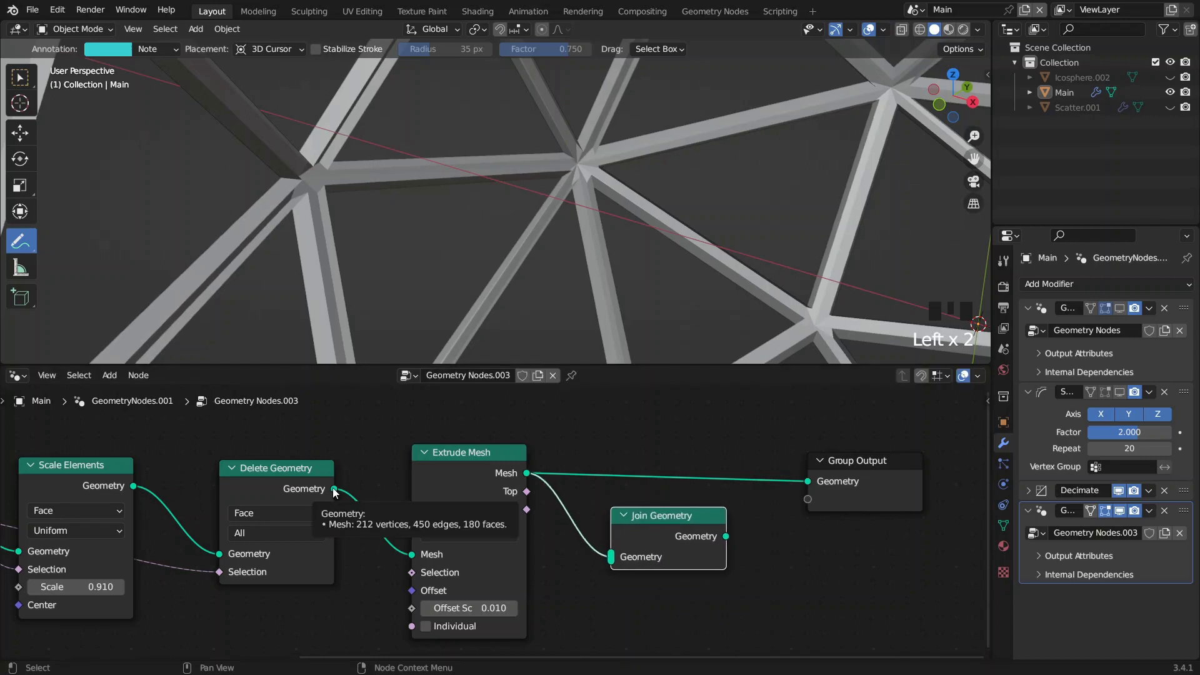
- Join the unextruded mesh with the extruded one in Join Geometry, toggling node mute to compare, then return to Layout
{"action": "left_click_drag", "start_coordinate": [338, 493], "coordinate": [624, 563]}
{"action": "left_click", "coordinate": [662, 534]}
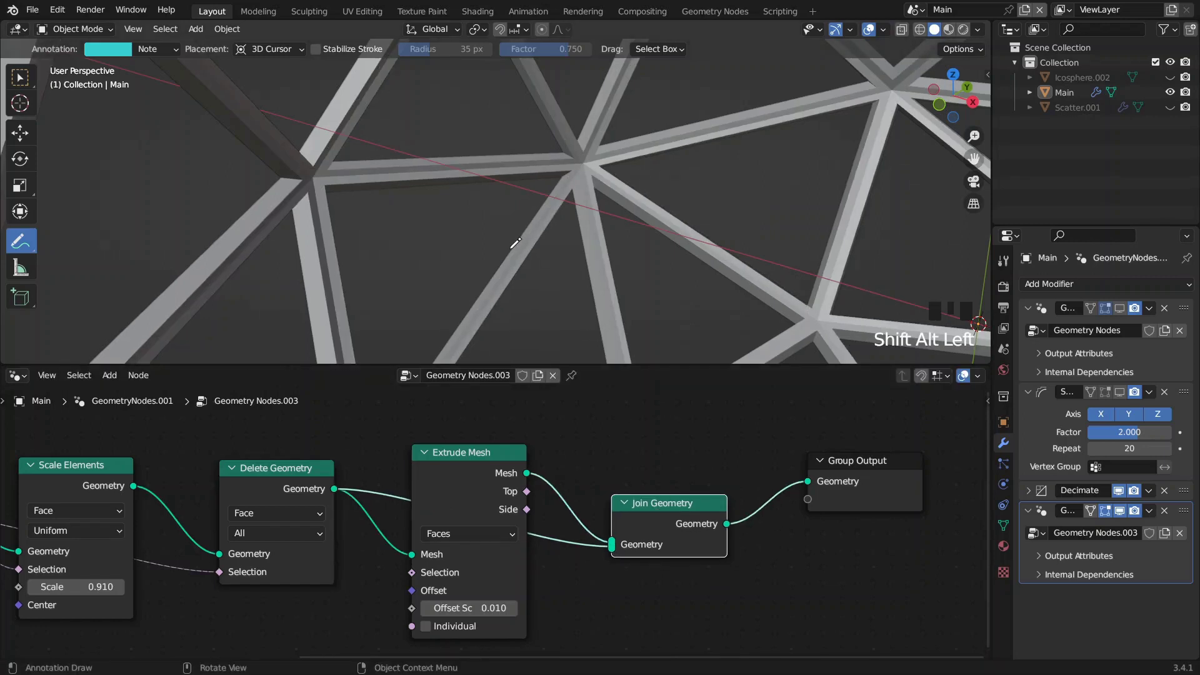
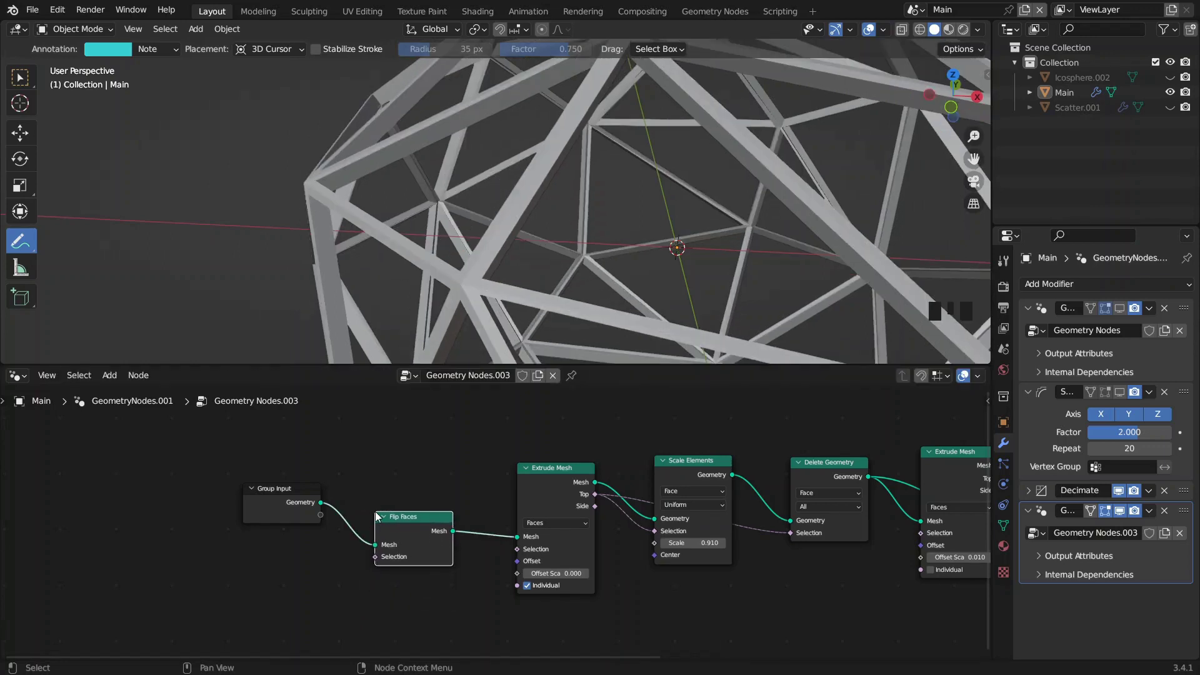
{"action": "left_click", "coordinate": [408, 531]}
{"action": "key", "text": "m"}
{"action": "key", "text": "m"}
{"action": "key", "text": "m"}
{"action": "key", "text": "m"}
{"action": "key", "text": "m"}
{"action": "key", "text": "m"}
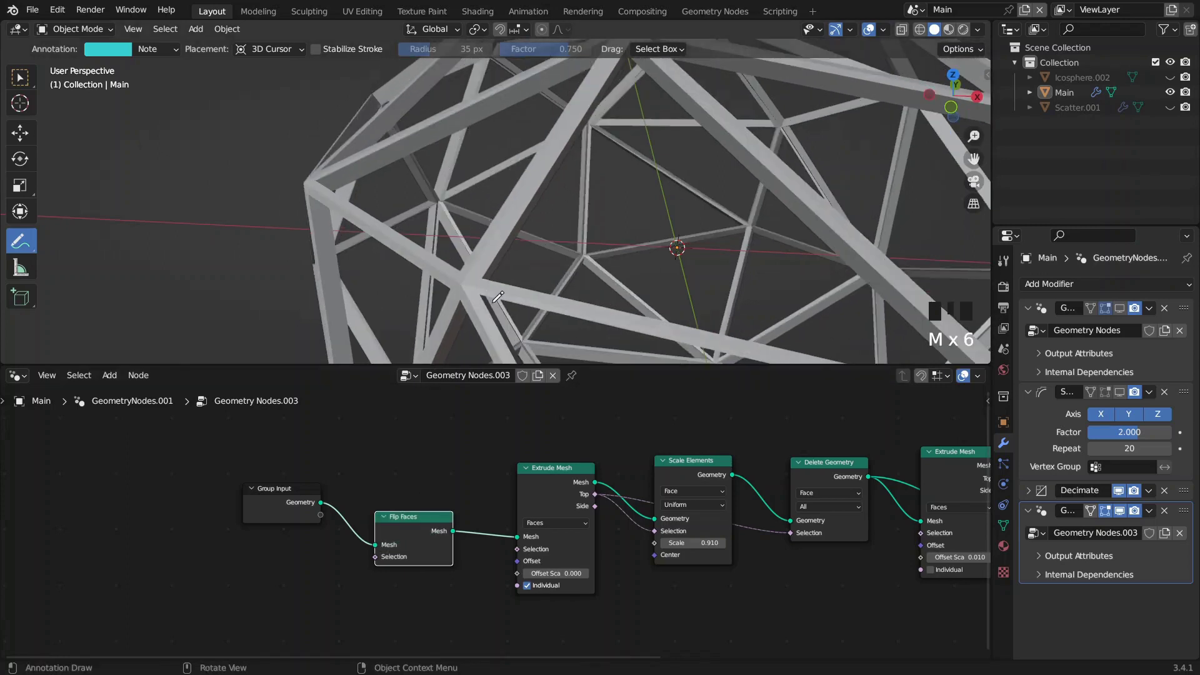
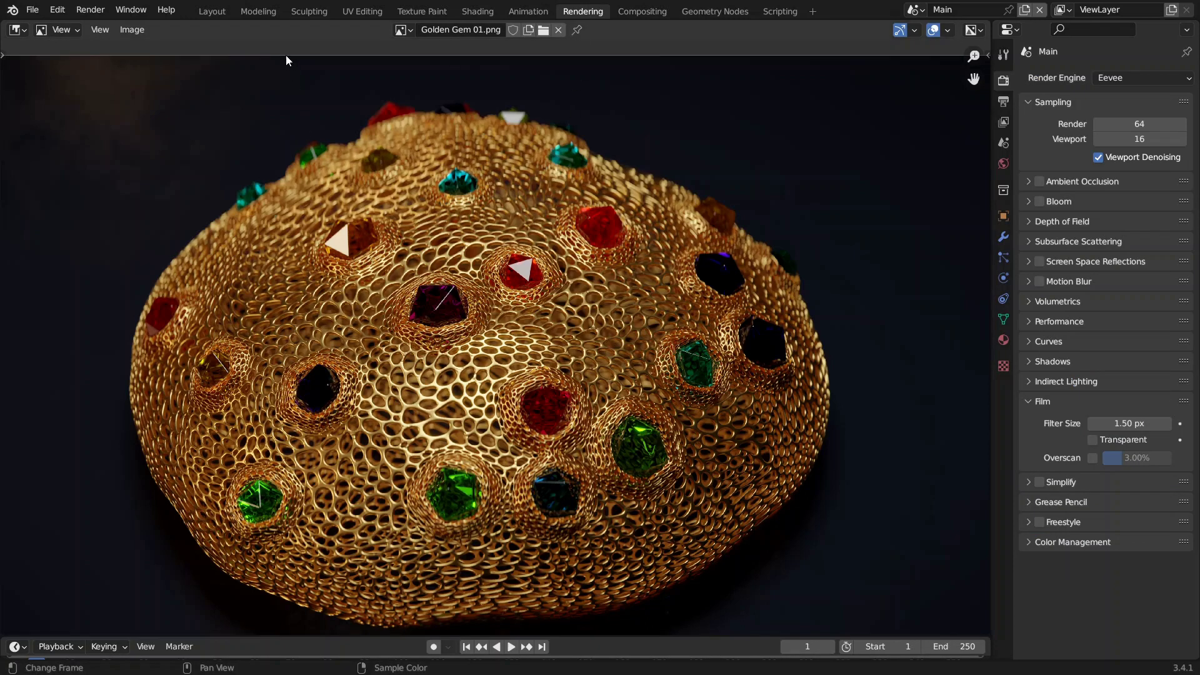
{"action": "left_click", "coordinate": [220, 15]}
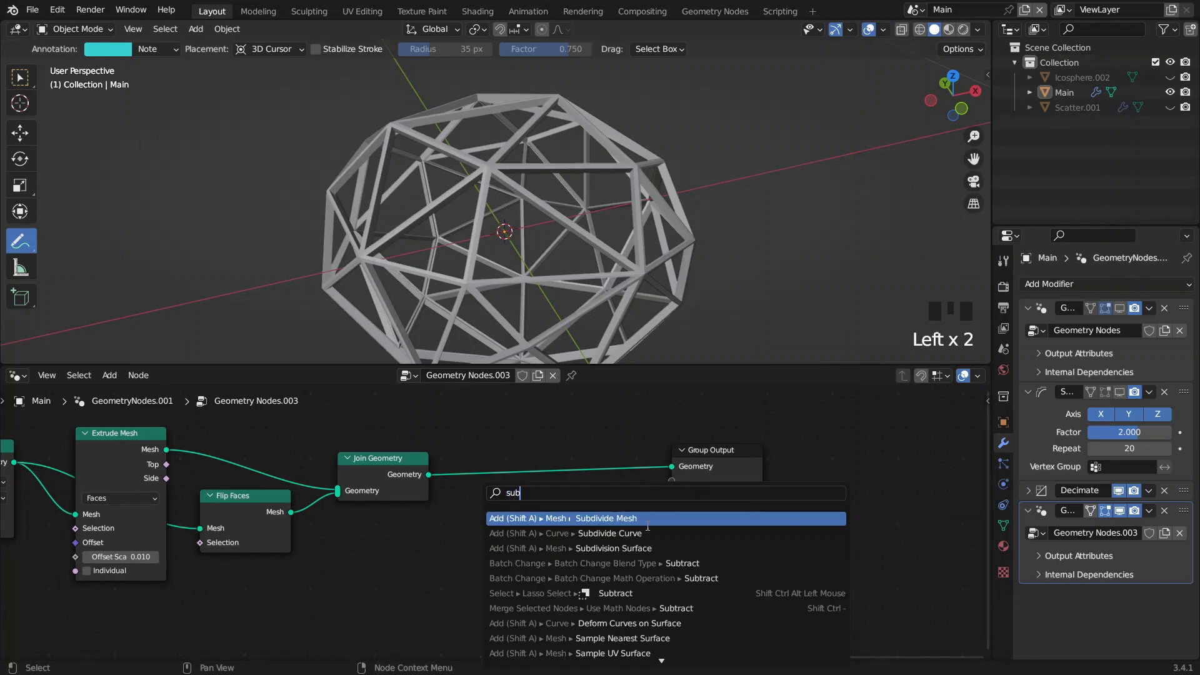
- Add Subdivision Surface level 2 and Set Shade Smooth after Join Geometry, then mute them to compare
{"action": "key", "text": "space"}
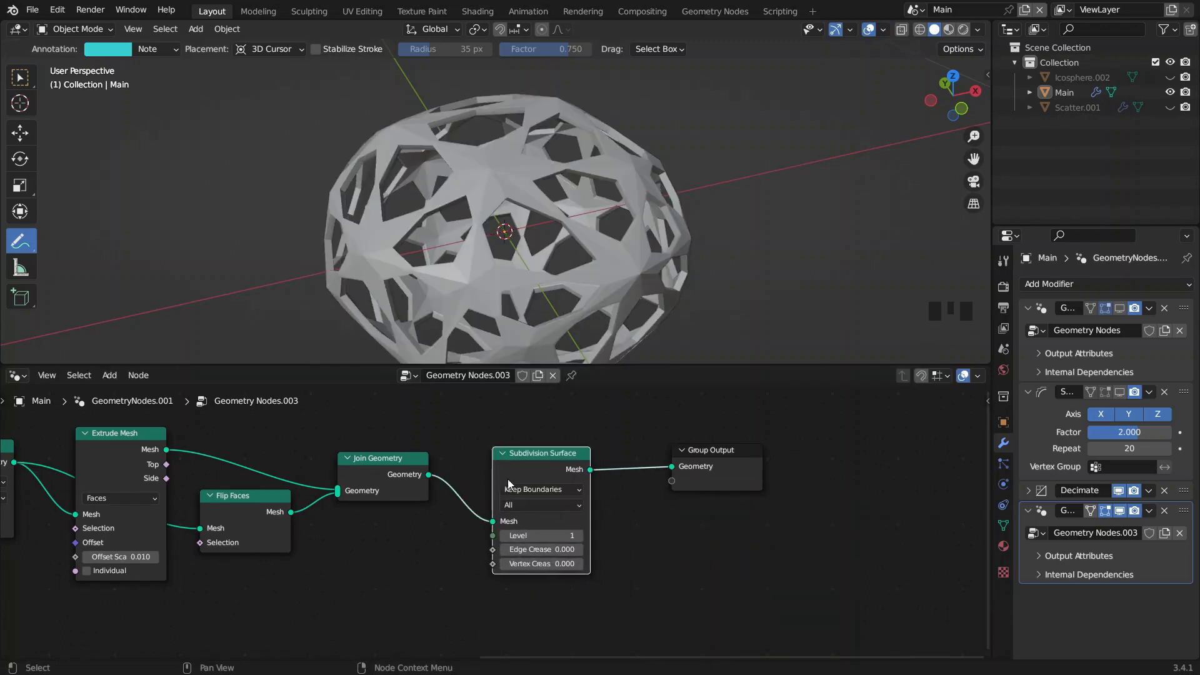
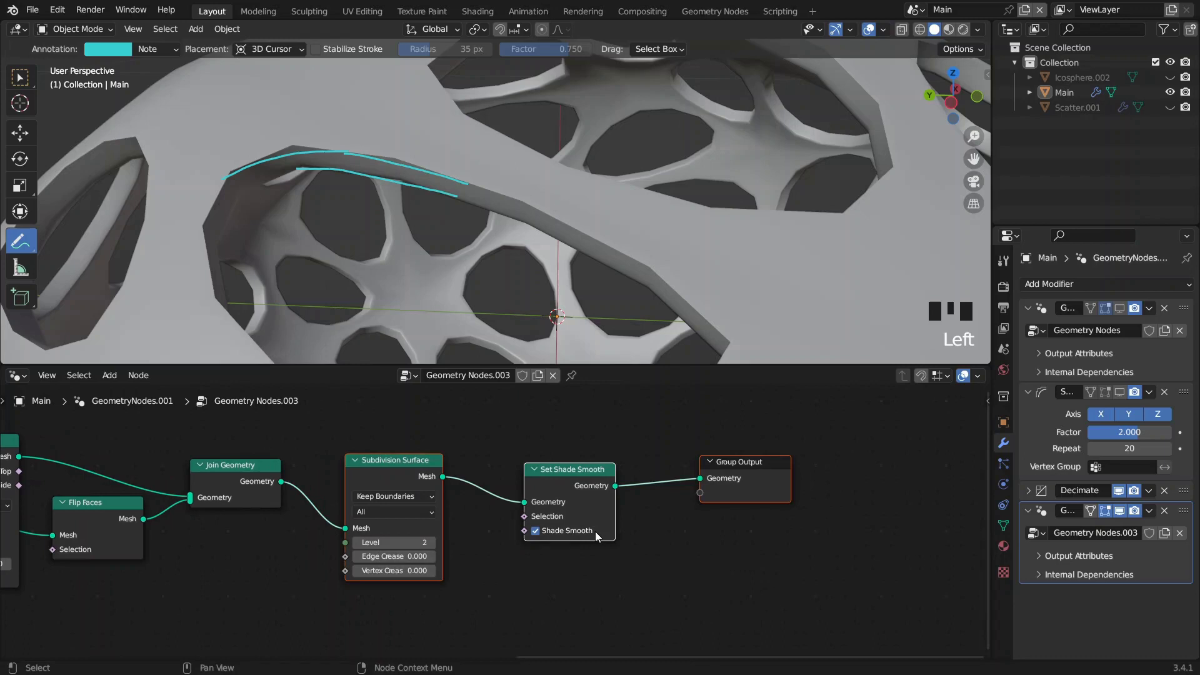
{"action": "key", "text": "m"}
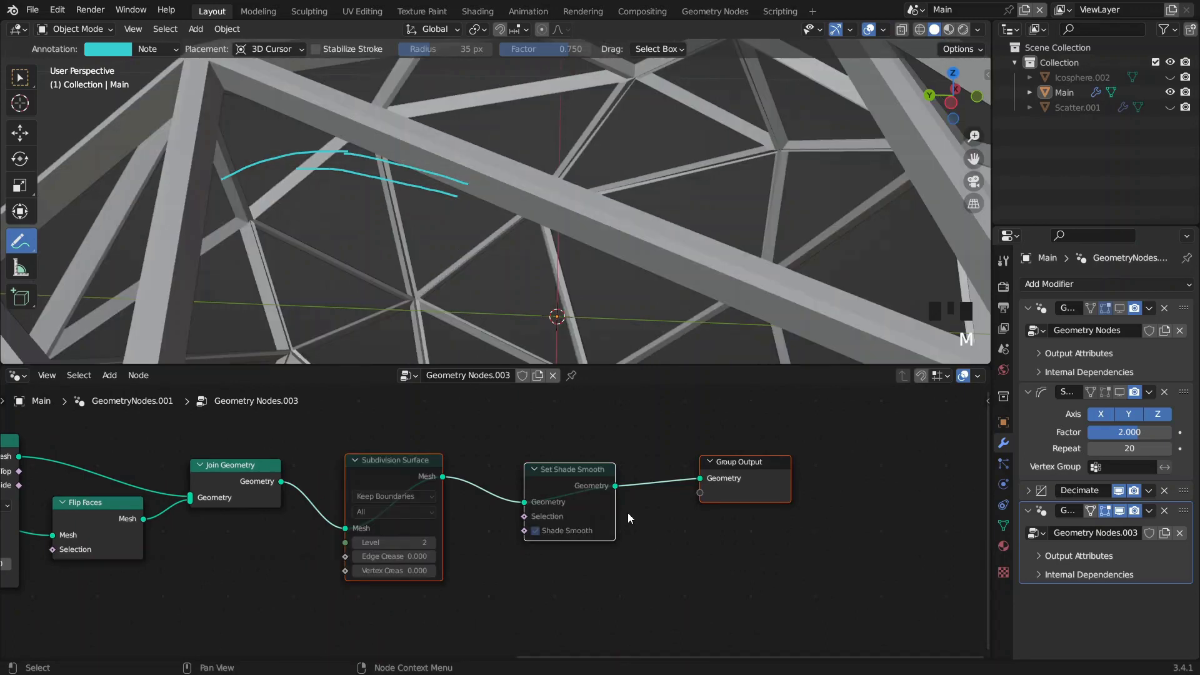
- Re-enable smoothing, preview Join Geometry's output directly, and add Merge by Distance after it
{"action": "key", "text": "m"}
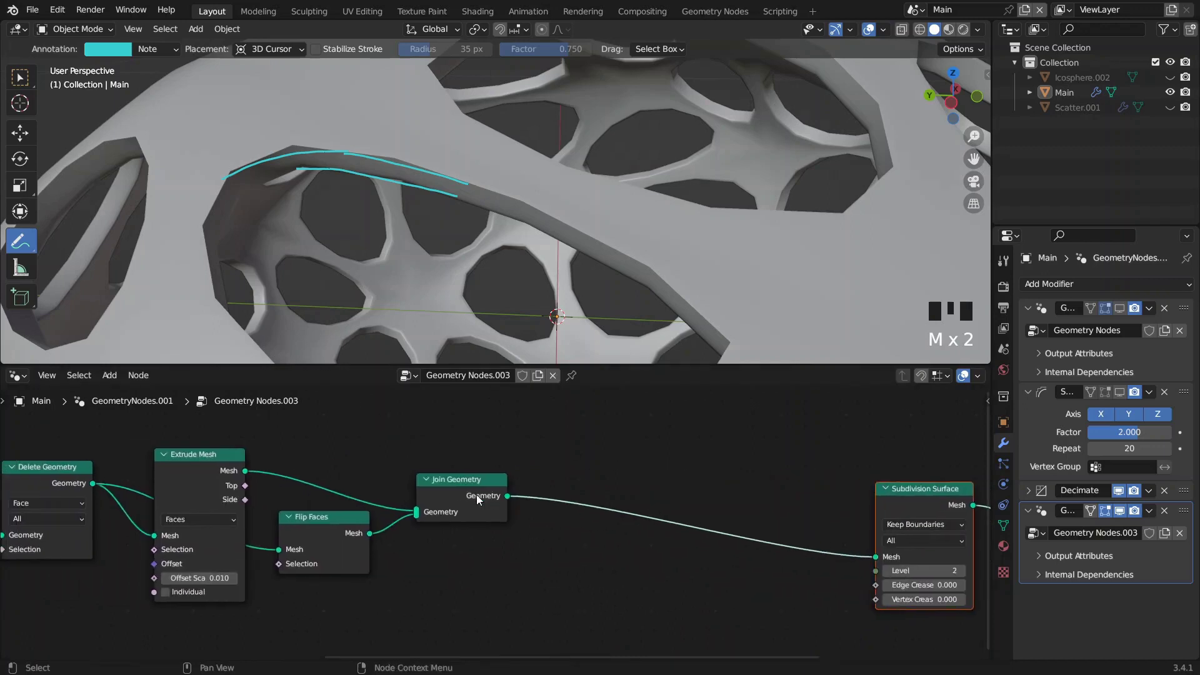
{"action": "left_click_drag", "start_coordinate": [440, 500], "coordinate": [203, 483]}
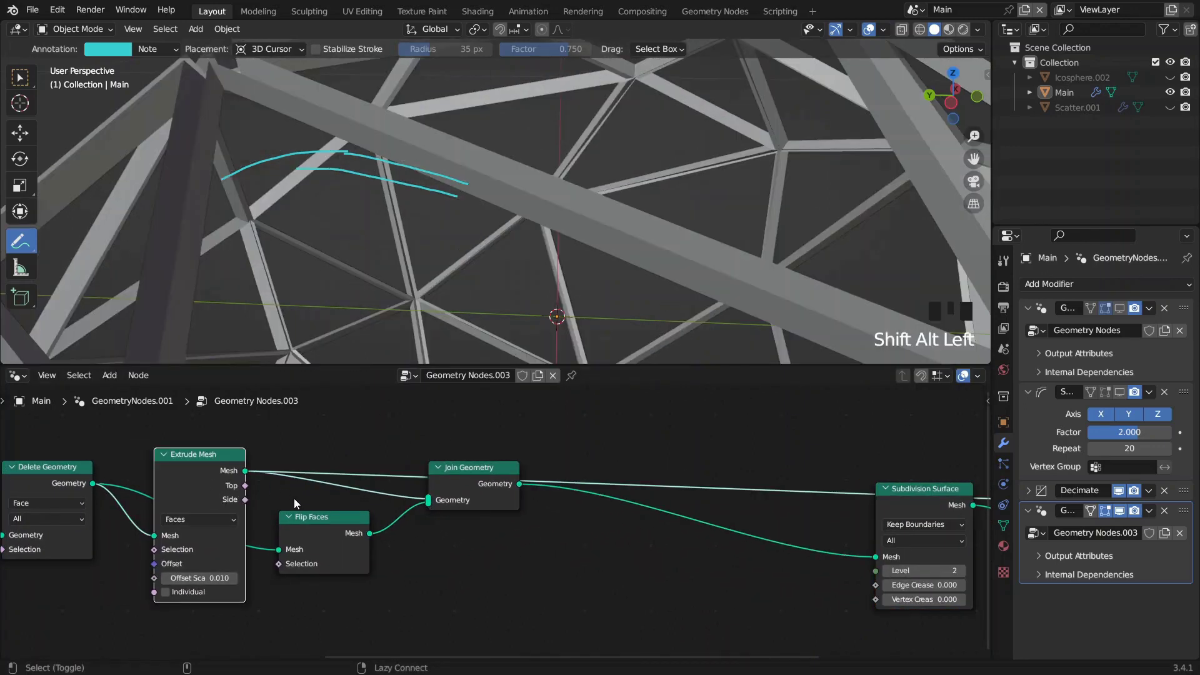
{"action": "left_click", "coordinate": [318, 535]}
{"action": "scroll", "scroll_direction": "down", "scroll_amount": 3}
{"action": "left_click", "coordinate": [199, 475]}
{"action": "left_click", "coordinate": [329, 539]}
{"action": "left_click", "coordinate": [466, 486]}
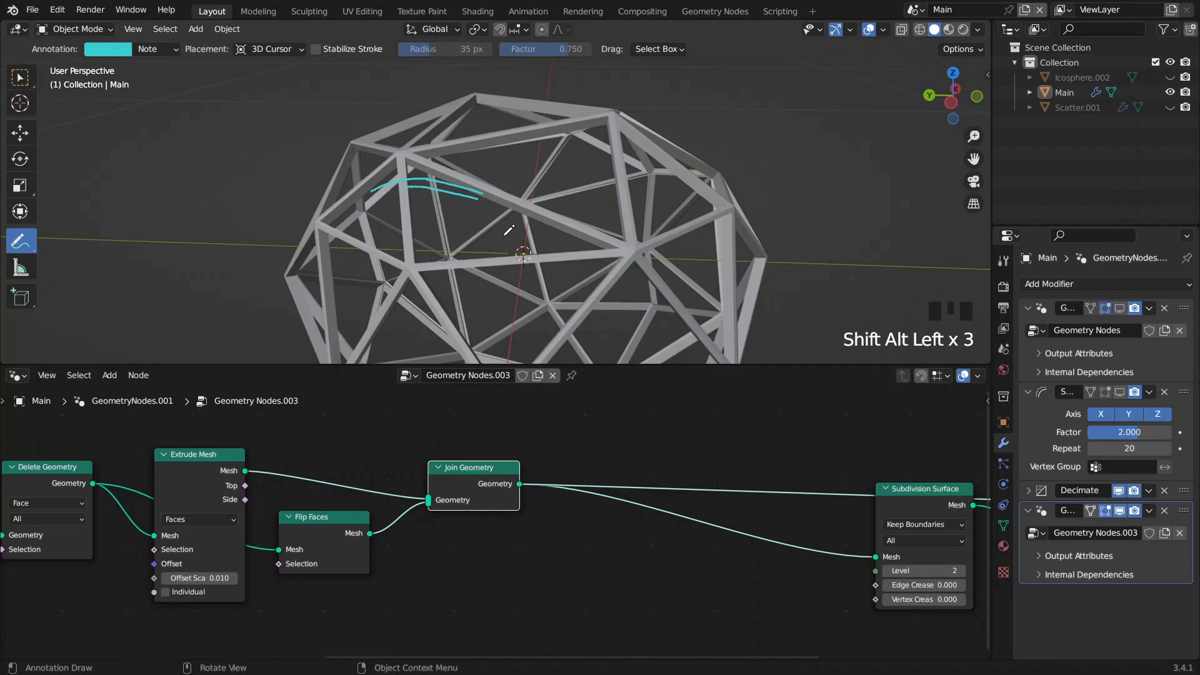
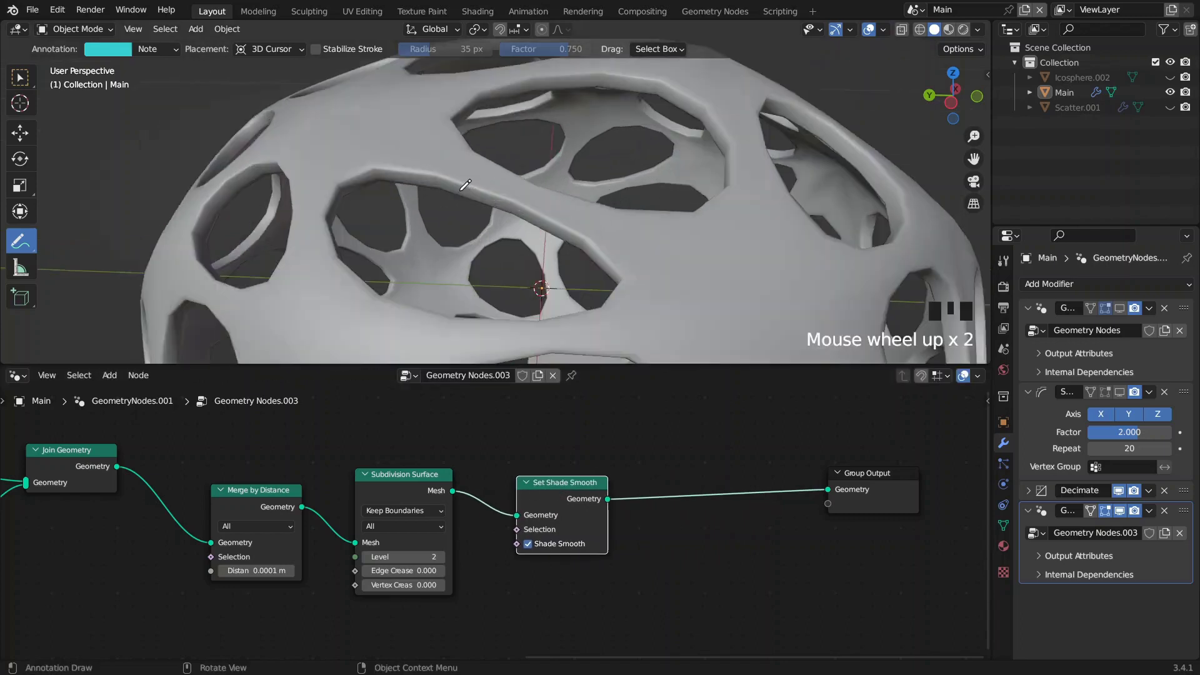
- Weld the lattice with Merge by Distance at 0.0001 m before subdivision and smooth shading
{"action": "scroll", "scroll_direction": "down", "scroll_amount": 3}
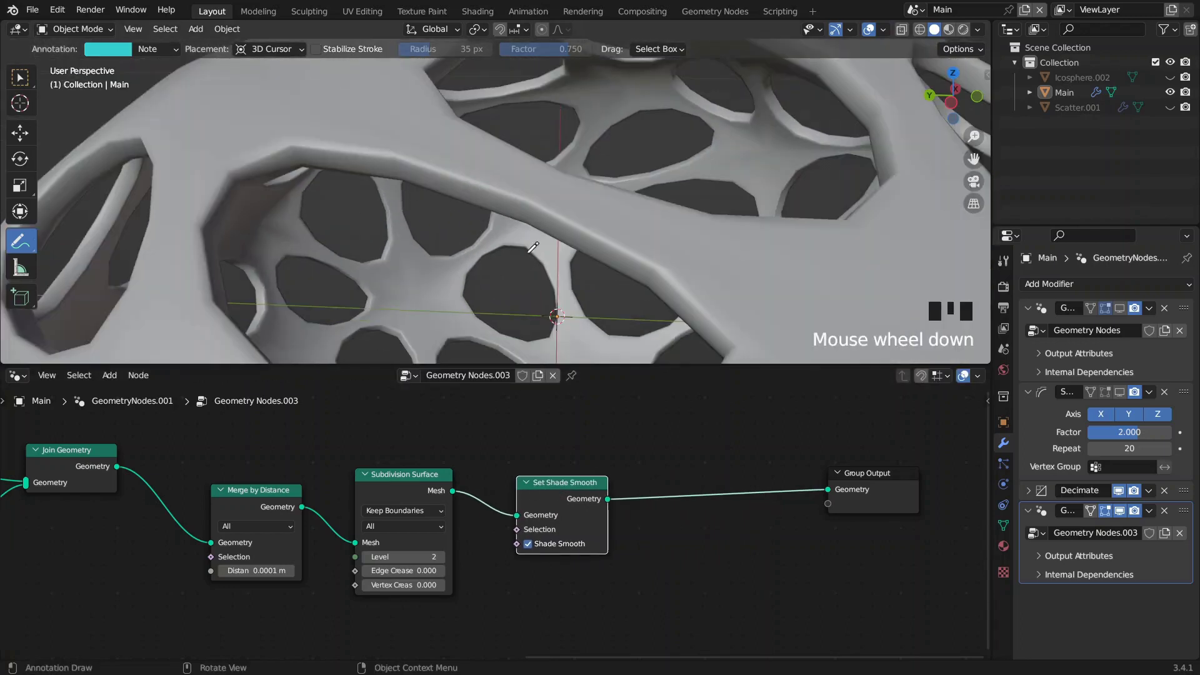
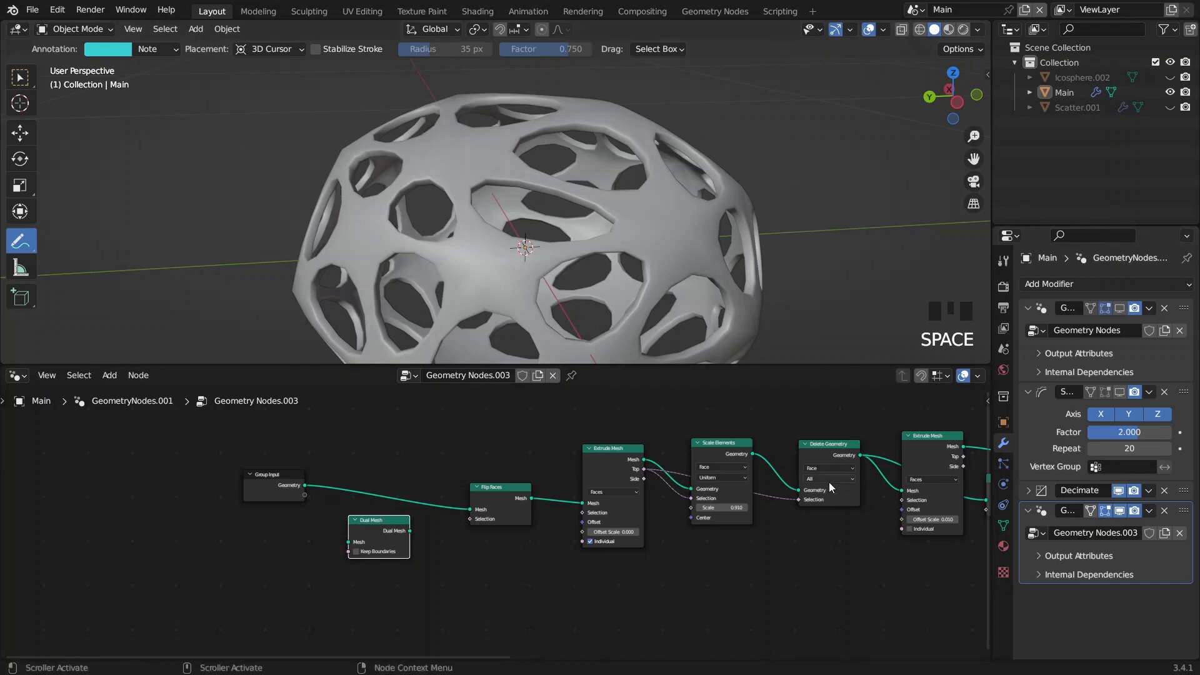
- Preview the plain base mesh in the viewport next to the new Dual Mesh node
{"action": "left_click", "coordinate": [271, 492]}
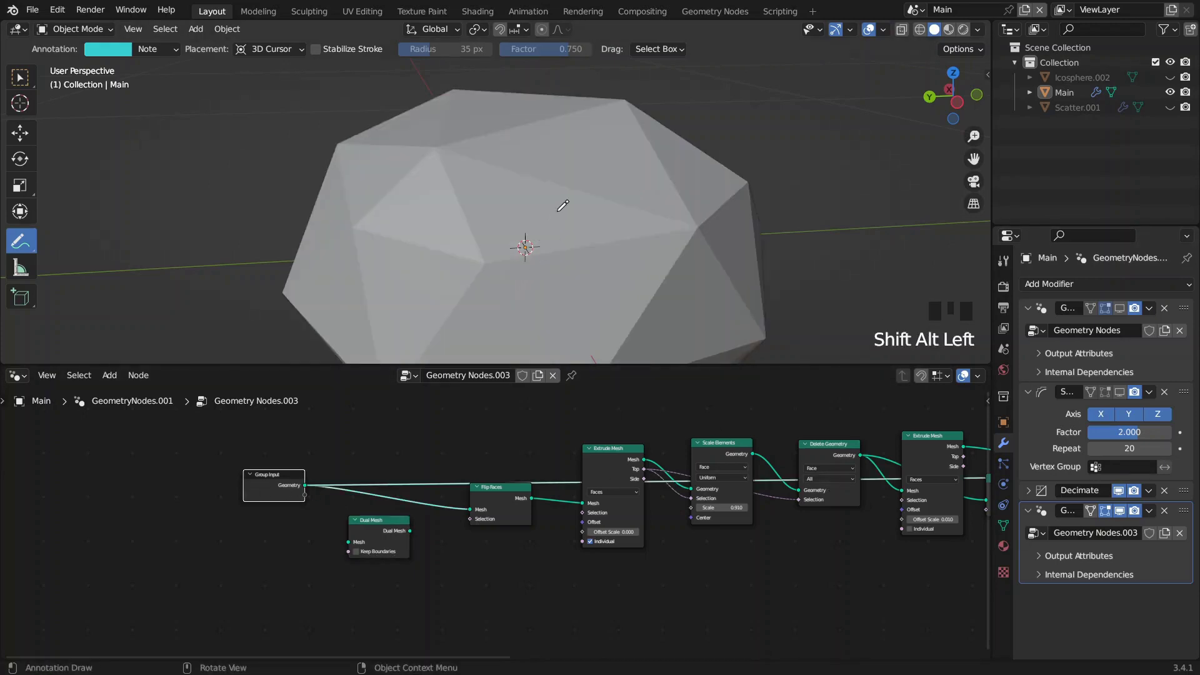
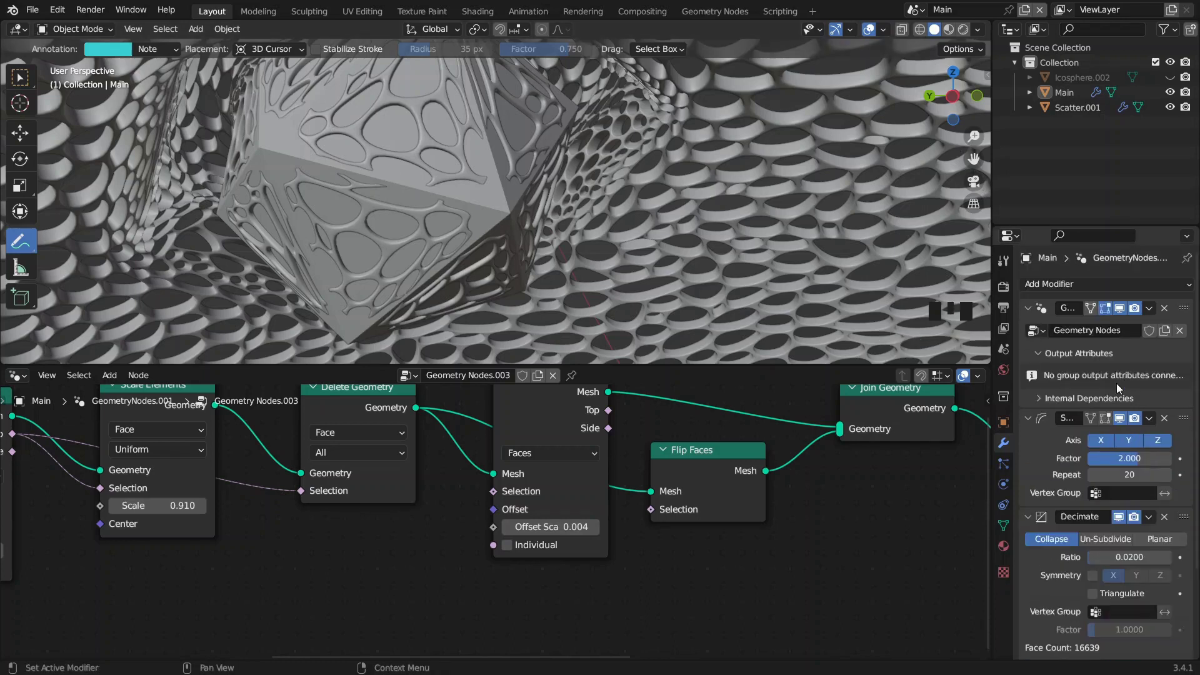
- Move Group Input in the scene tree and pan through its Mesh Boolean, Join Geometry and volume nodes
{"action": "left_click_drag", "start_coordinate": [1162, 362], "coordinate": [460, 451]}
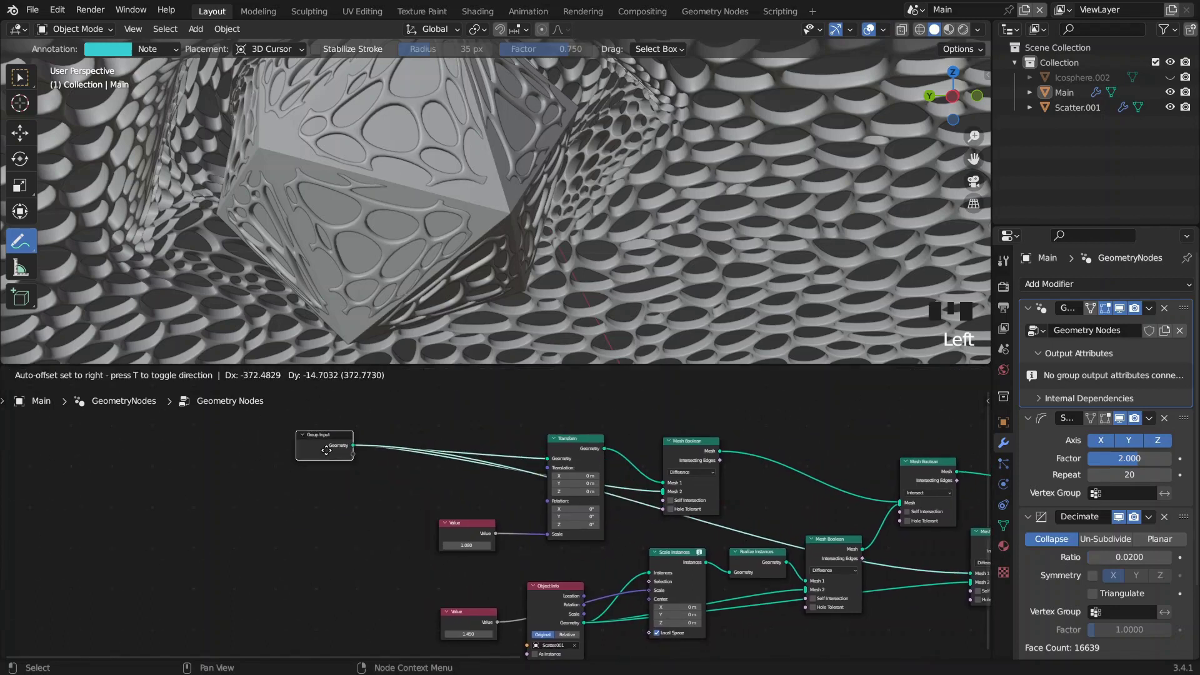
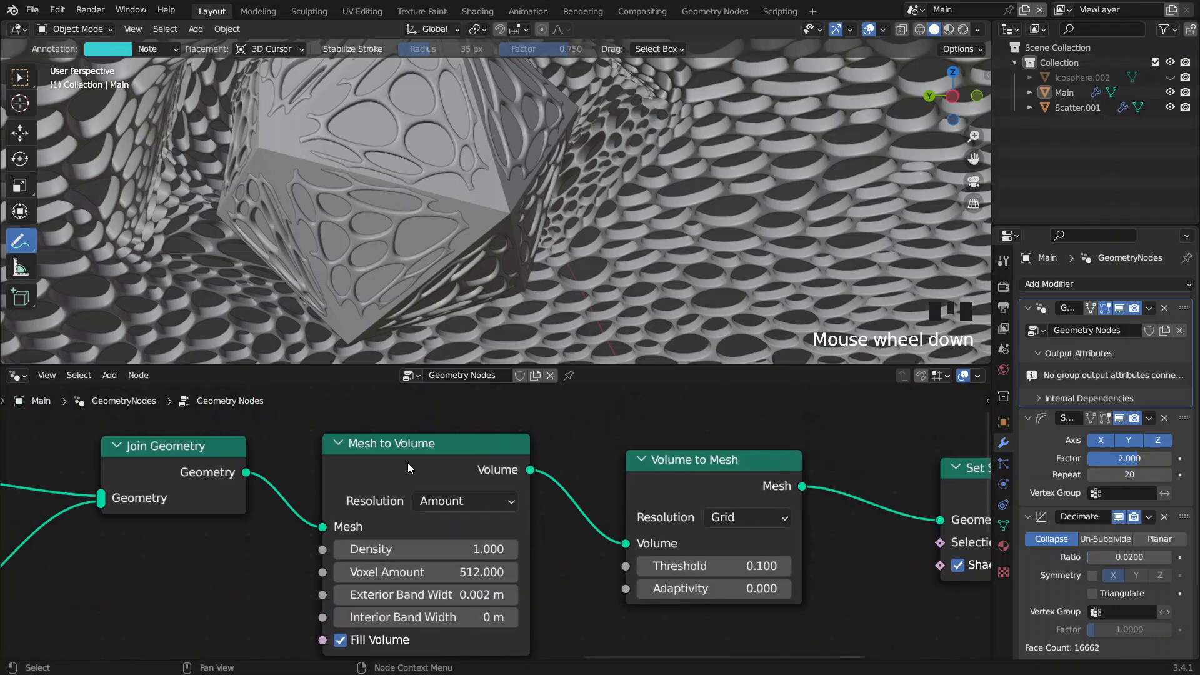
{"action": "scroll", "scroll_direction": "down", "scroll_amount": 3}
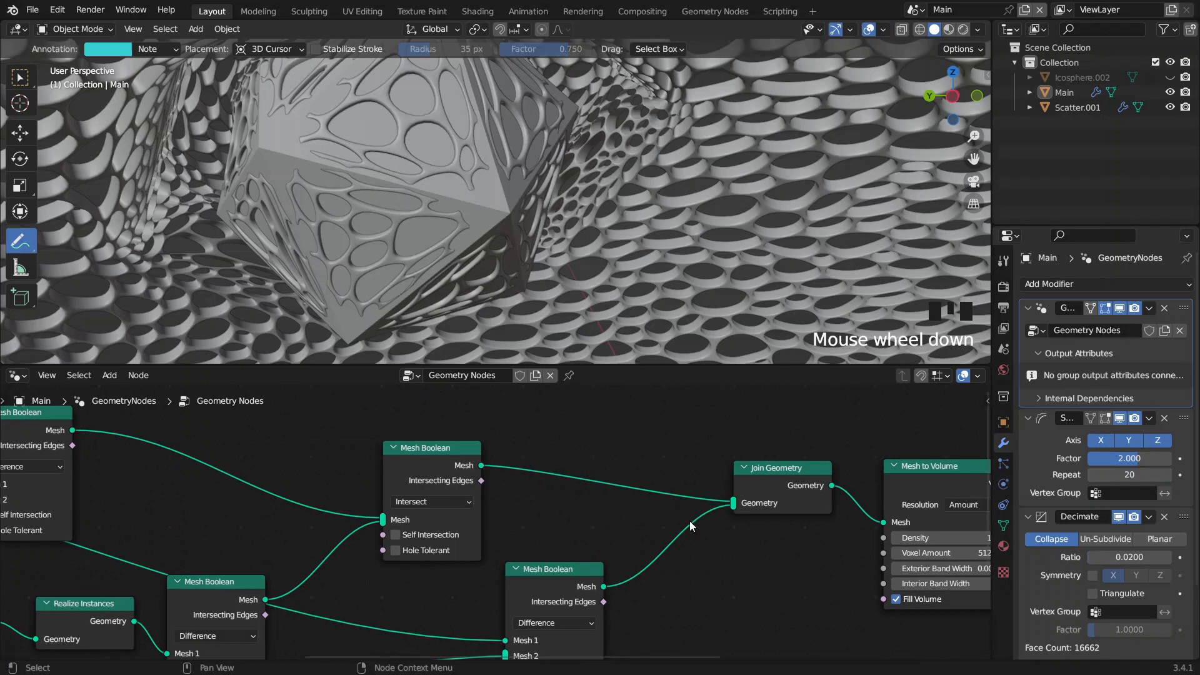
{"action": "scroll", "scroll_direction": "down", "scroll_amount": 3}
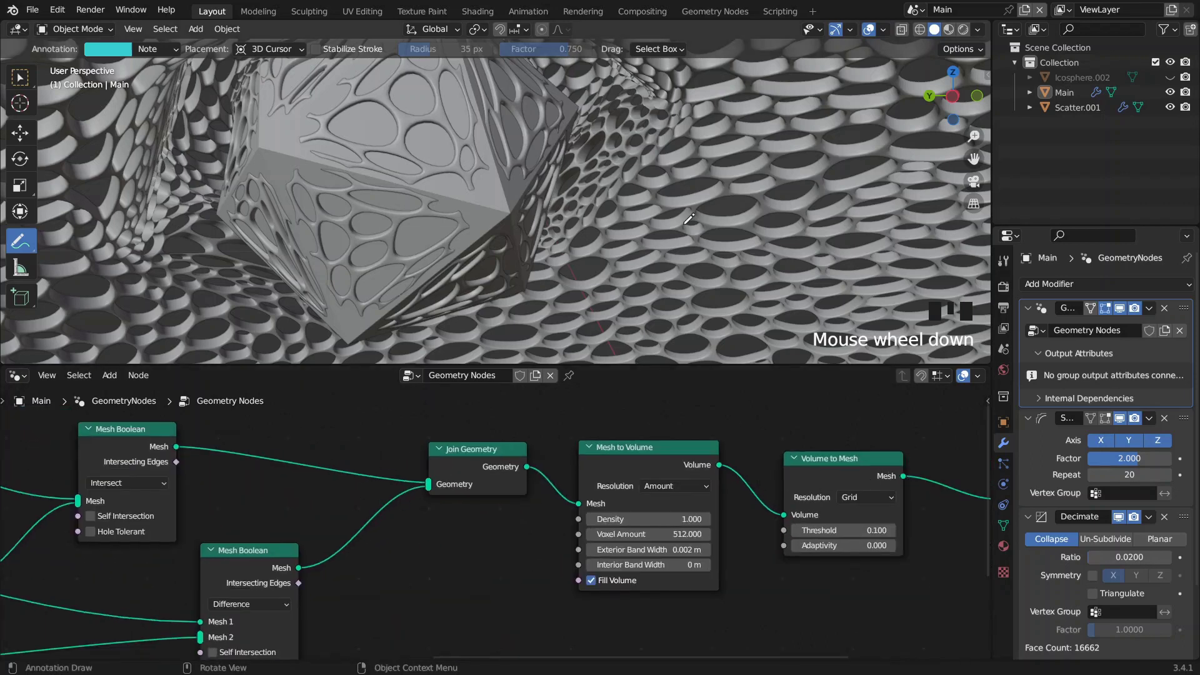